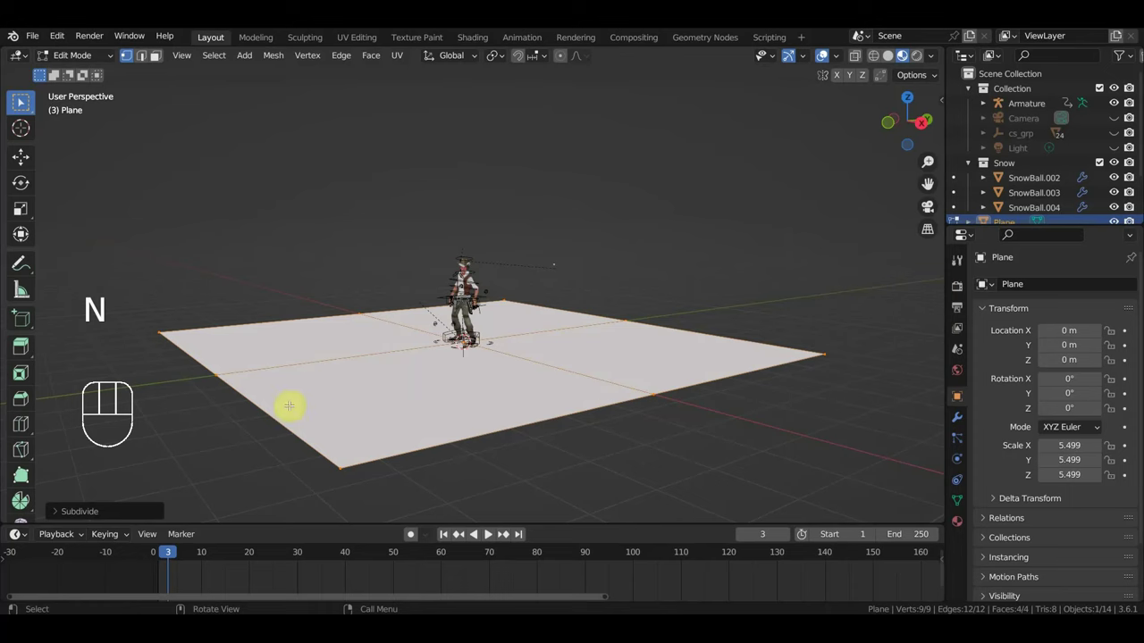
- Subdivide the selected plane twice via right-click Subdivide, ending with a 2,025-vertex grid
left_click(24, 106)
left_click(24, 107)
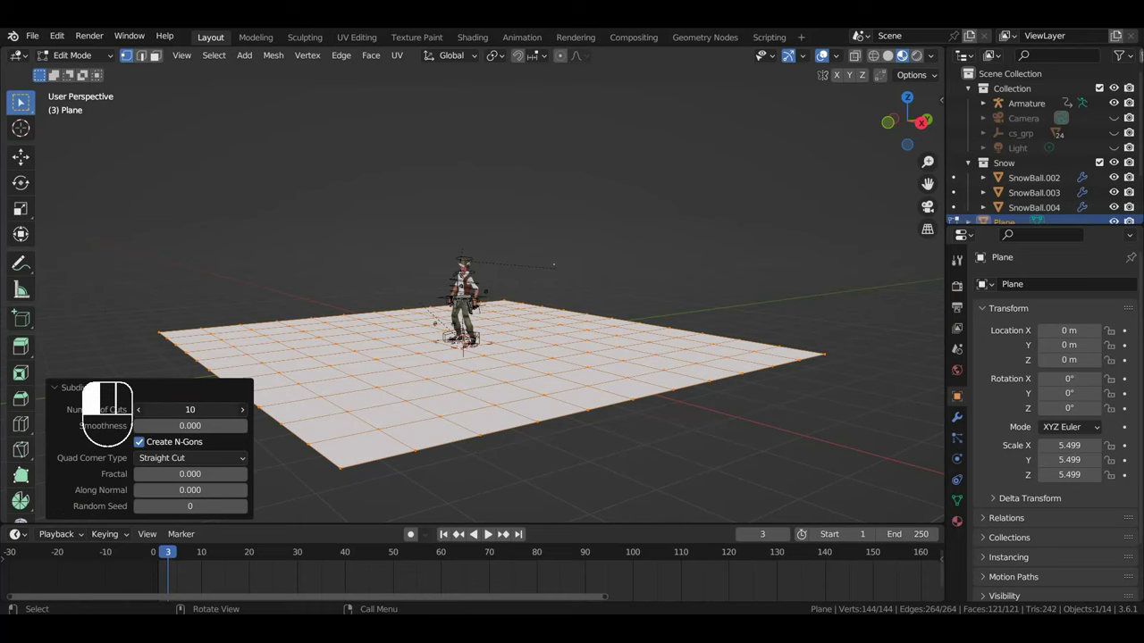
left_click(25, 106)
right_click(24, 106)
left_click(24, 106)
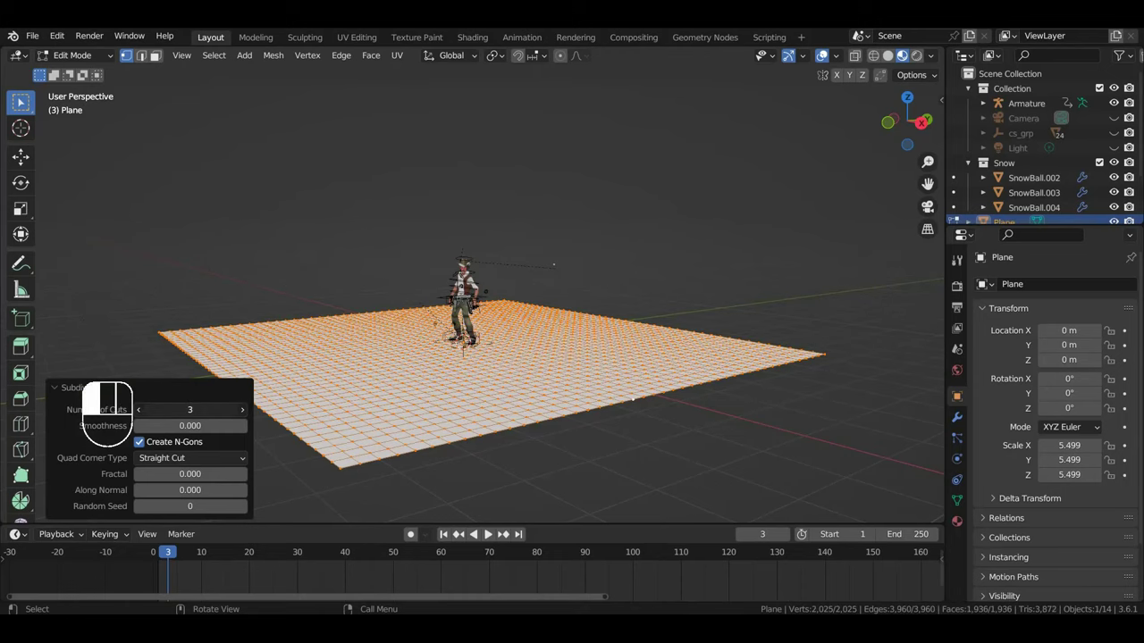
left_click_drag(24, 106, 24, 106)
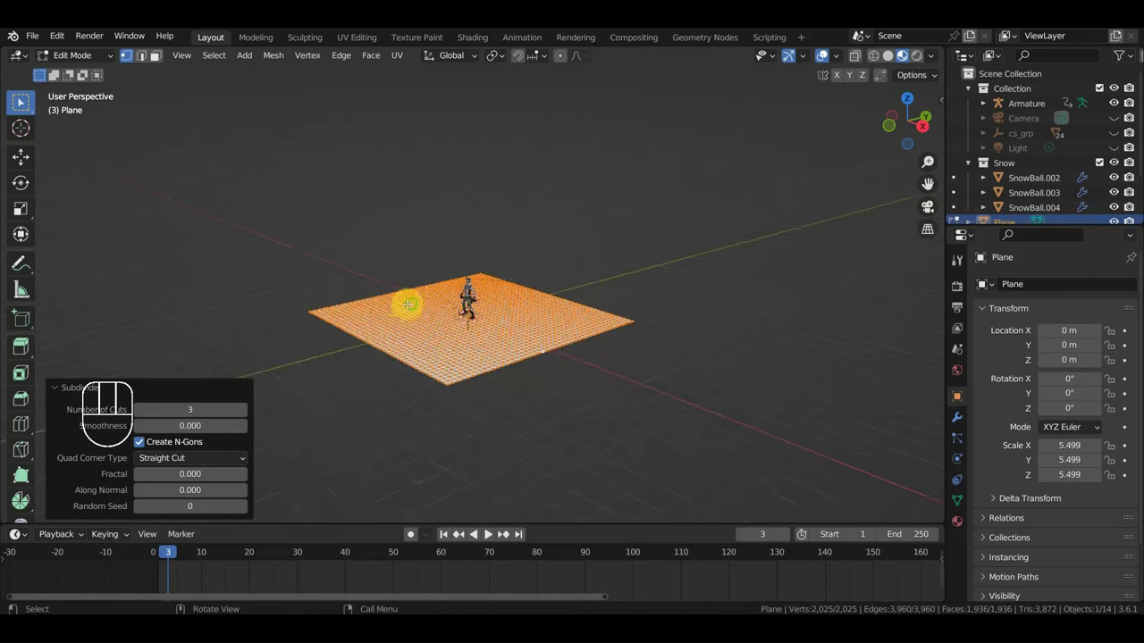
middle_click(24, 106)
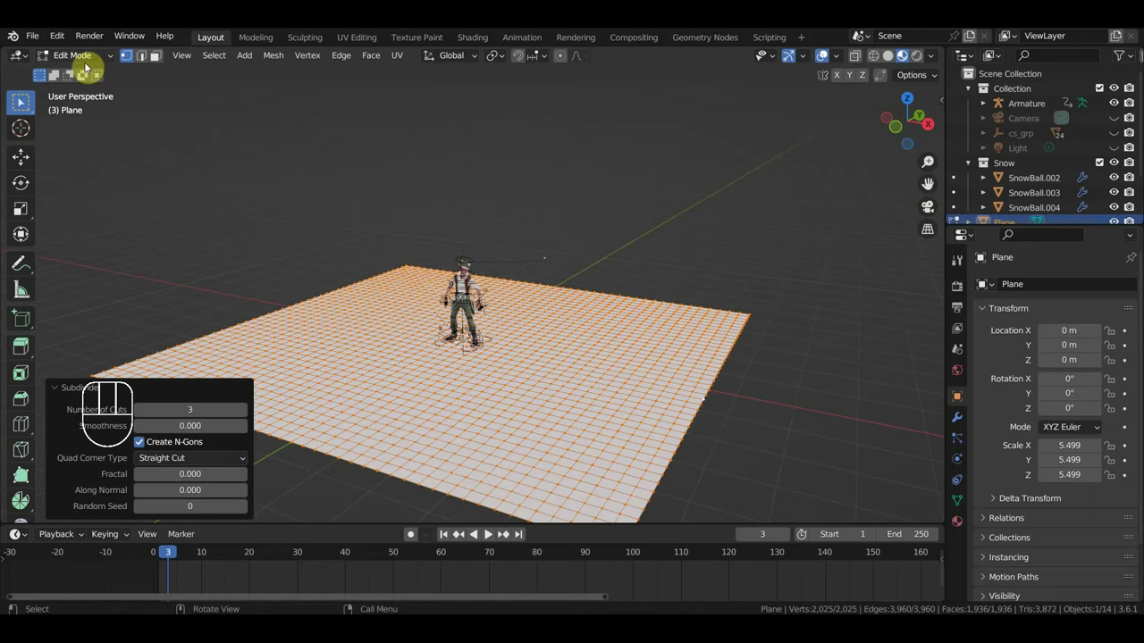
- Leave Edit Mode and move the plane up along Z so it sits above the character
left_click_drag(73, 60, 24, 107)
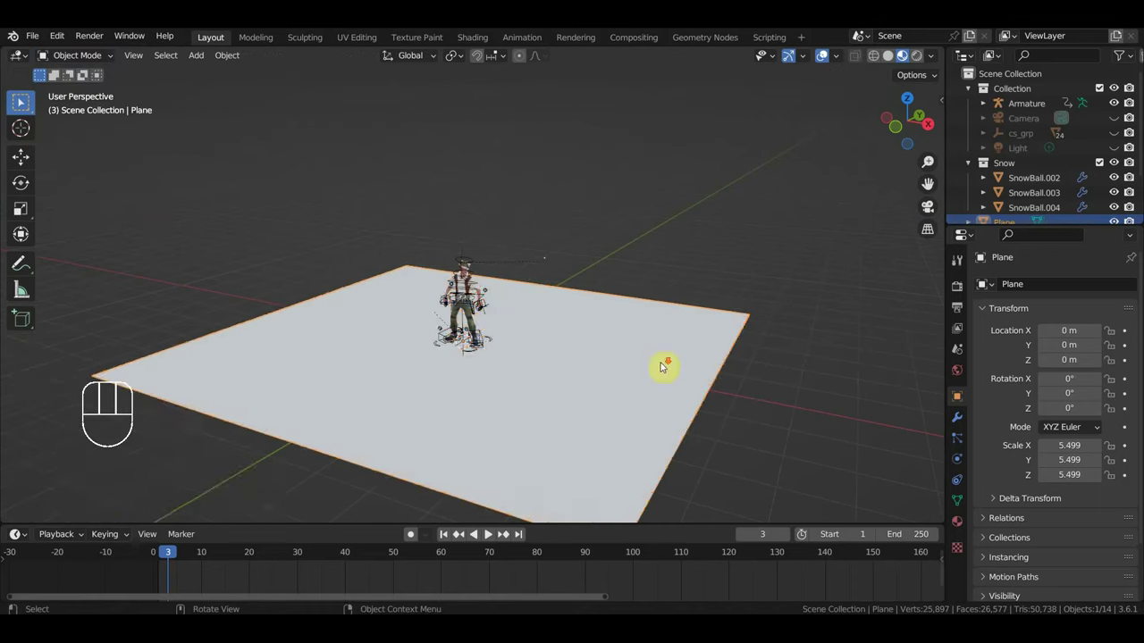
middle_click(24, 106)
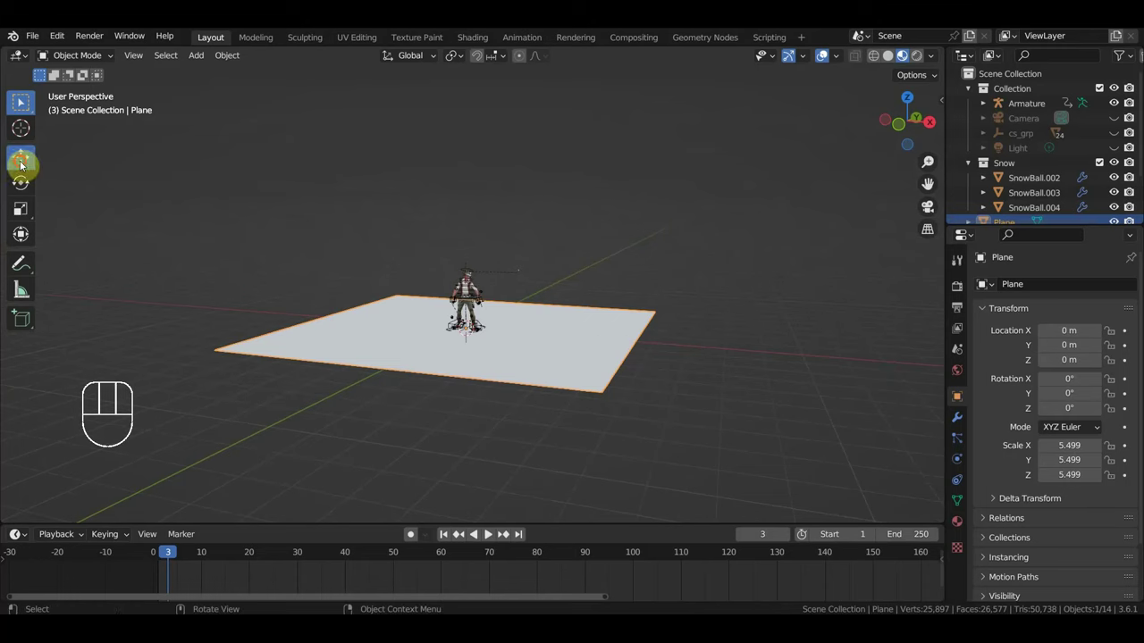
left_click(467, 272)
left_click_drag(467, 272, 676, 216)
left_click_drag(656, 252, 613, 251)
left_click_drag(472, 168, 963, 443)
- Add a particle system to the plane, rendered as objects at scale 0.05
left_click(1137, 287)
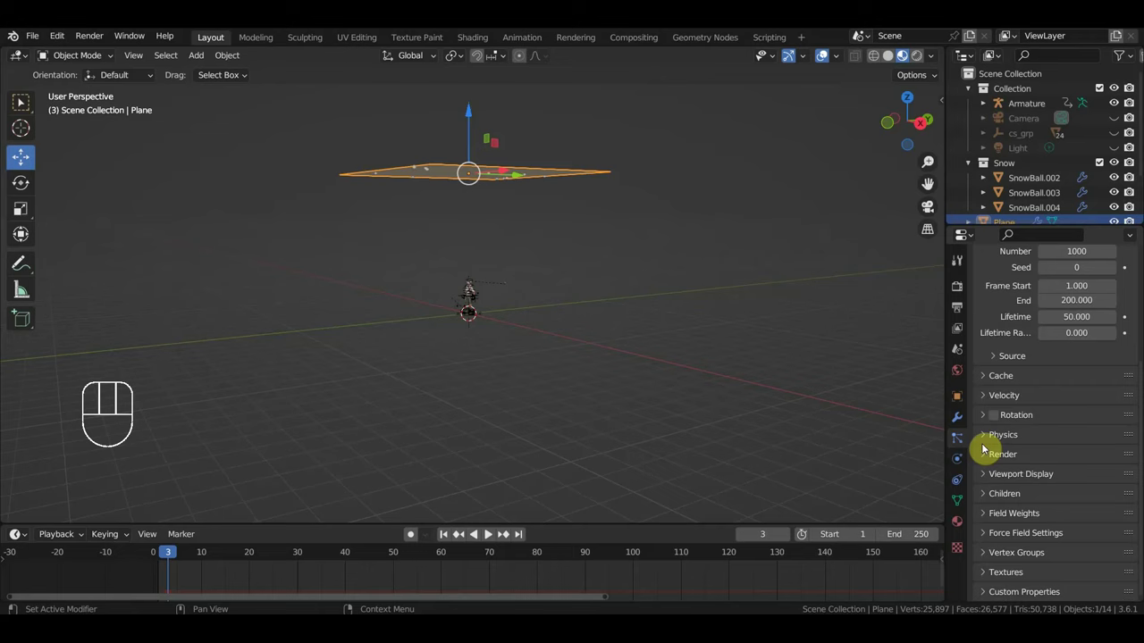
left_click(989, 460)
left_click_drag(1073, 487, 1046, 559)
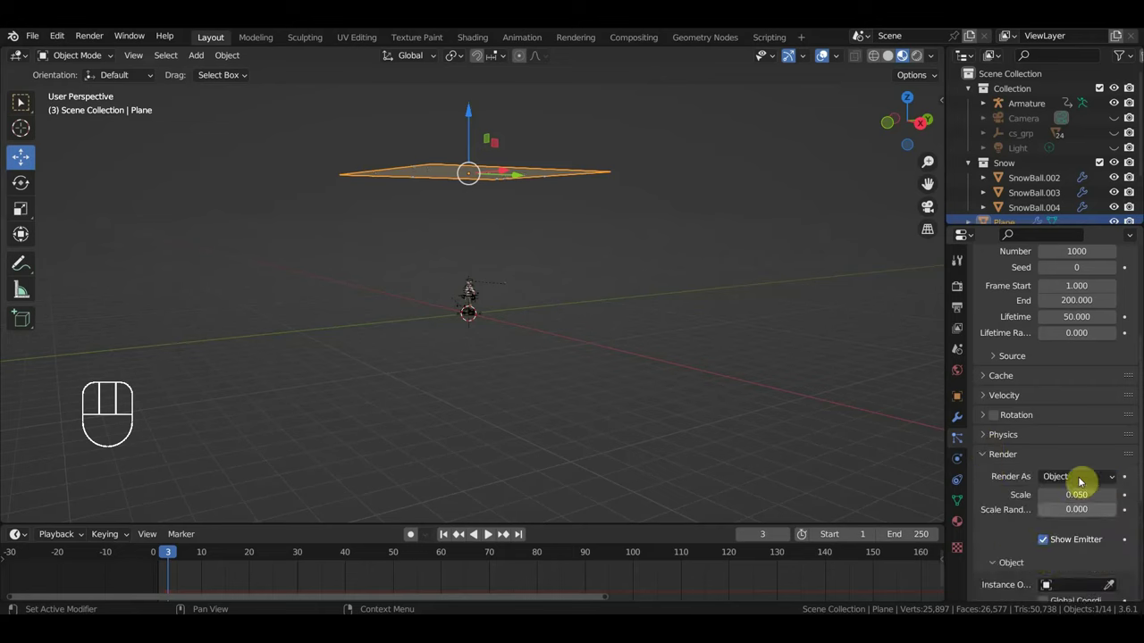
left_click_drag(719, 391, 700, 382)
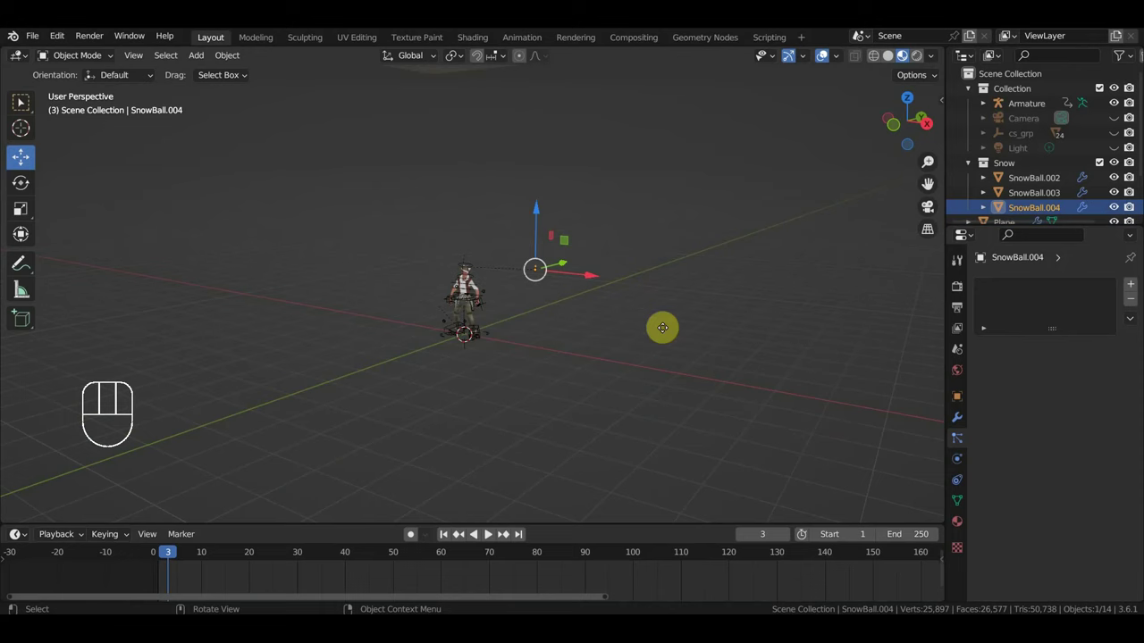
- Set the particles' Instance Object to SnowBall and preview the animation before rewinding to frame 1
key("g")
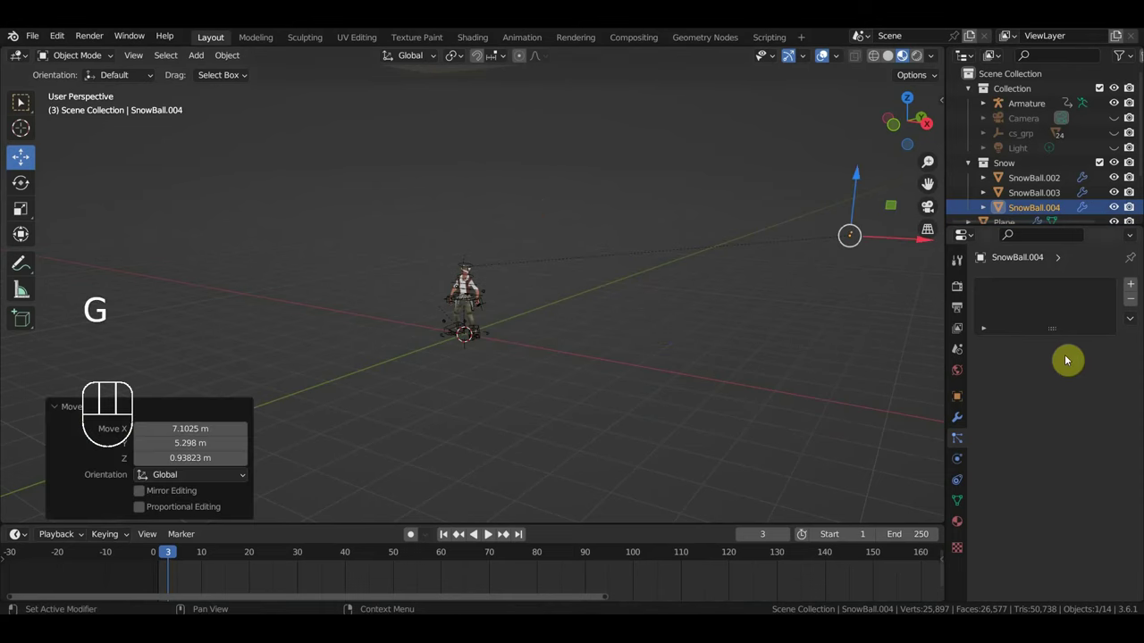
left_click(520, 151)
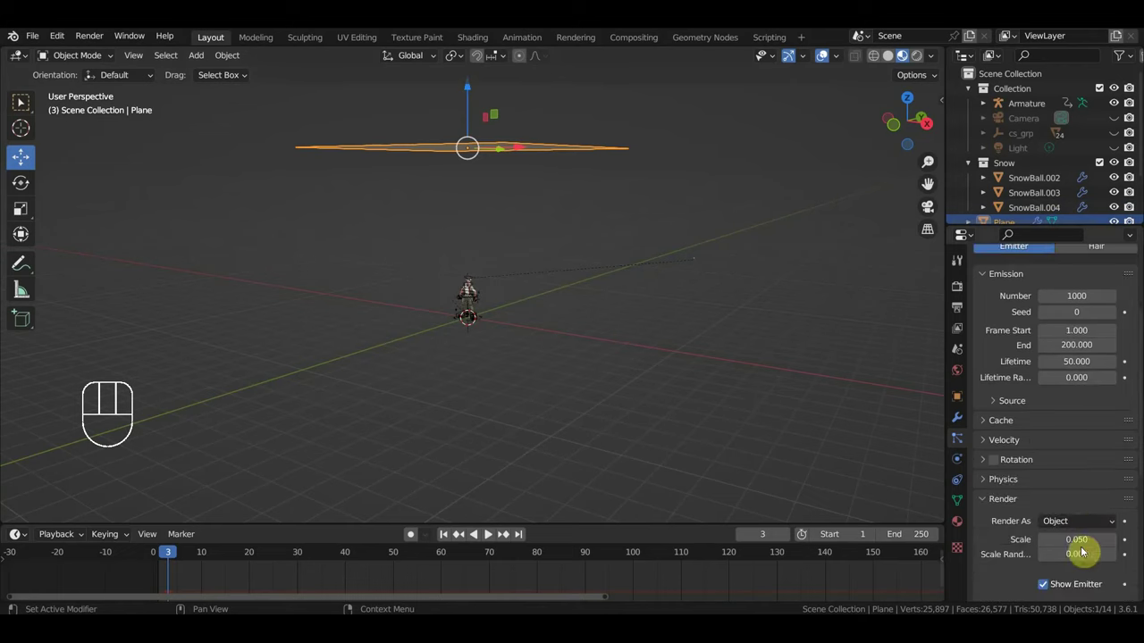
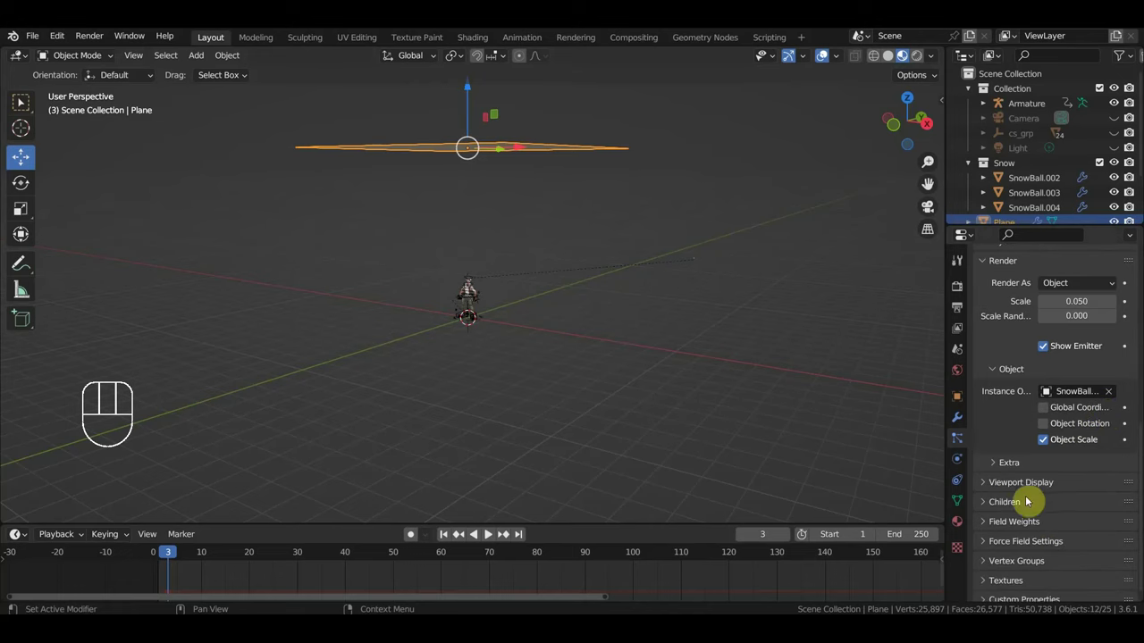
key("space")
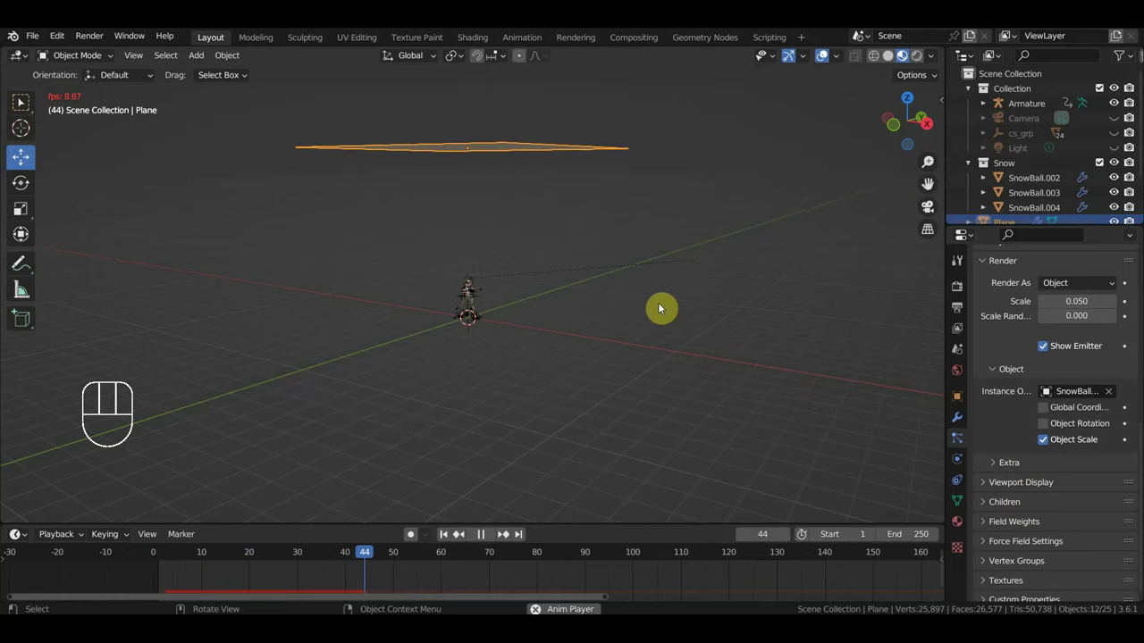
left_click_drag(647, 314, 647, 327)
key("space")
left_click(165, 563)
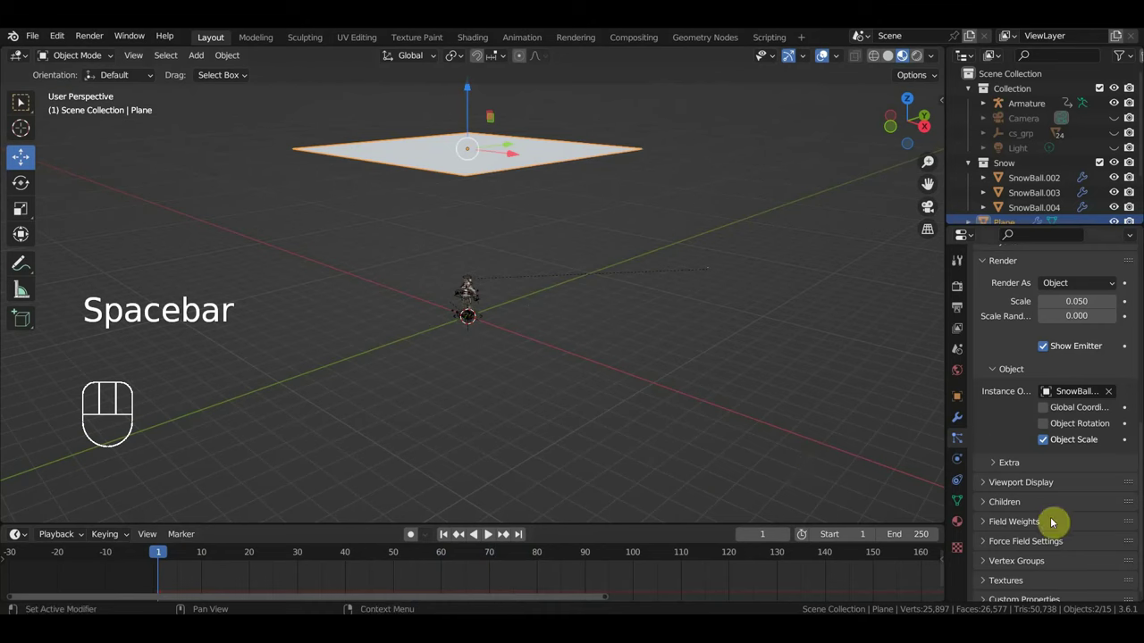
- Set Gravity weight 0.107, Number 2000, Lifetime 5000 and Scale Randomness 0.44, previewing with playback
left_click(1007, 527)
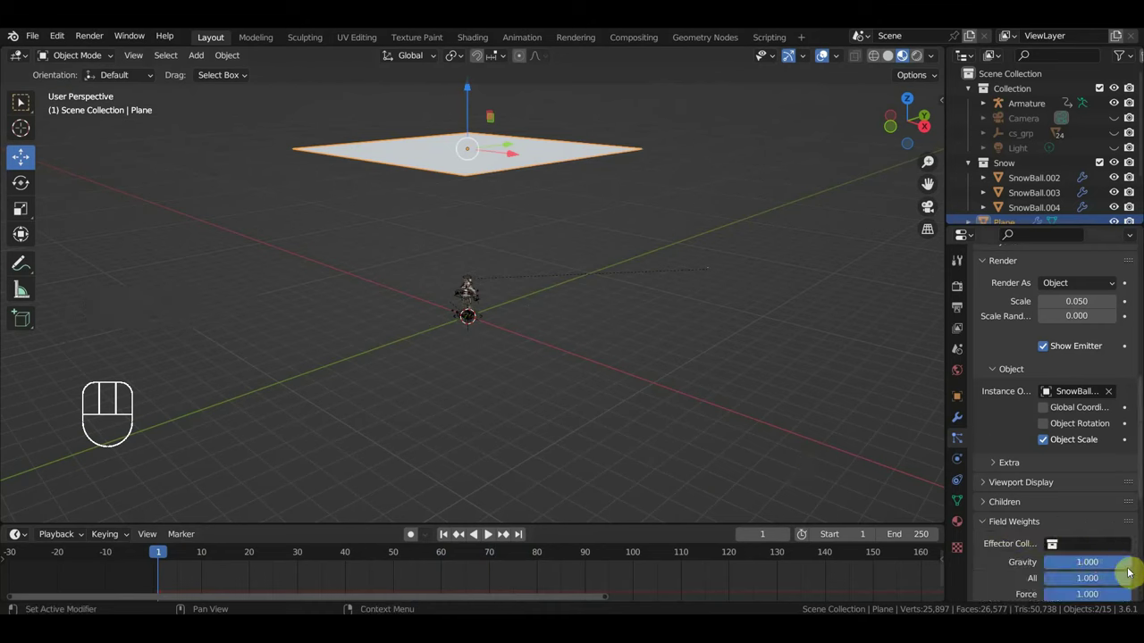
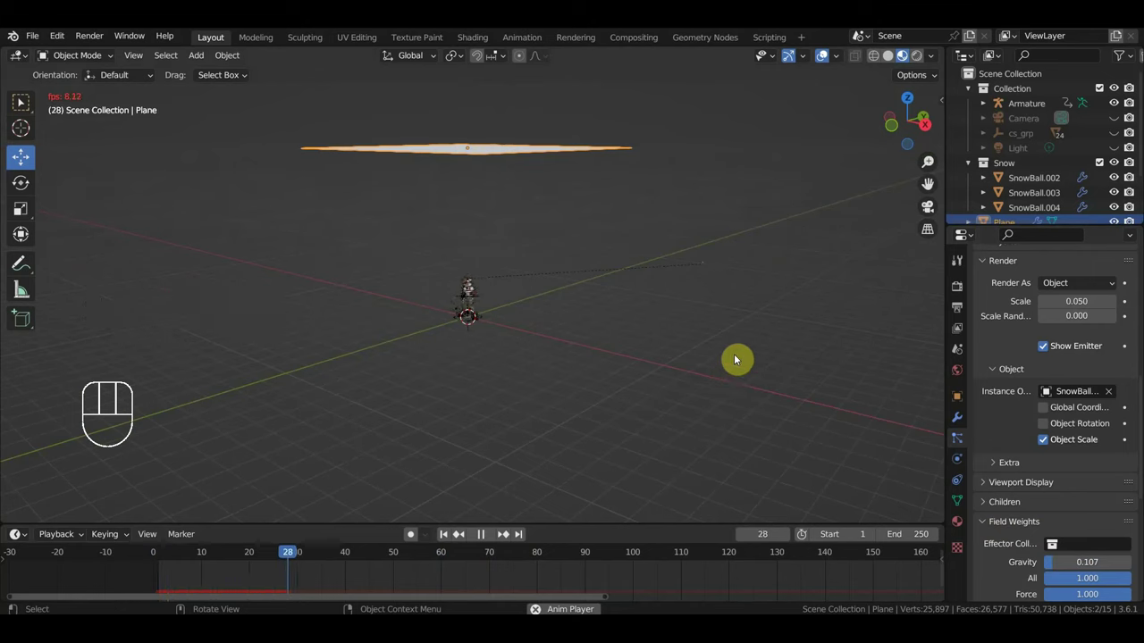
key("space")
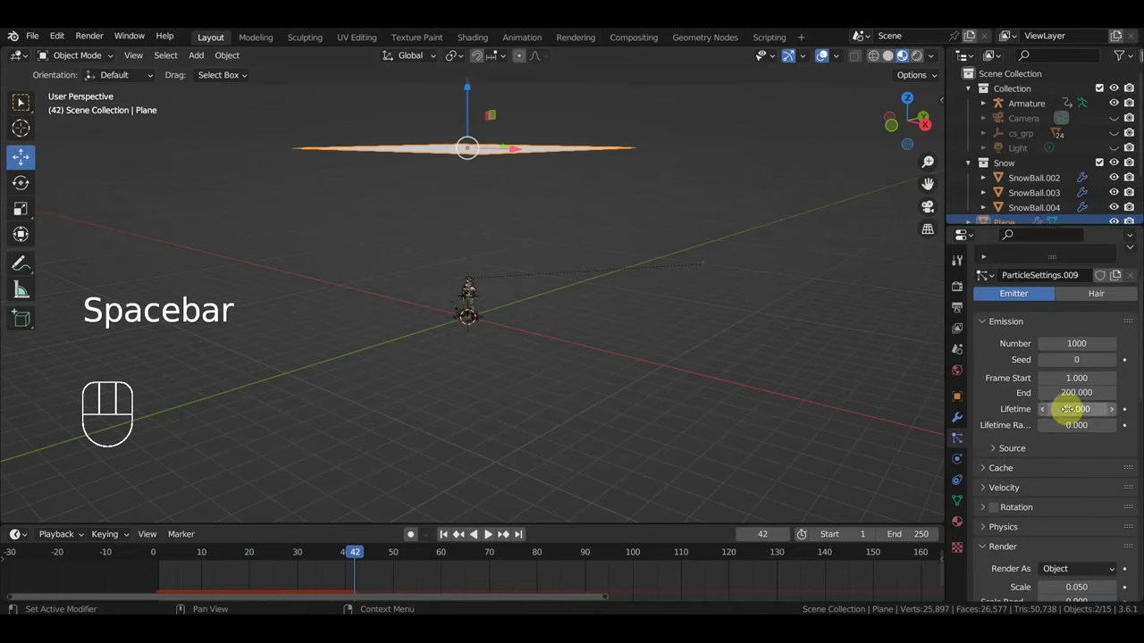
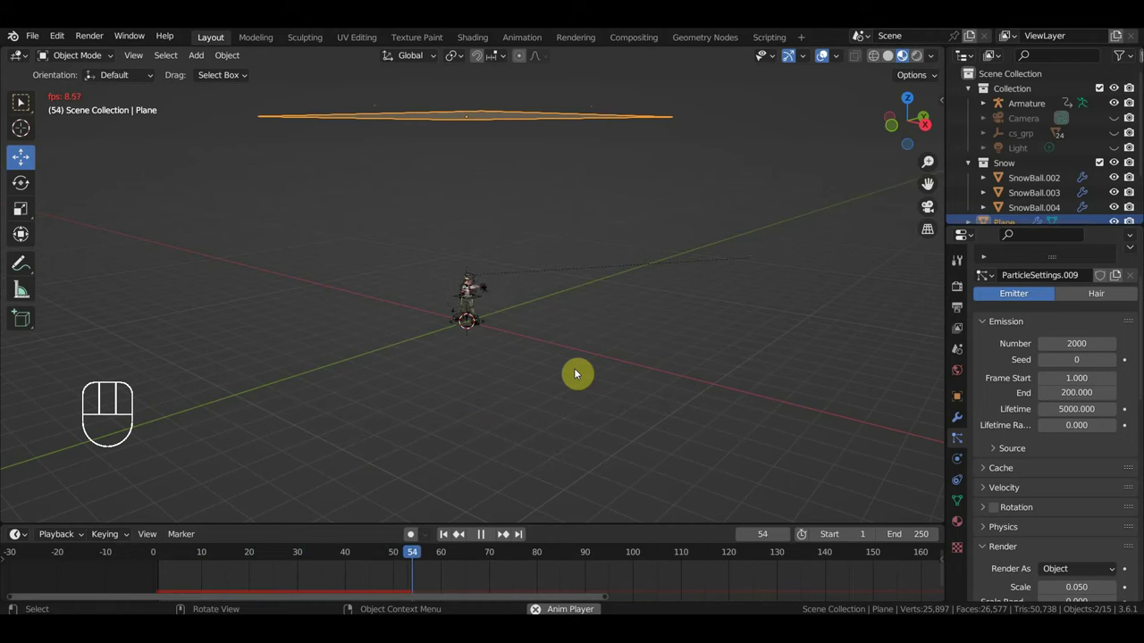
key("space")
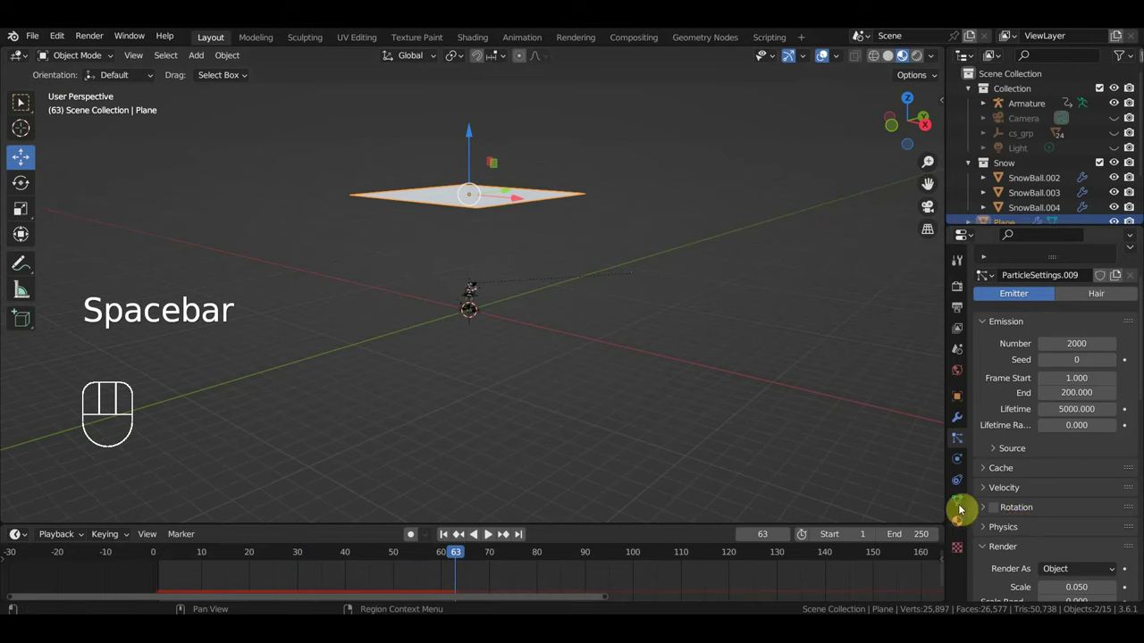
left_click(545, 201)
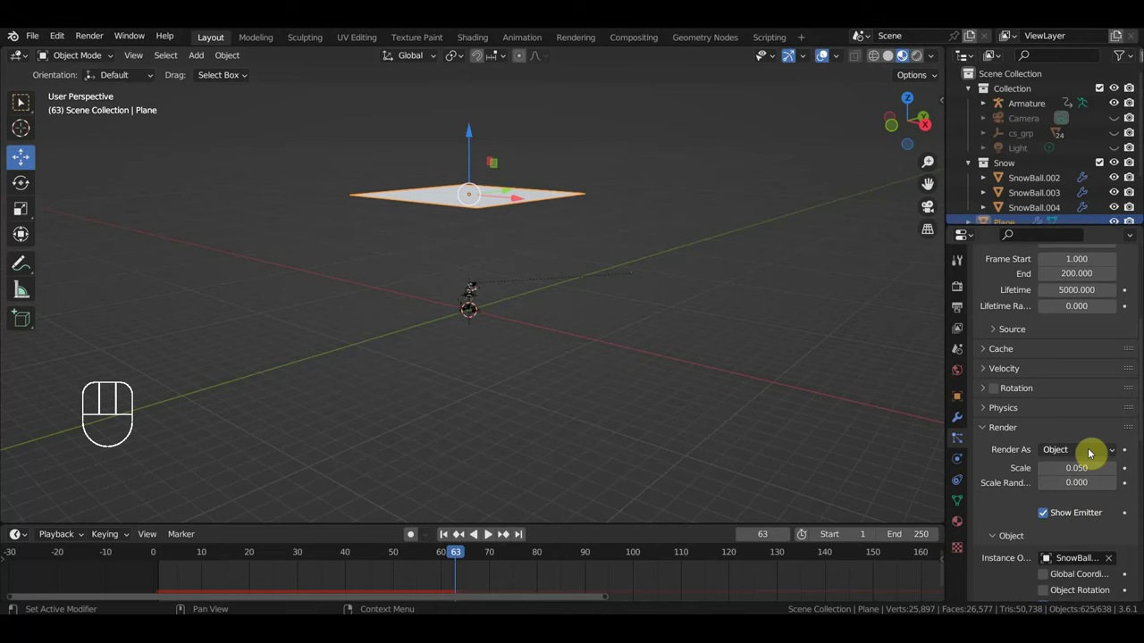
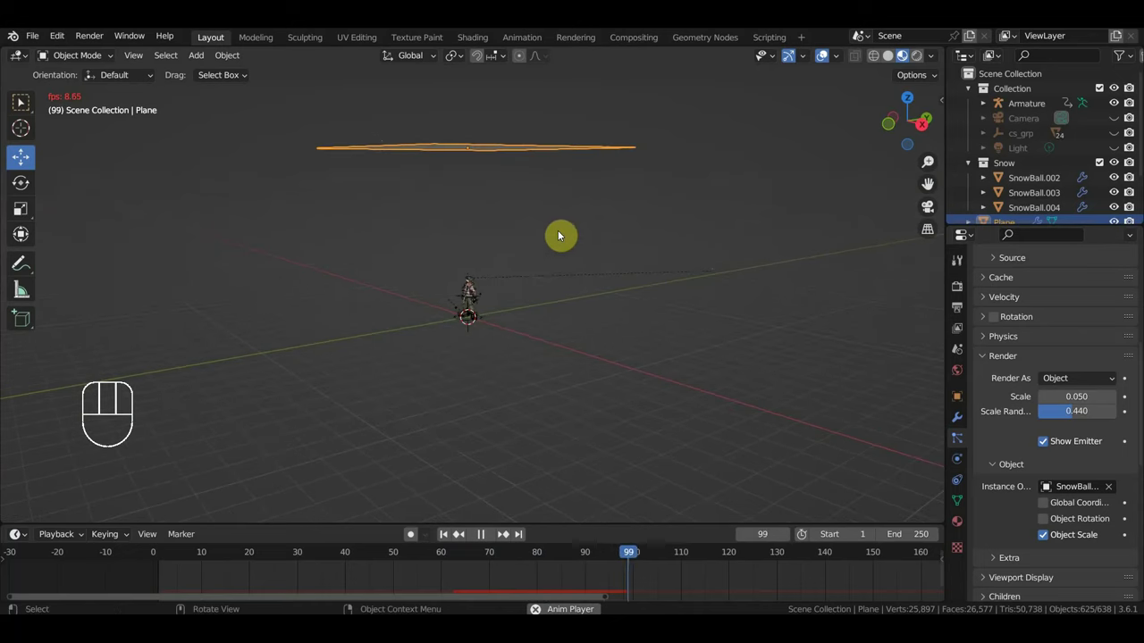
key("space")
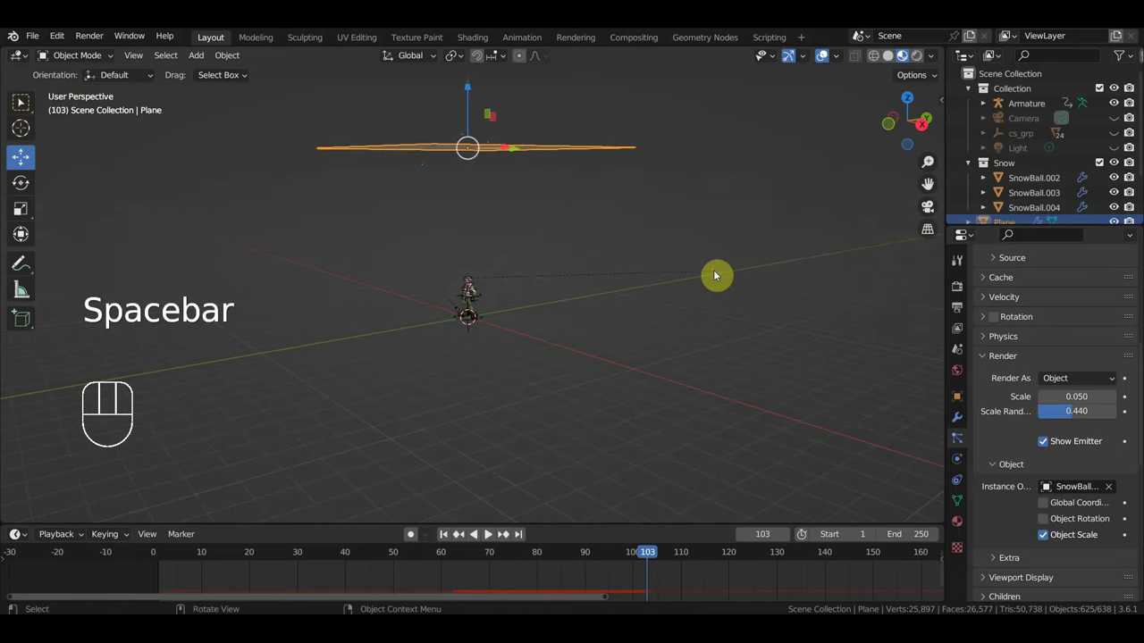
- Move SnowBall.004 aside along its axis and replay the snowfall
left_click_drag(715, 273, 716, 296)
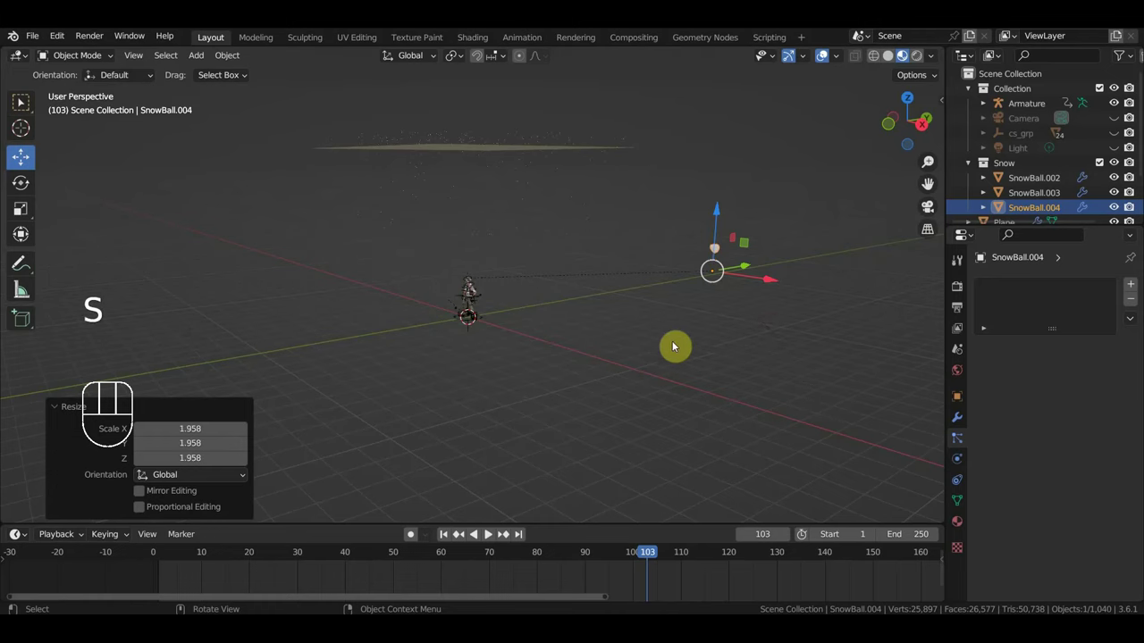
key("space")
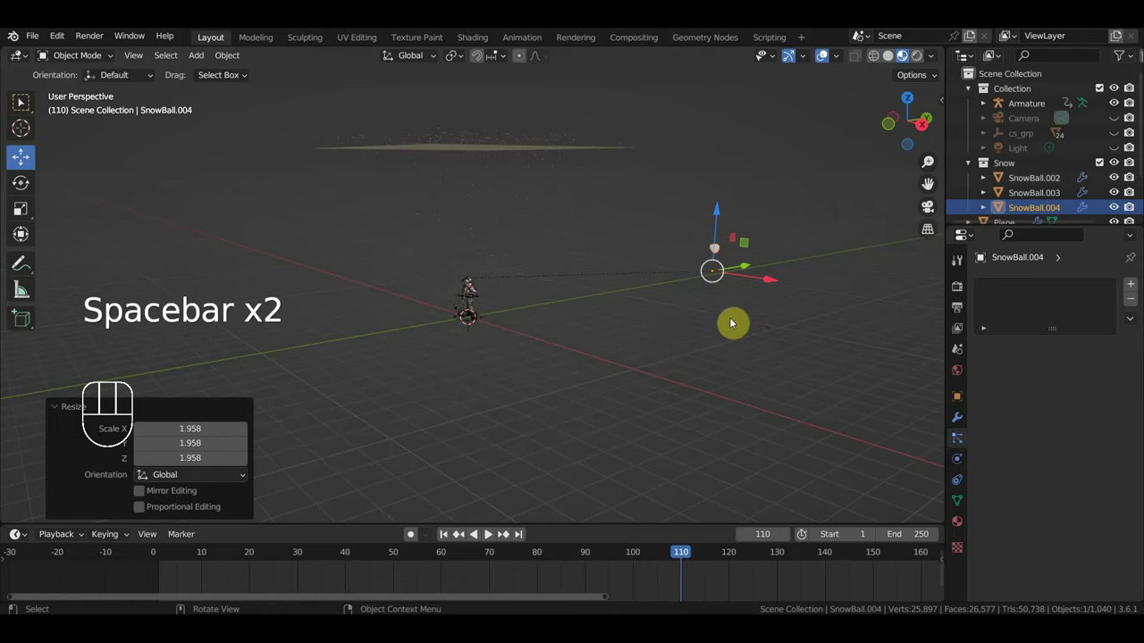
key("s")
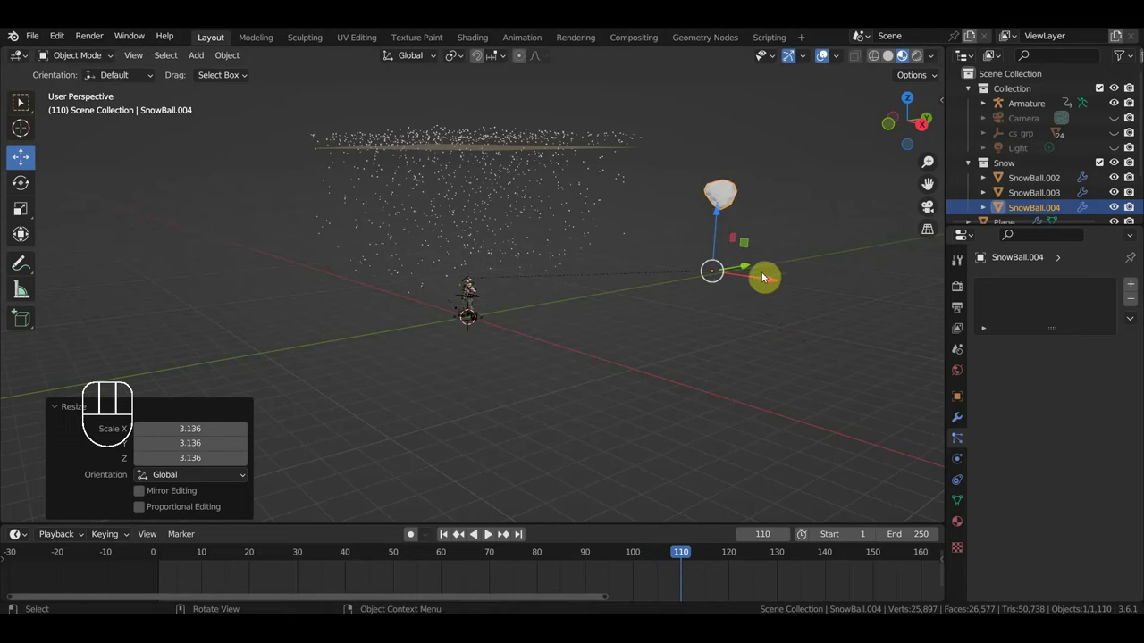
left_click_drag(748, 270, 746, 404)
key("space")
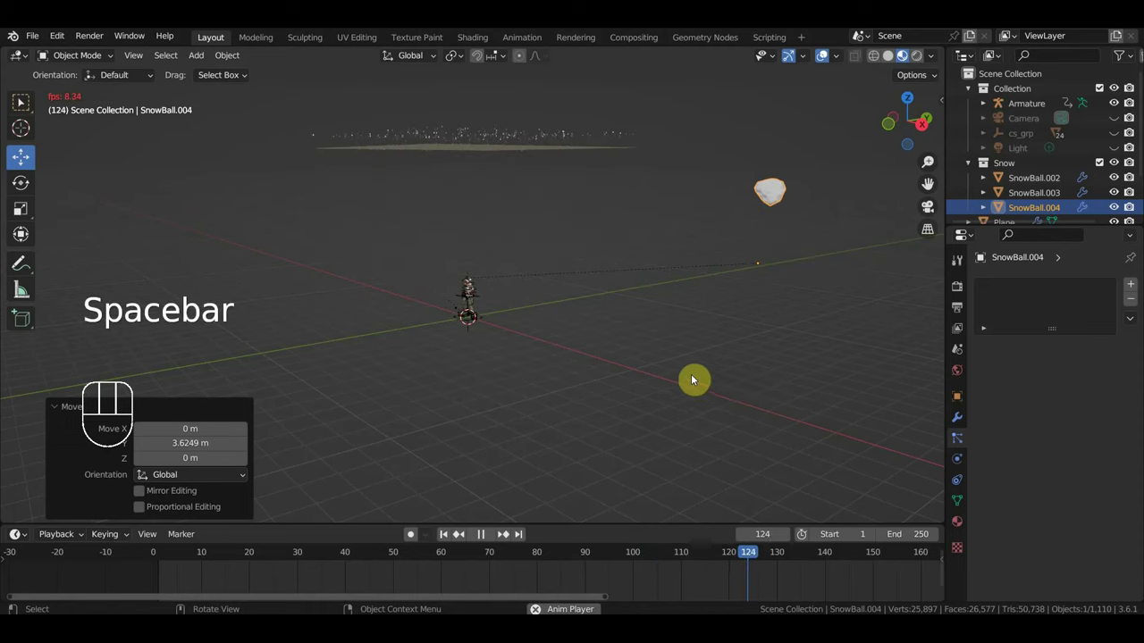
- Set the plane's emission to frames 0–500 with timeline end 500, keeping the snowball clear of the emitter
left_click(506, 159)
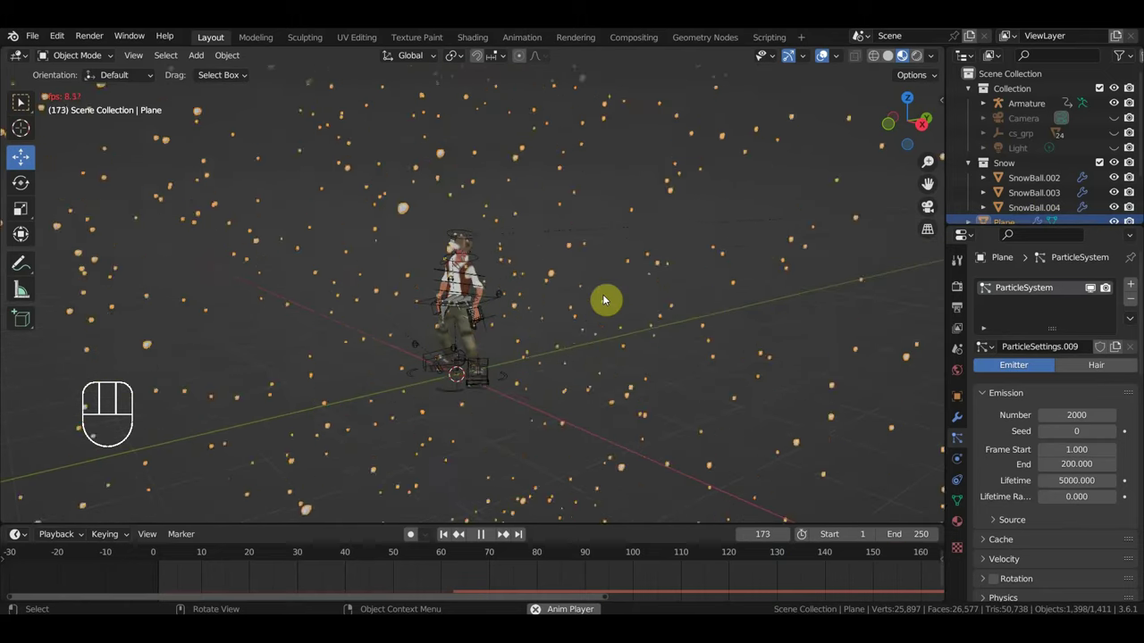
key("space")
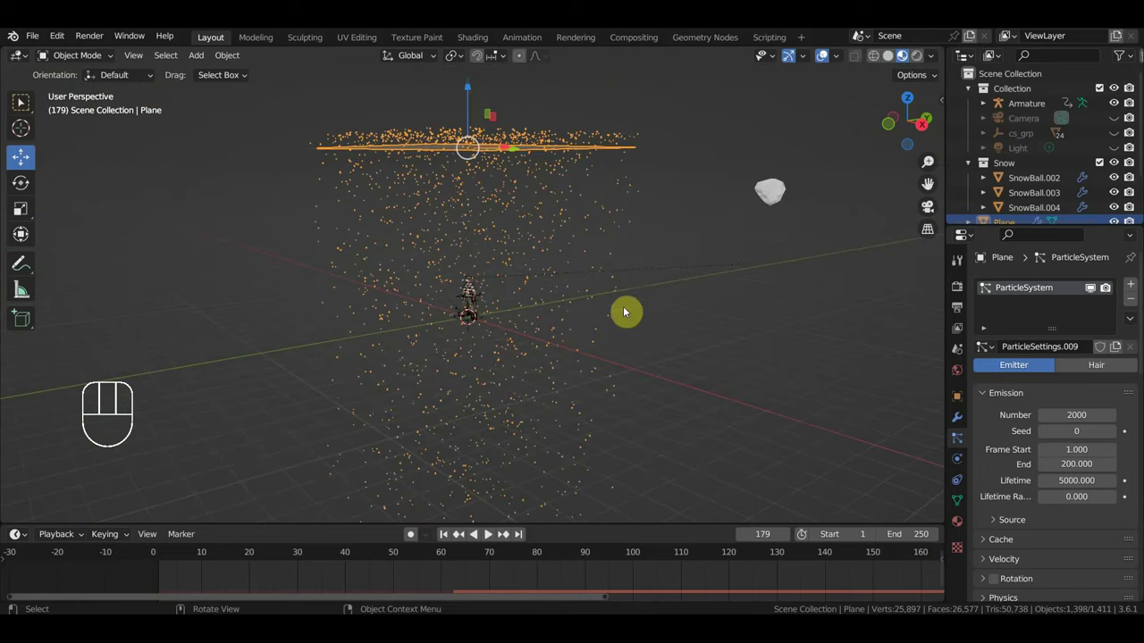
left_click(782, 200)
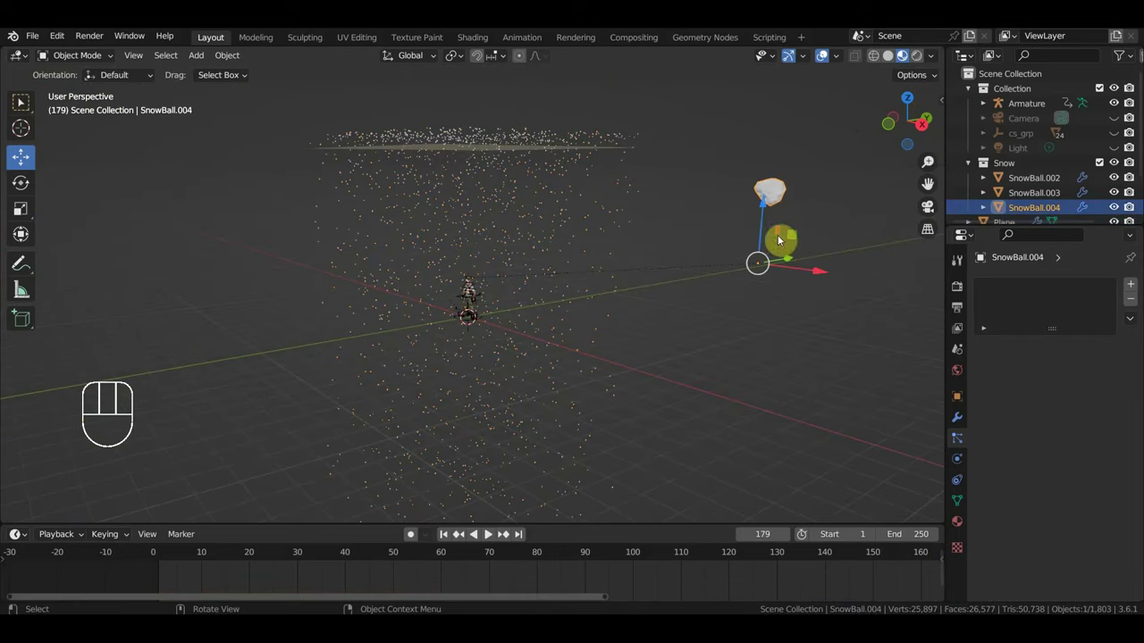
key("s")
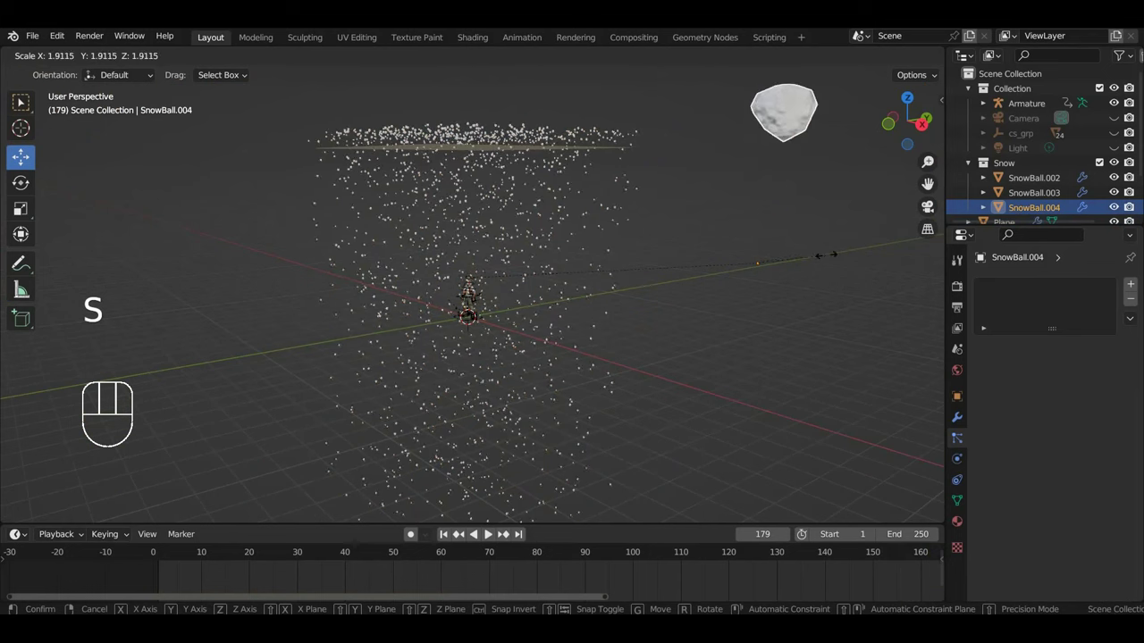
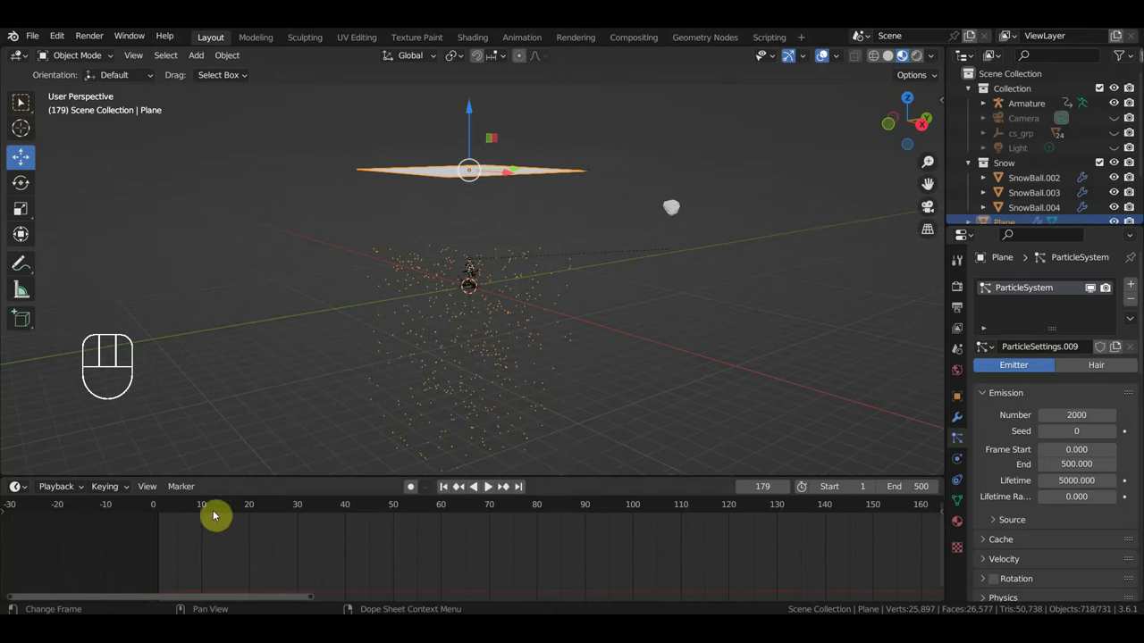
- Set Frame Start 1, enable Rotation, Lifetime 2000 with 0.09 randomness, replaying the snowfall to check
left_click(165, 517)
key("space")
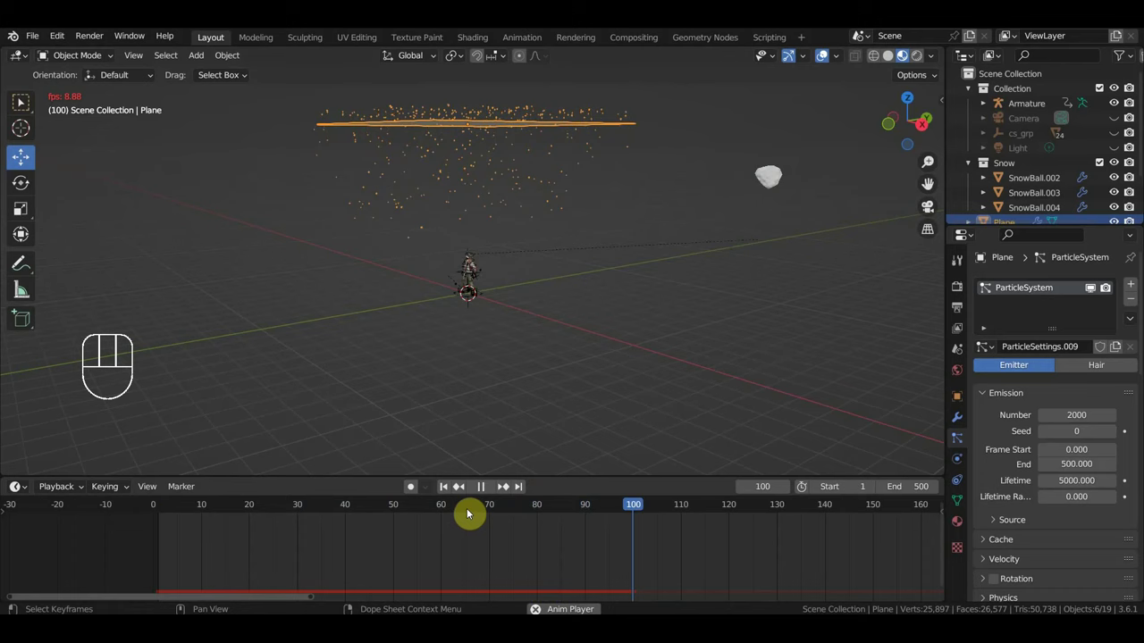
key("space")
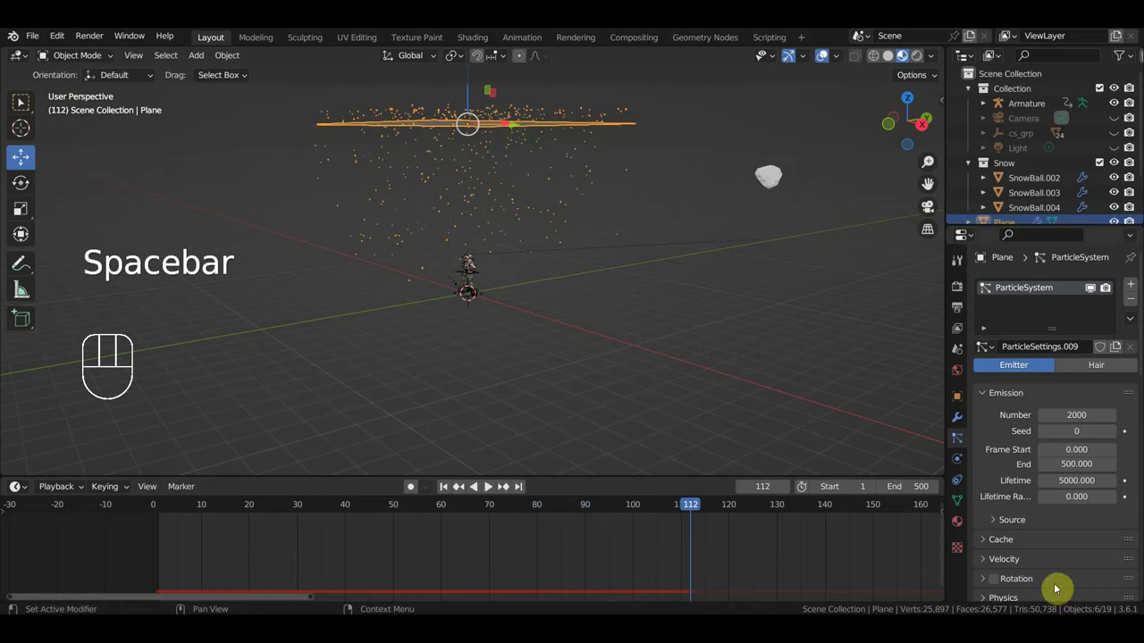
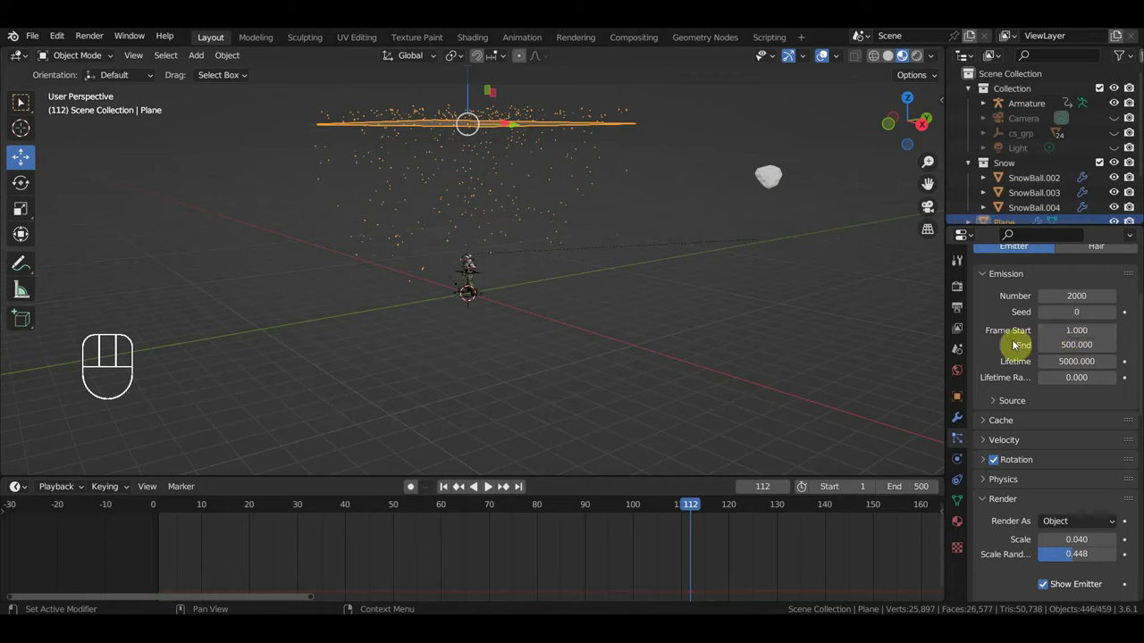
key("space")
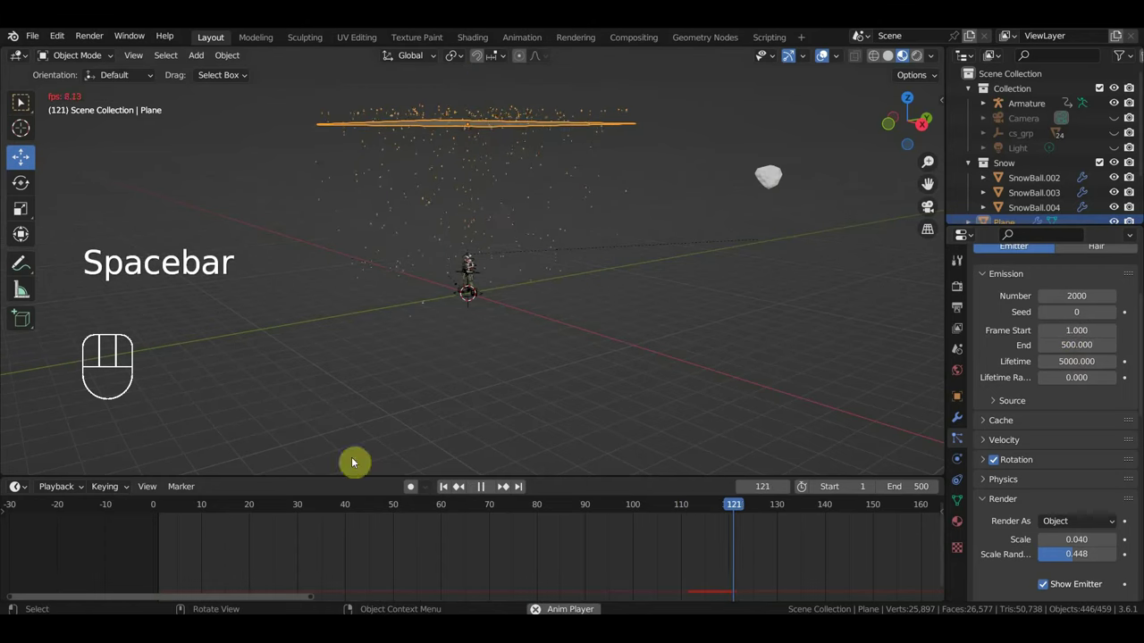
key("space")
left_click_drag(173, 517, 262, 493)
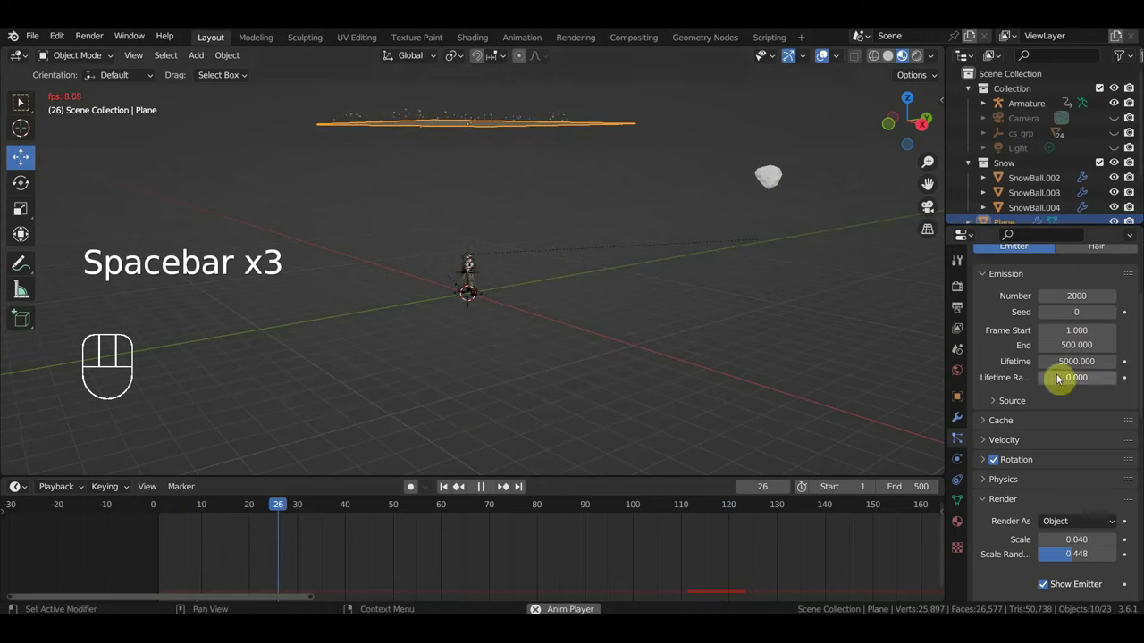
key("space")
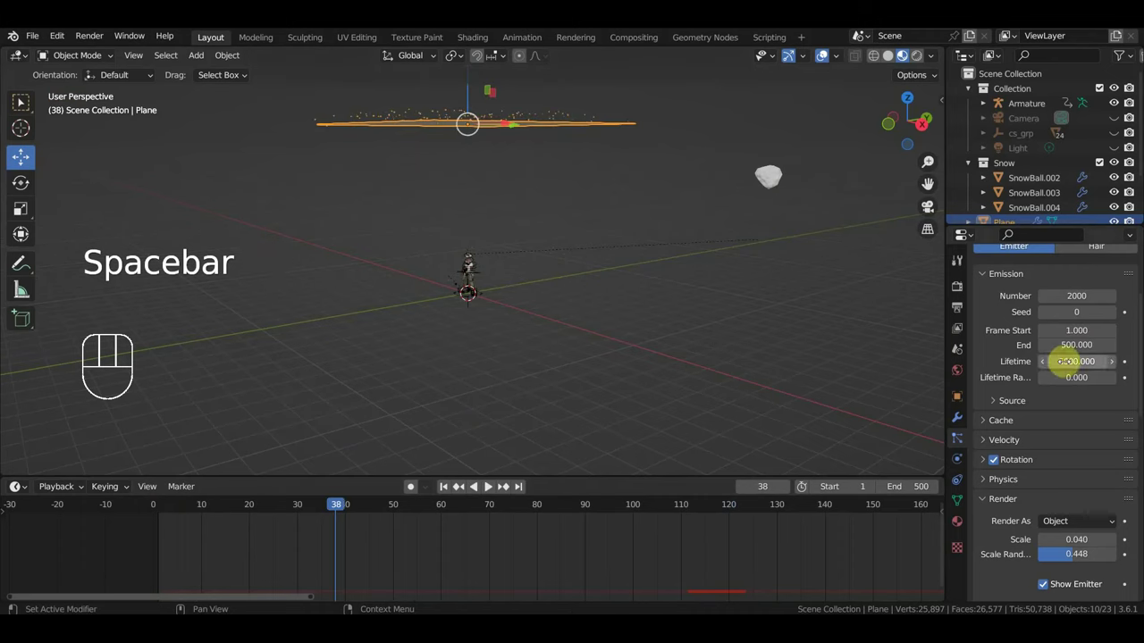
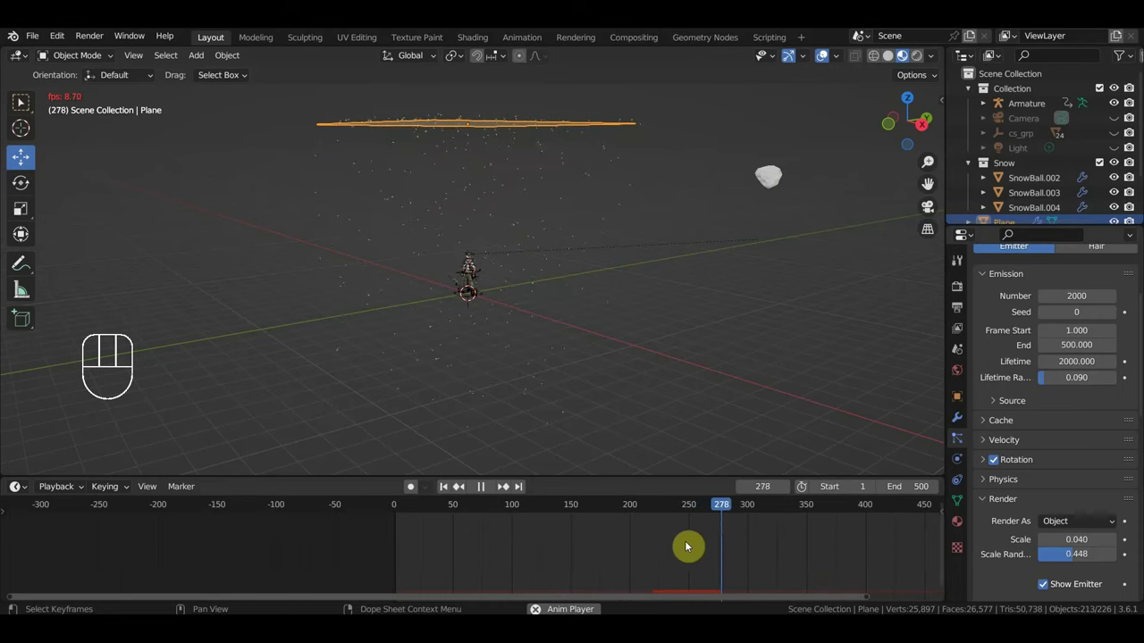
- Set the particles' Gravity field weight to 0.181 so flakes drift slowly
left_click(556, 517)
key("space")
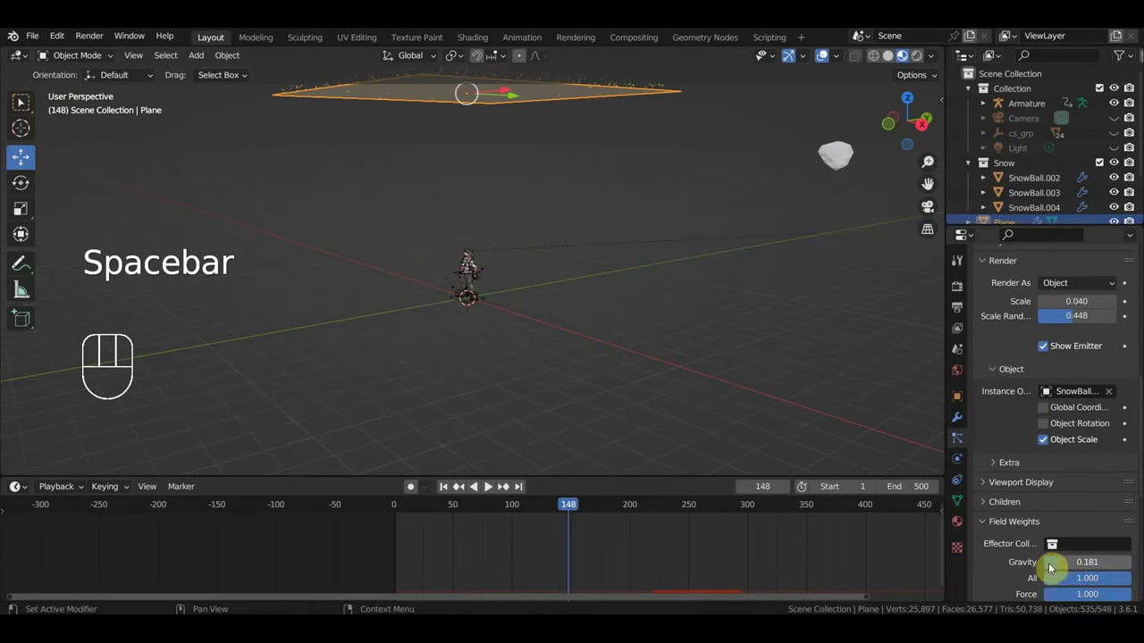
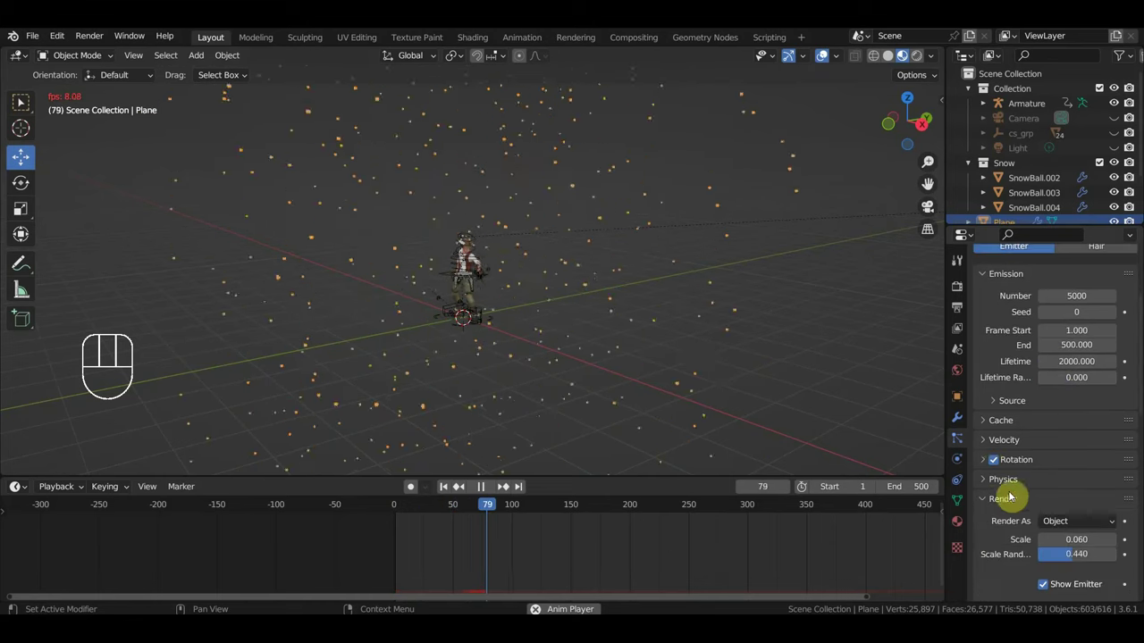
- Give rotation Randomize 0.037 and Randomize Phase 0.104, then watch the snowfall through the camera
left_click(984, 465)
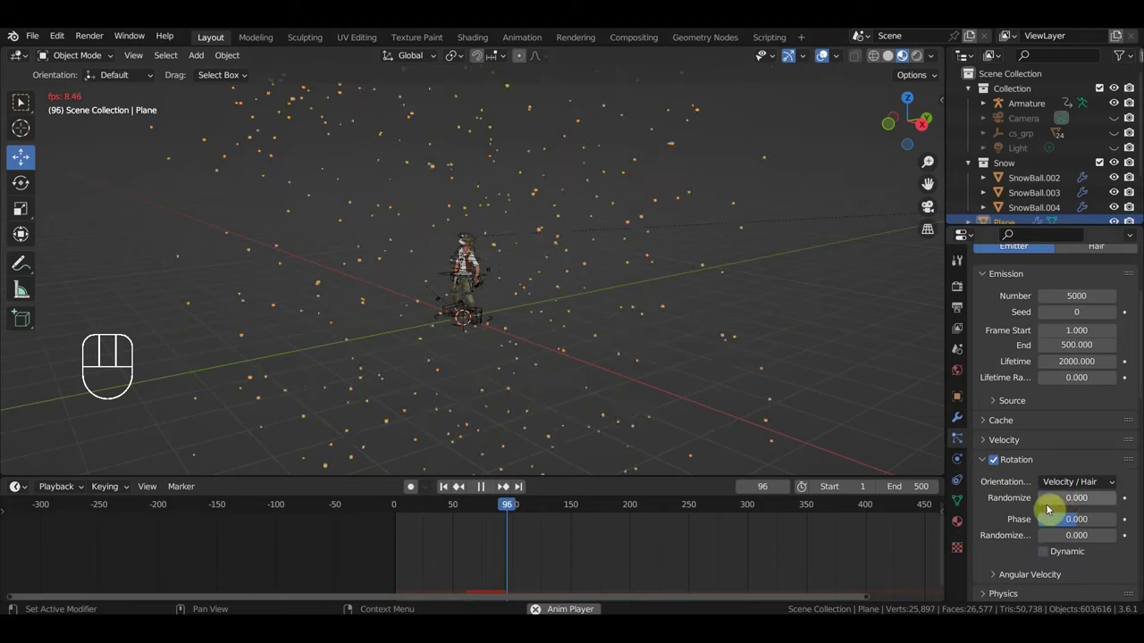
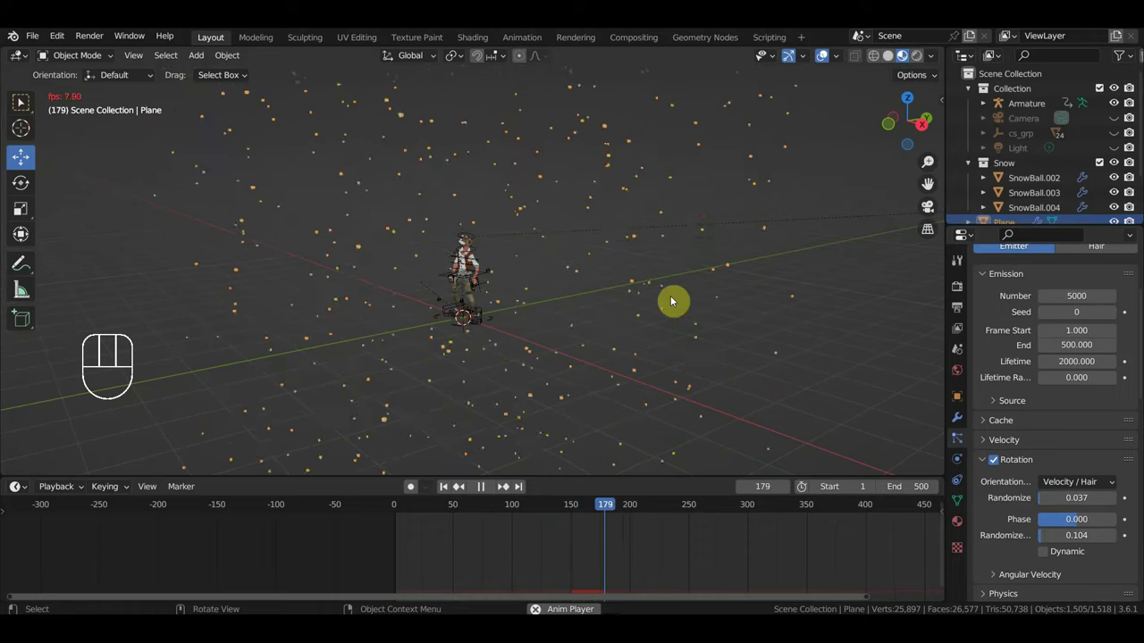
key("KP_0")
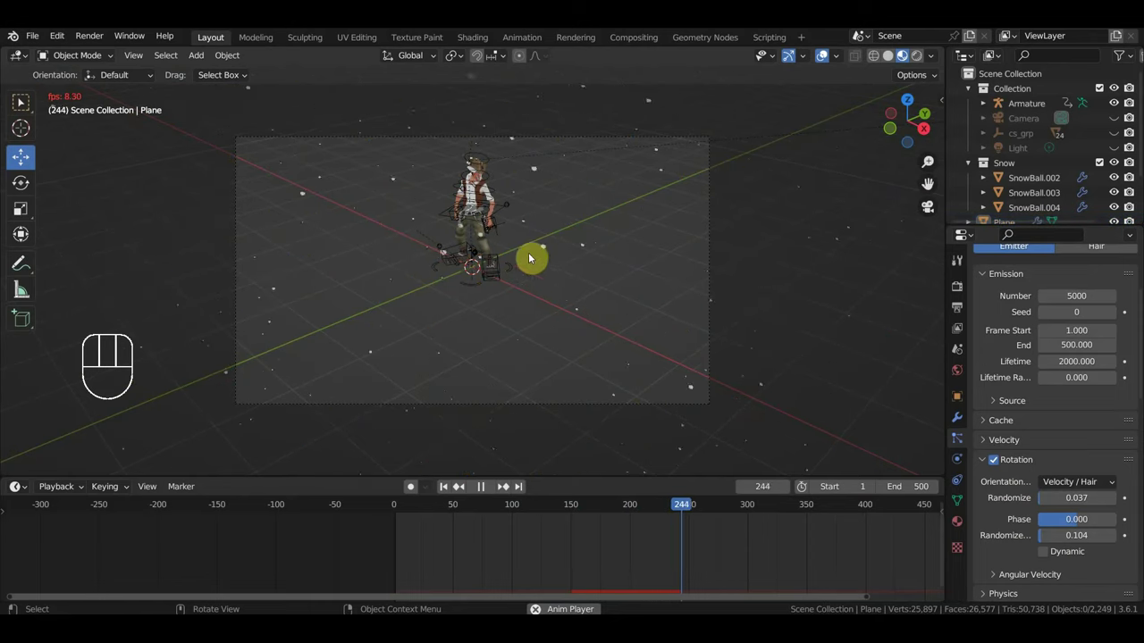
key("space")
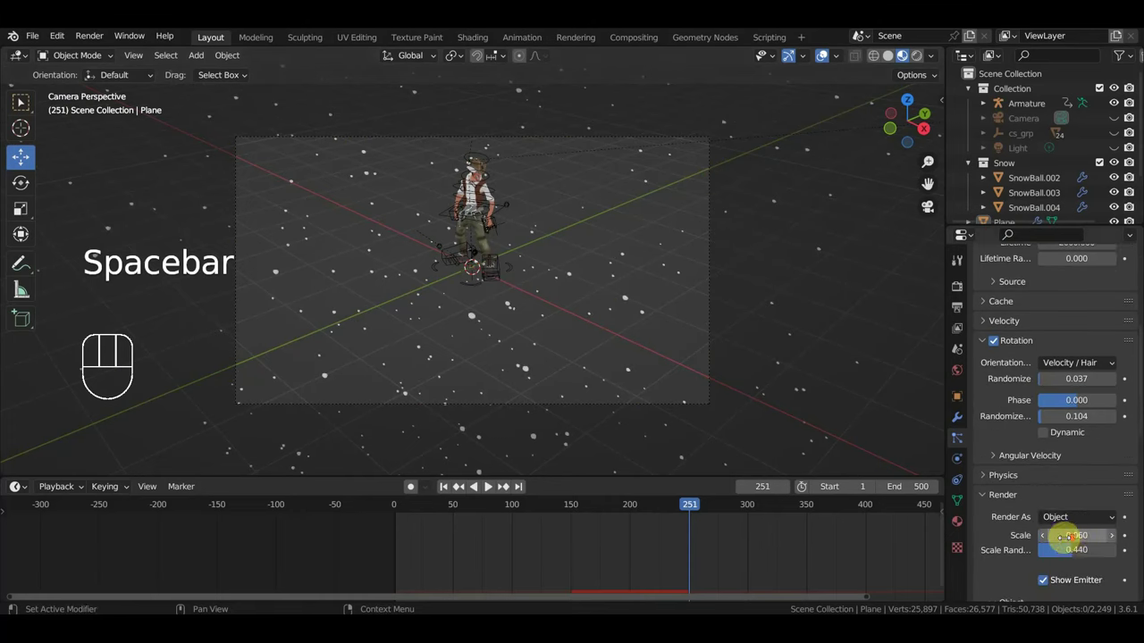
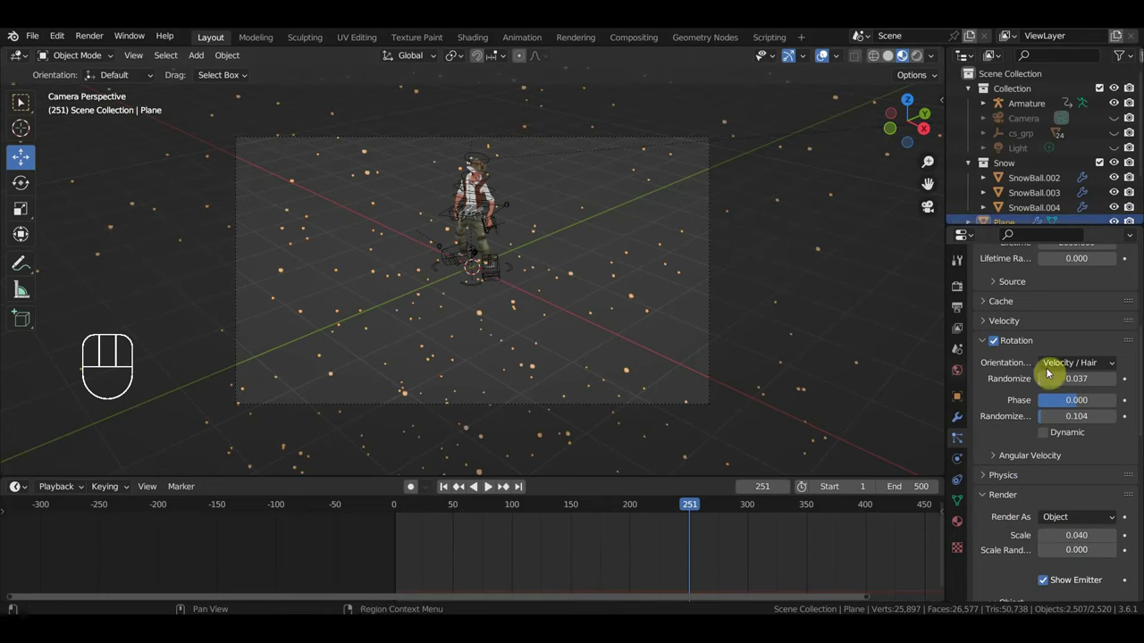
- Set snowflake Scale to 0.04 with zero randomness and replay from the start after orbiting the scene
left_click_drag(826, 385, 814, 377)
left_click_drag(855, 366, 846, 351)
left_click_drag(851, 347, 697, 182)
left_click_drag(530, 142, 652, 175)
key("space")
- Select the emitter plane and look through the scene camera, framing with fly navigation
left_click(405, 519)
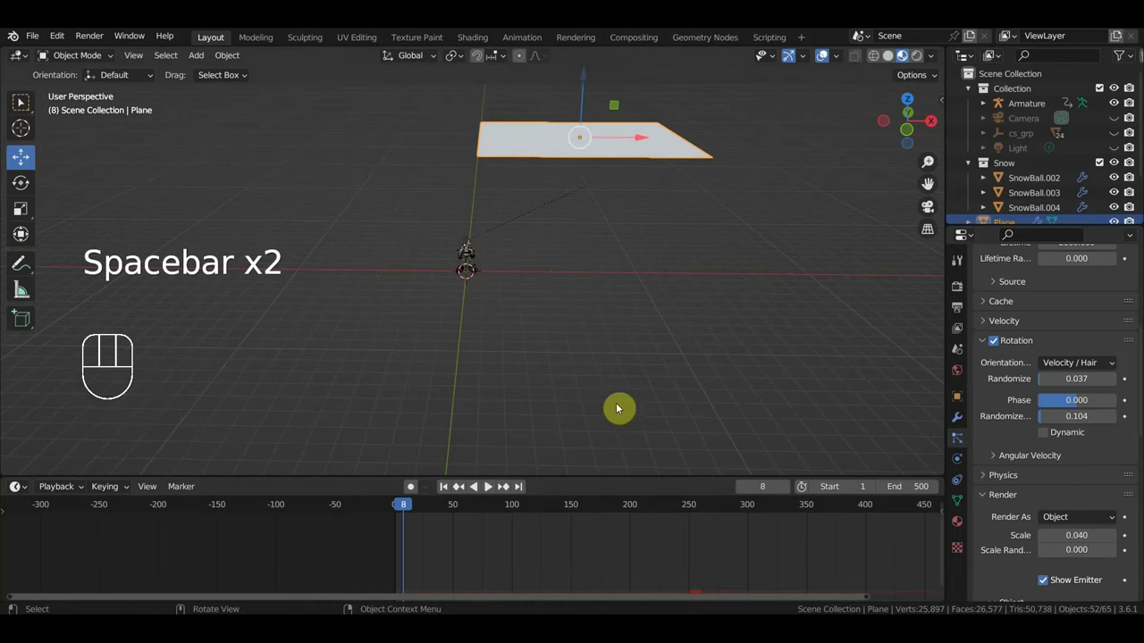
left_click_drag(632, 385, 541, 377)
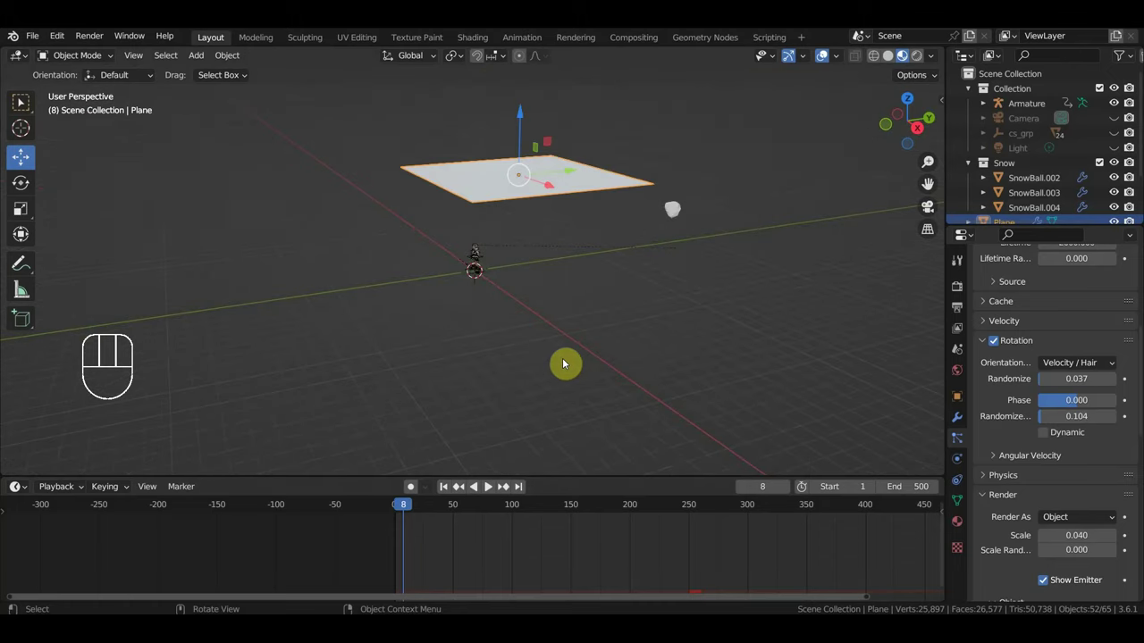
key("KP_0")
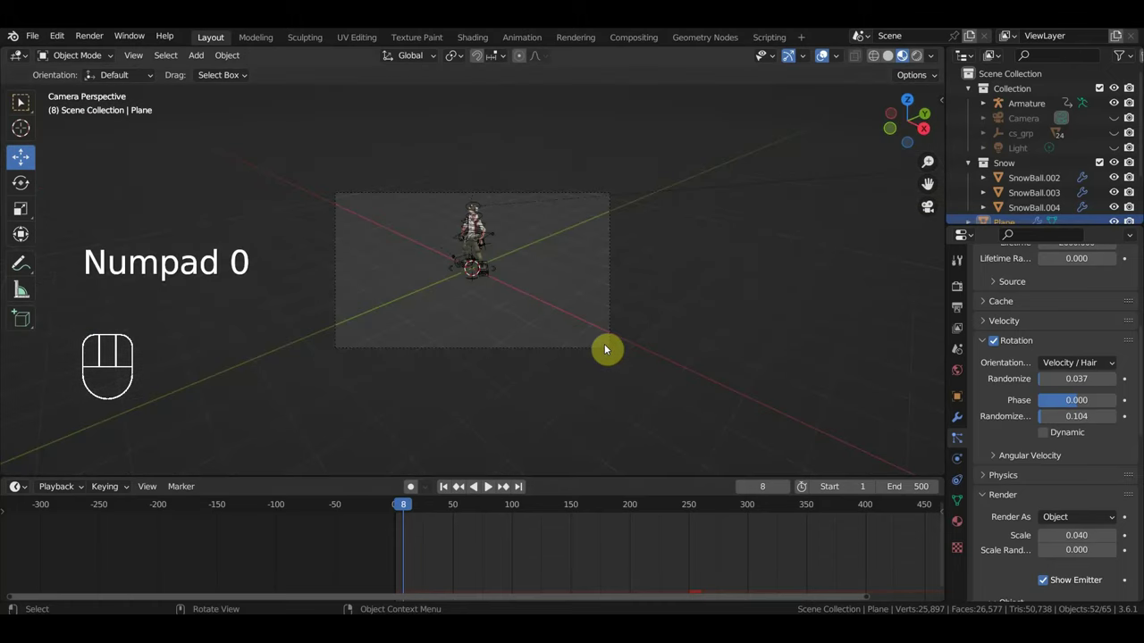
key("shift+f")
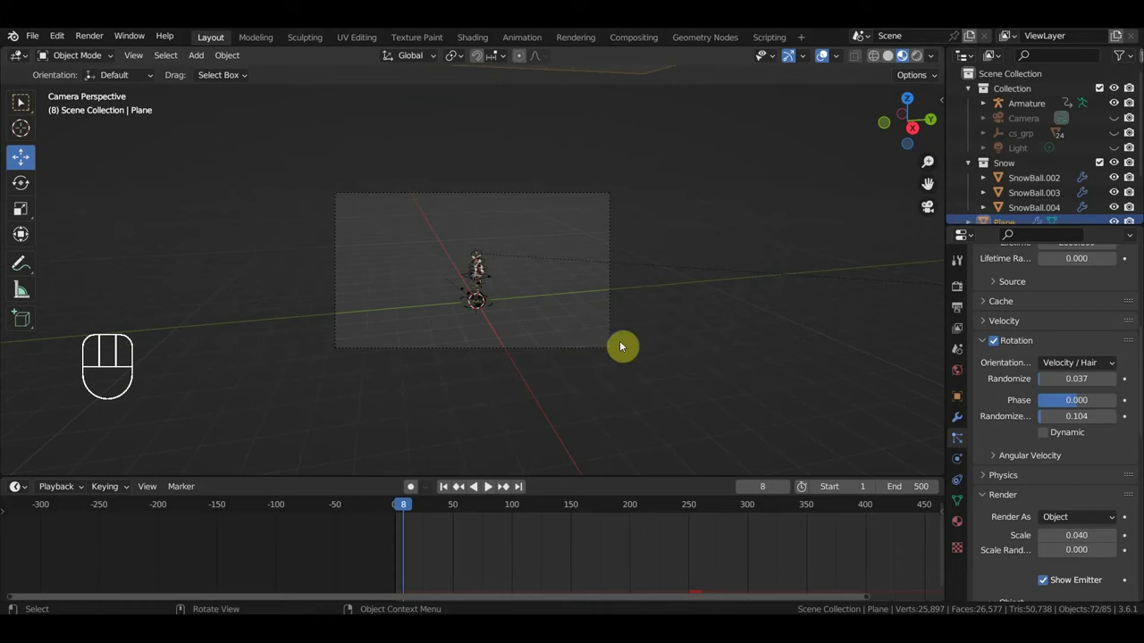
- Play the snowfall in camera view with Rendered shading, pausing at frame 83
key("space")
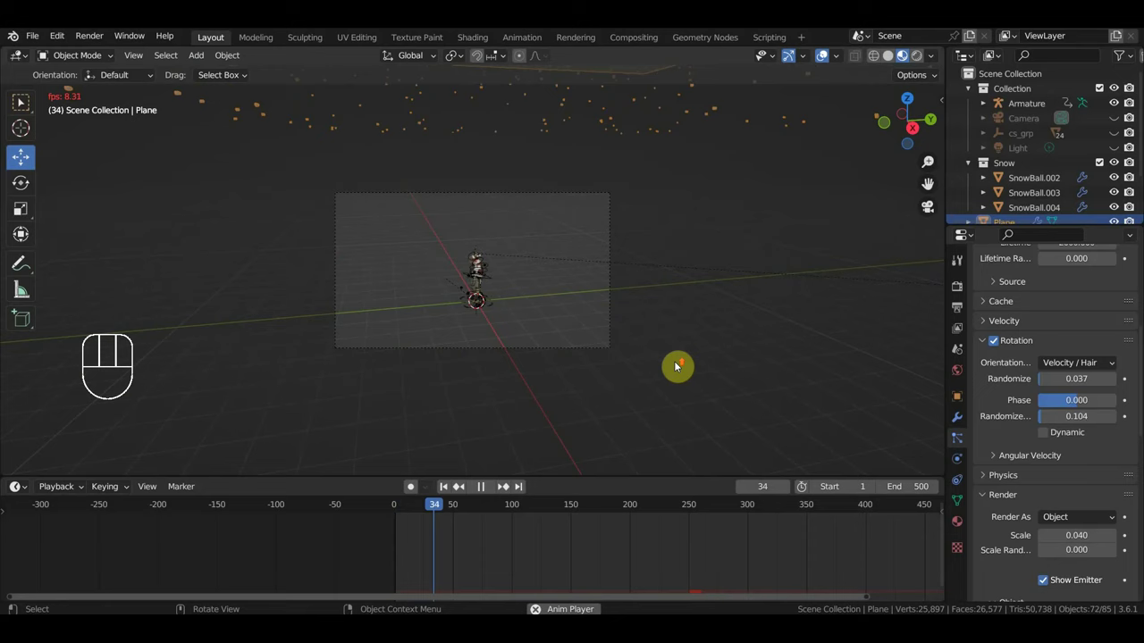
left_click_drag(745, 330, 746, 334)
key("KP_0")
key("space")
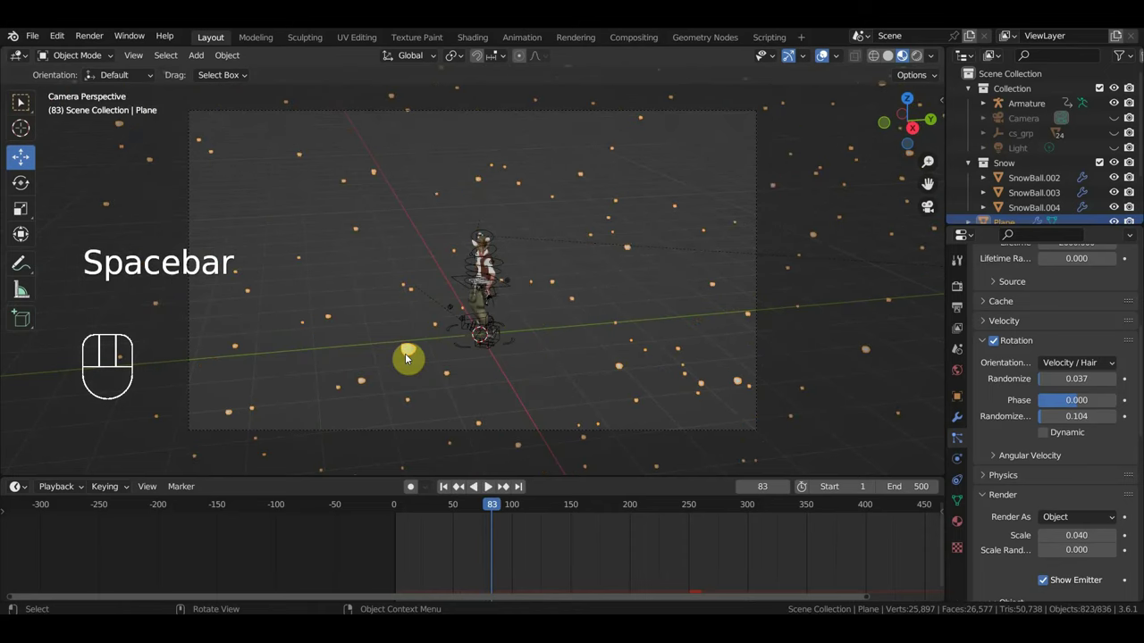
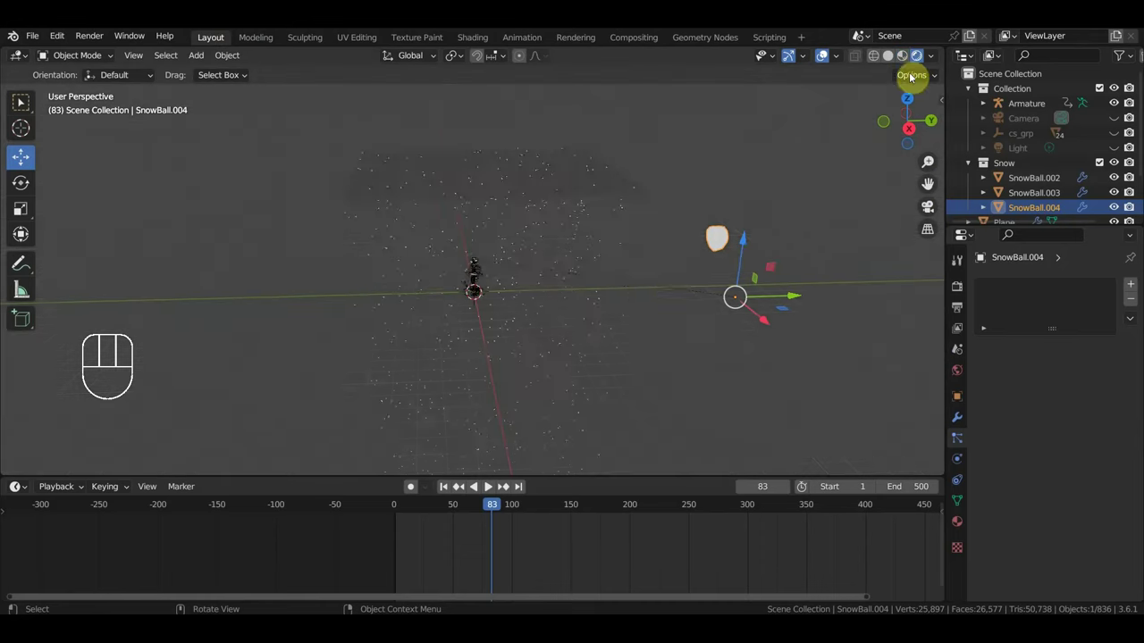
- Play the snowfall to frame 150 around the cowboy, then select the emitter plane showing 5000 particles over frames 1–500
middle_click(659, 284)
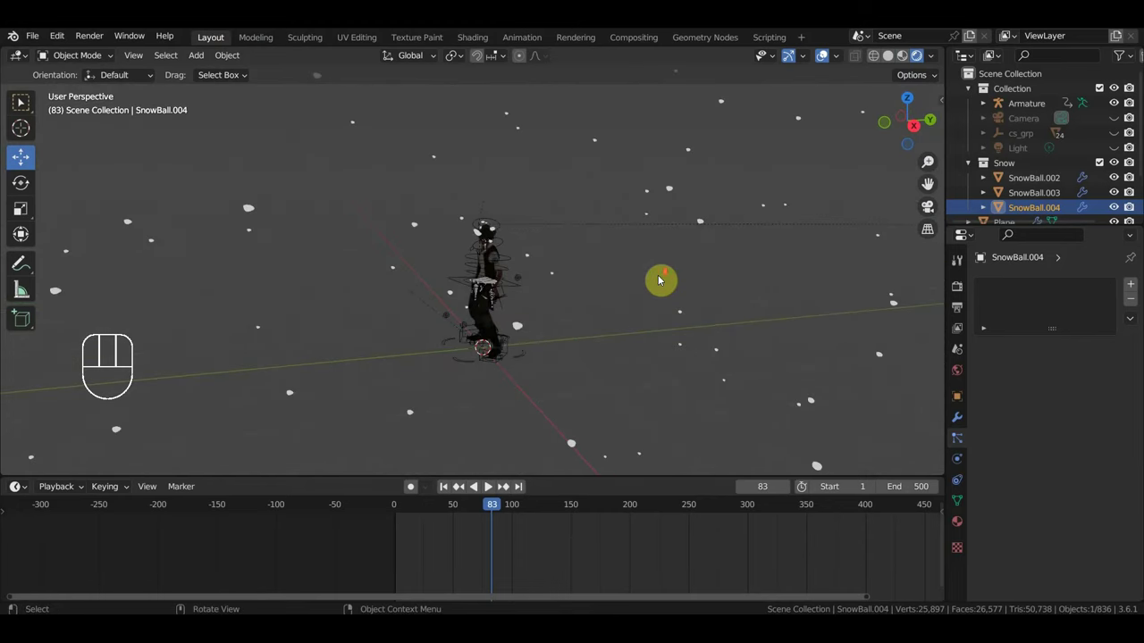
key("space")
left_click_drag(733, 291, 721, 290)
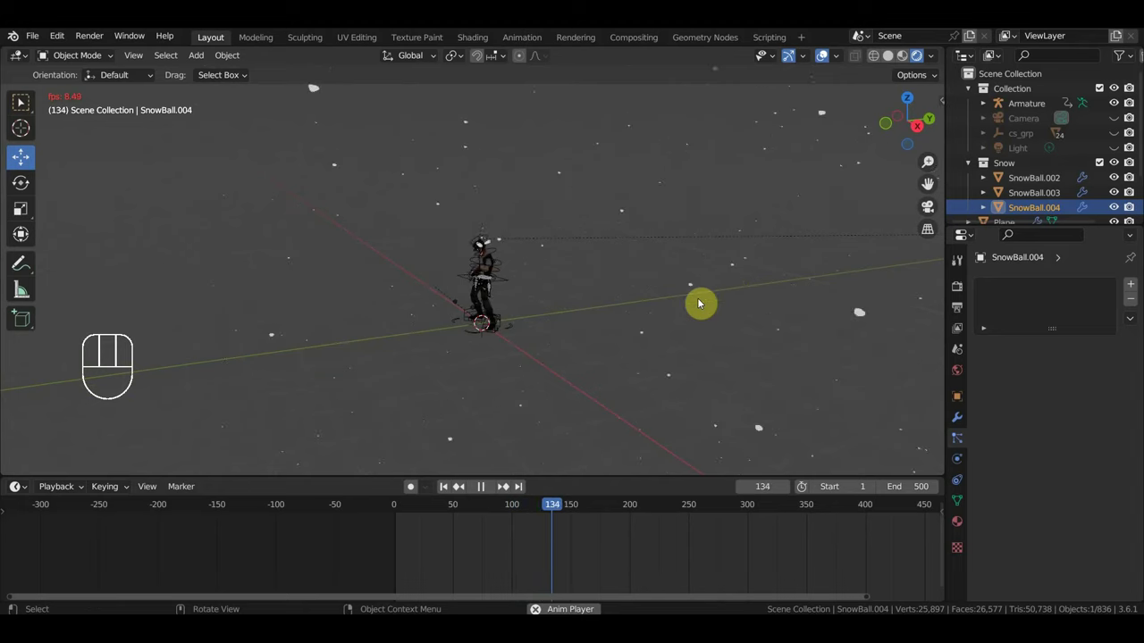
key("space")
left_click_drag(700, 339, 743, 387)
left_click(602, 292)
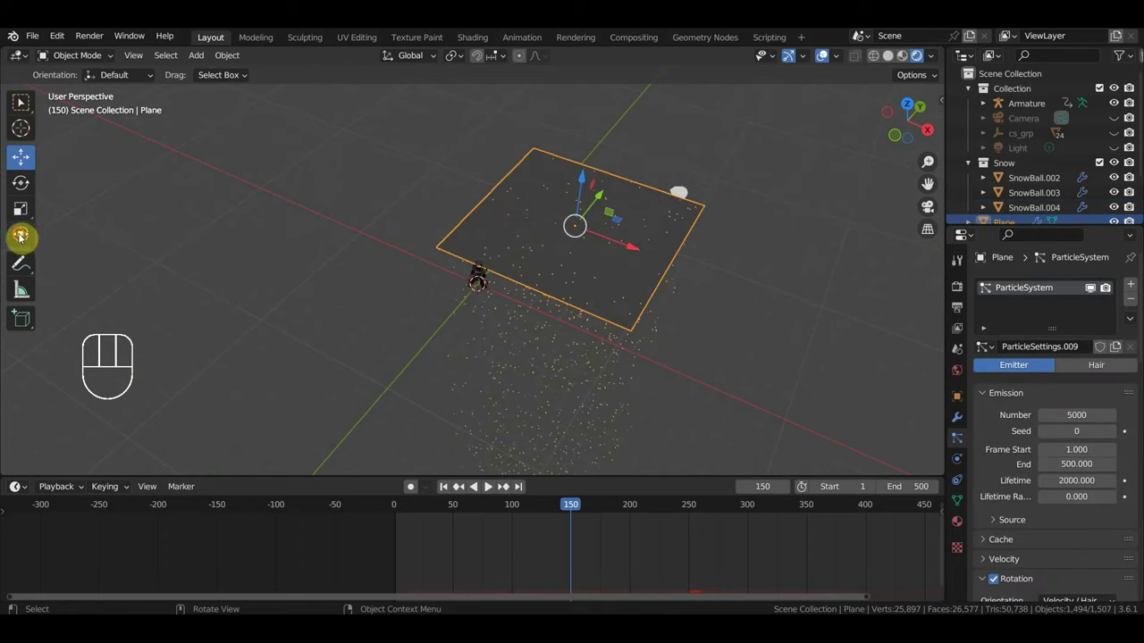
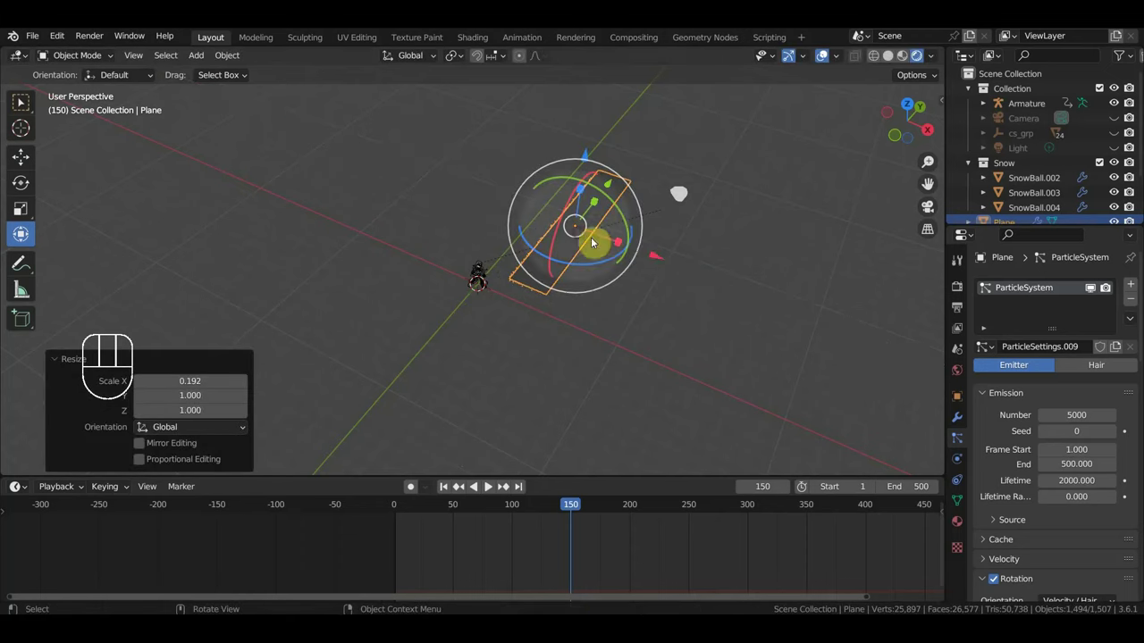
- Tilt the emitter plane and preview the falling snow through the camera view
left_click_drag(657, 260, 684, 273)
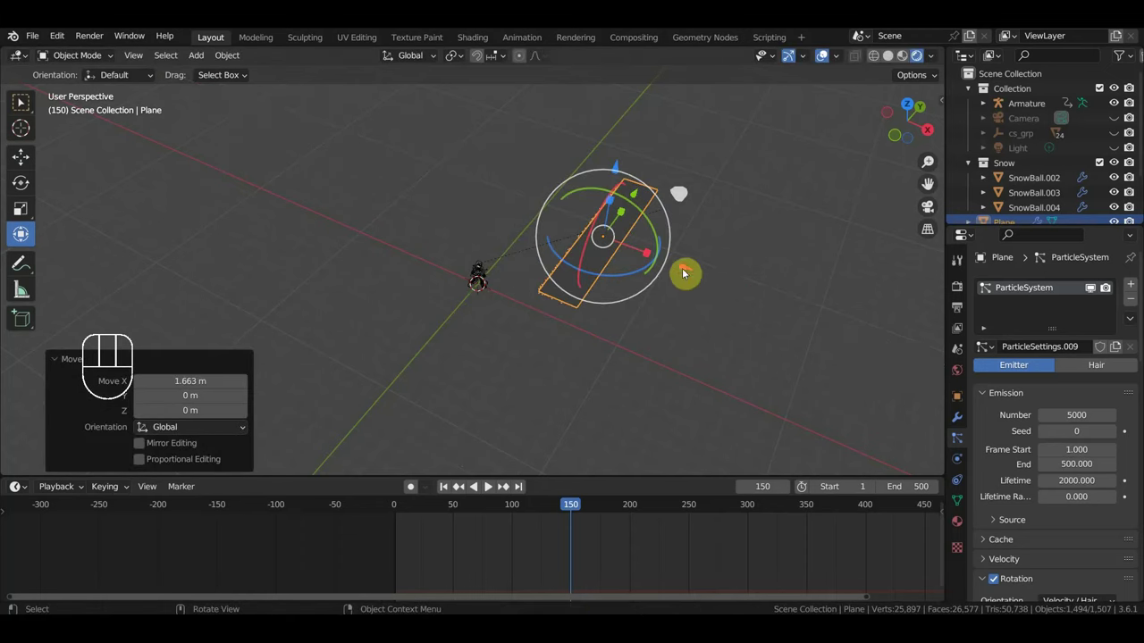
key("space")
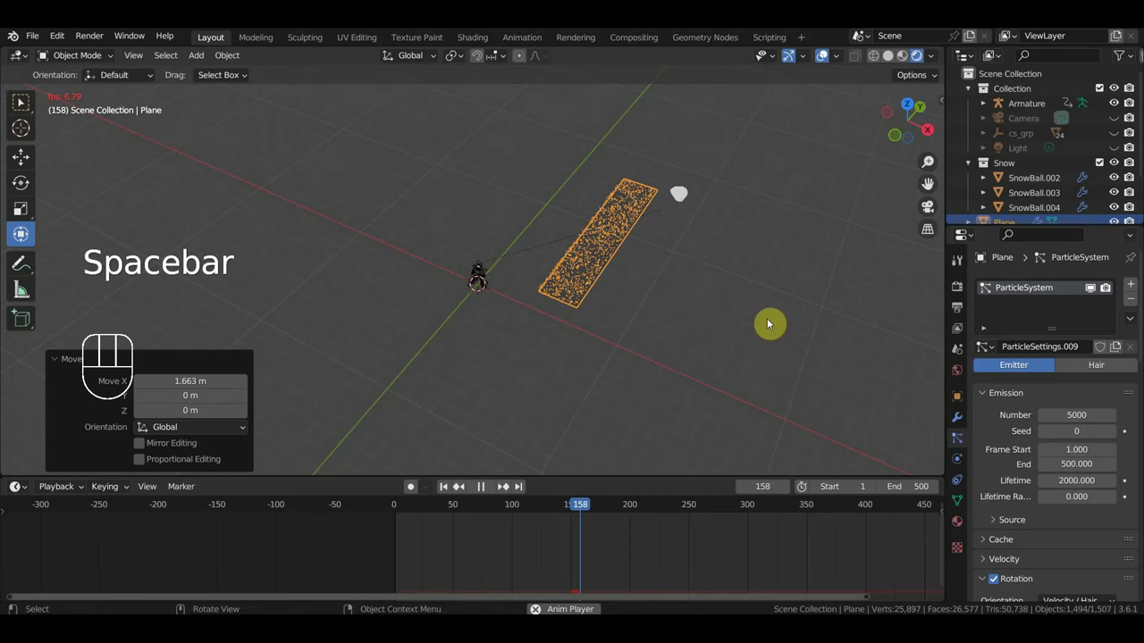
key("KP_0")
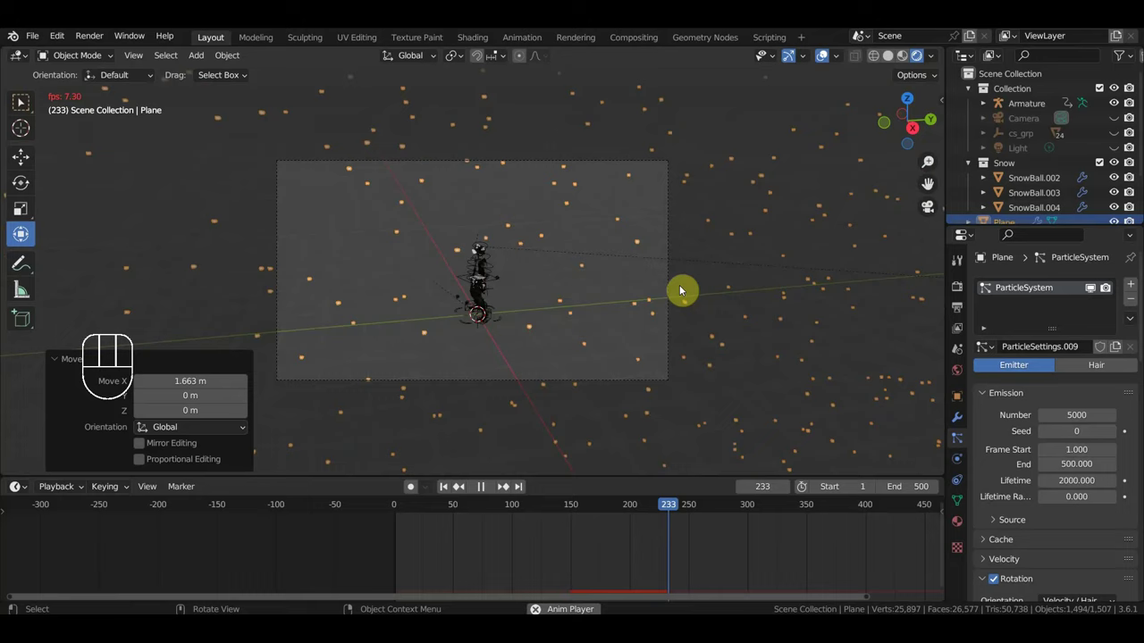
key("space")
middle_click(692, 299)
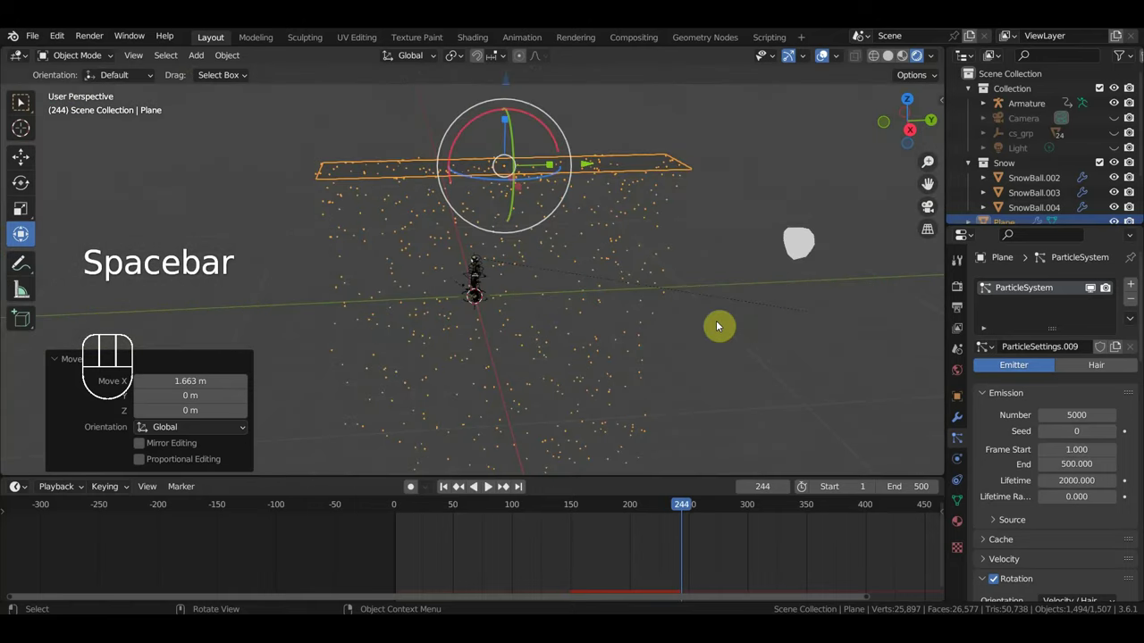
- Move the emitter plane up above the scene to sit beside the camera
key("s")
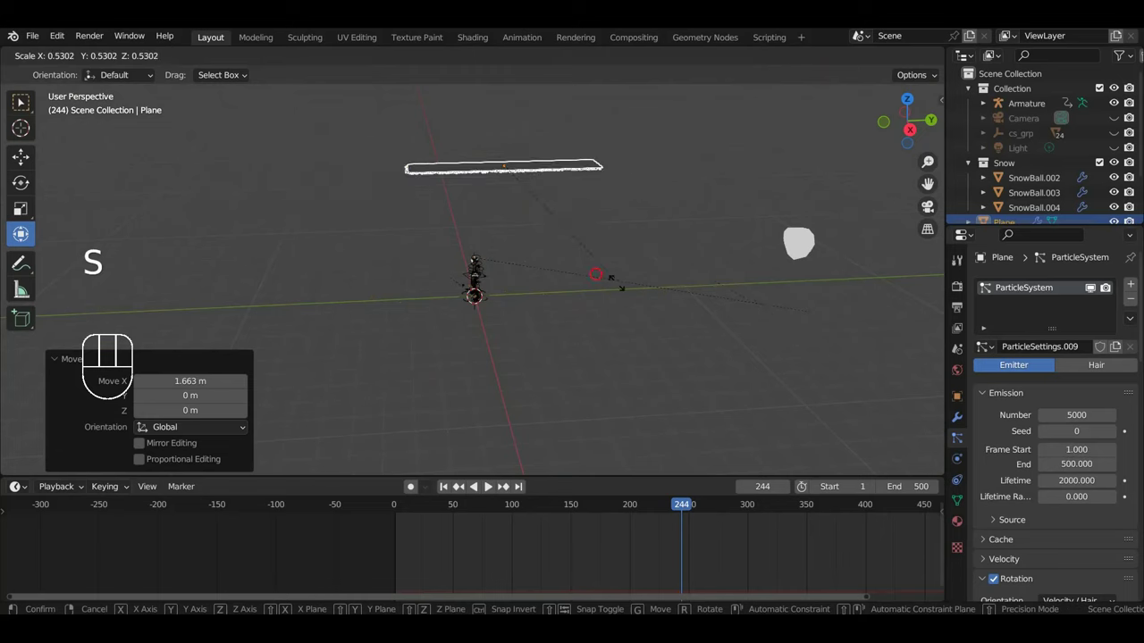
left_click_drag(629, 291, 759, 272)
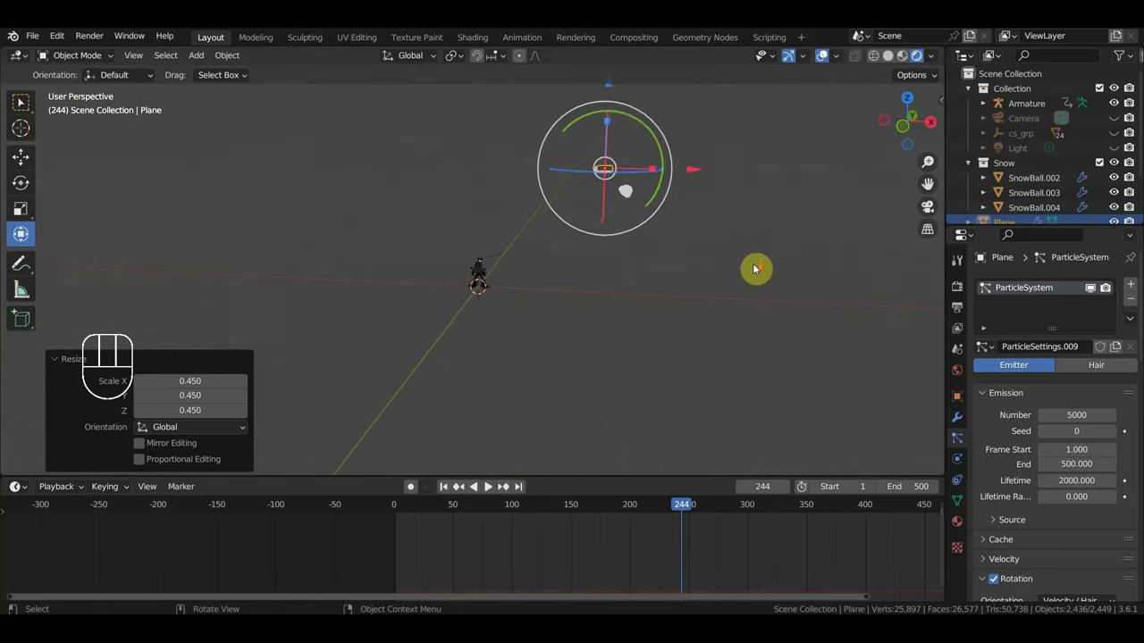
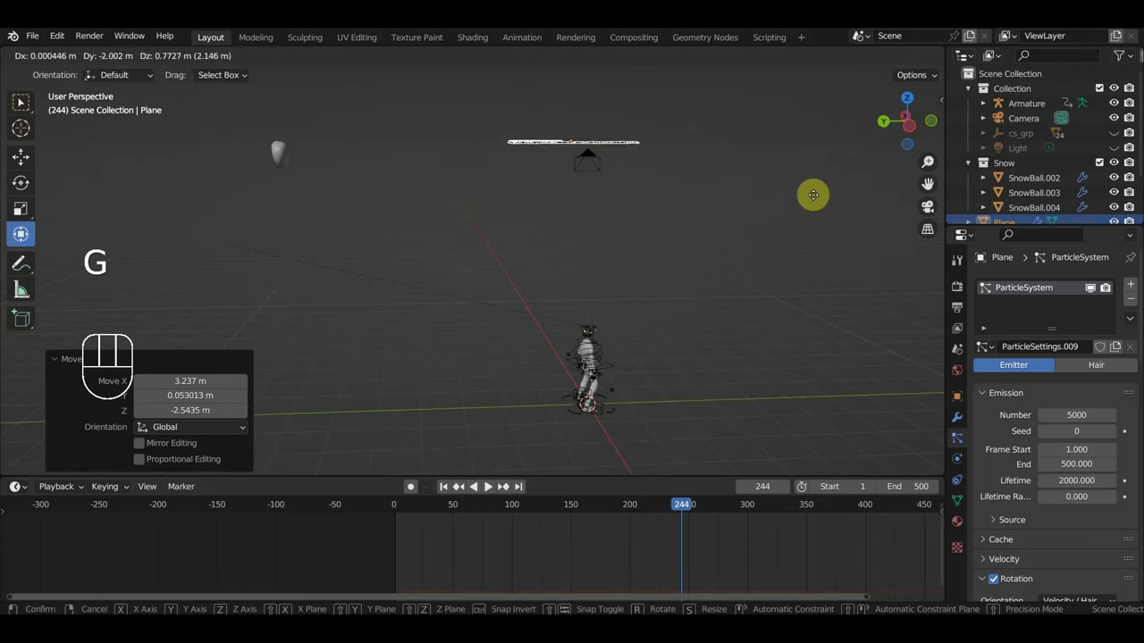
left_click_drag(766, 221, 584, 228)
key("g")
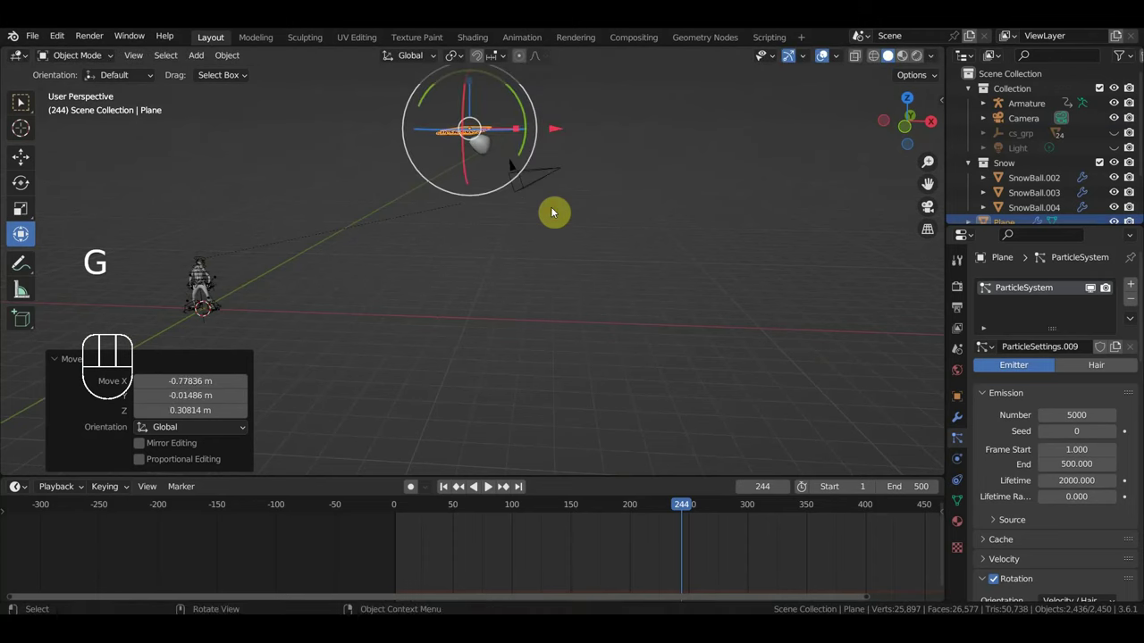
- Parent the emitter plane to the camera as an Object parent
left_click(554, 173)
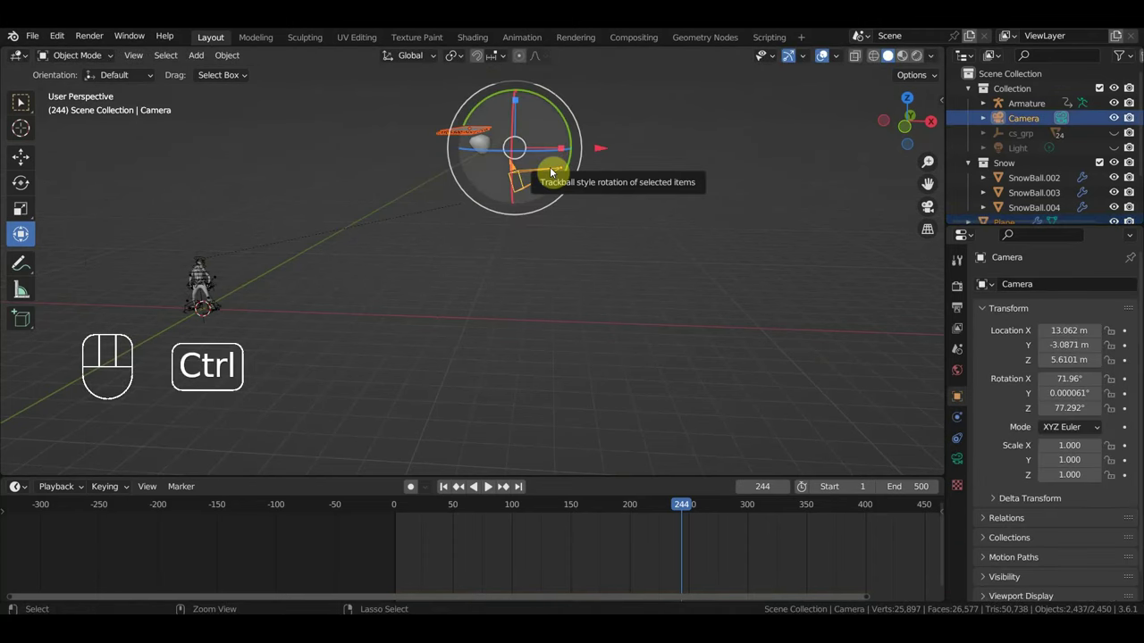
key("ctrl+p")
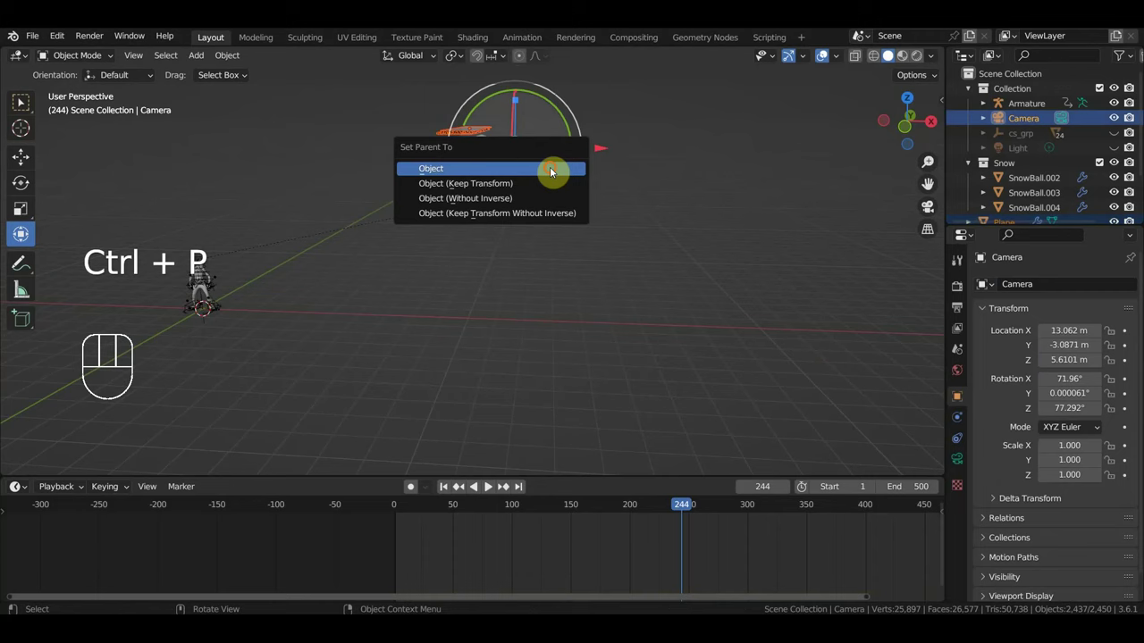
key("space")
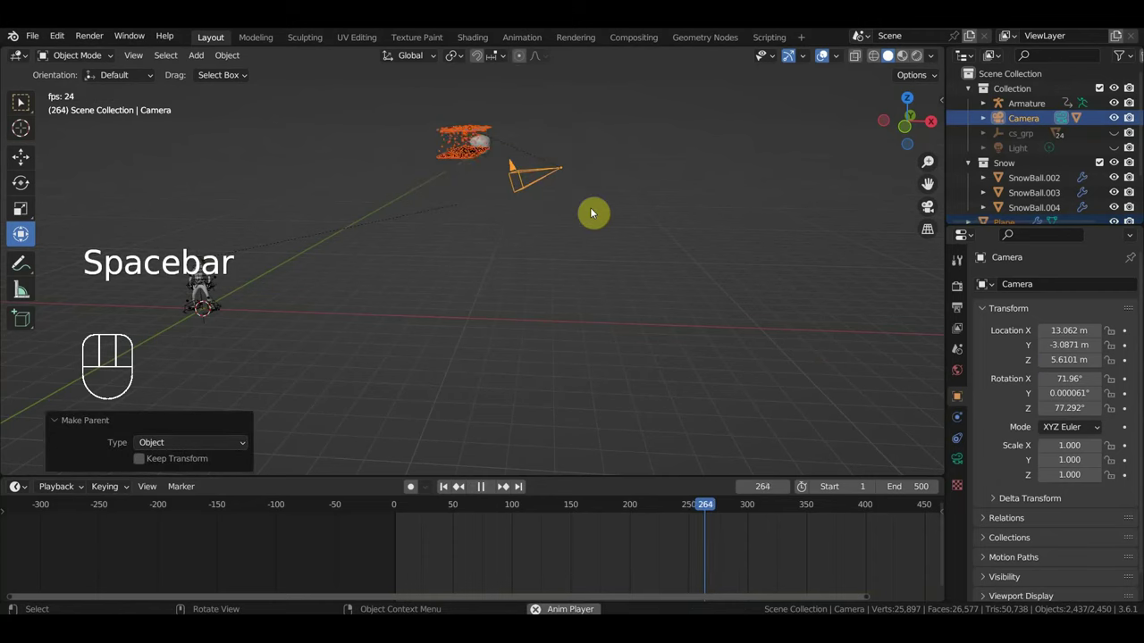
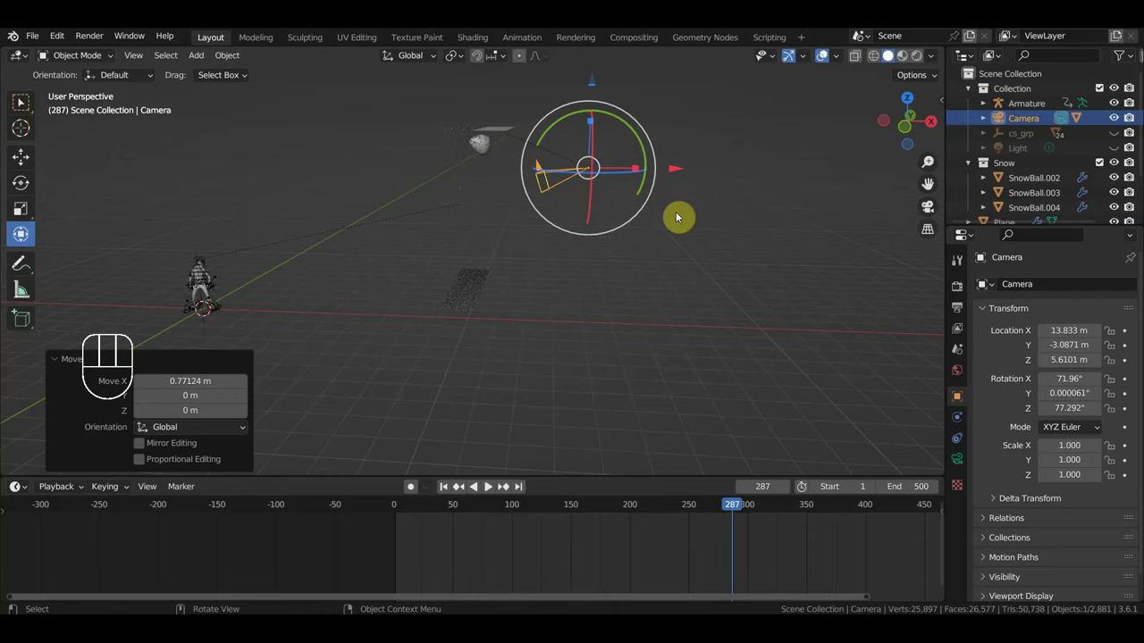
- Fly the camera during playback to a new framing aimed at the cowboy
key("KP_0")
key("space")
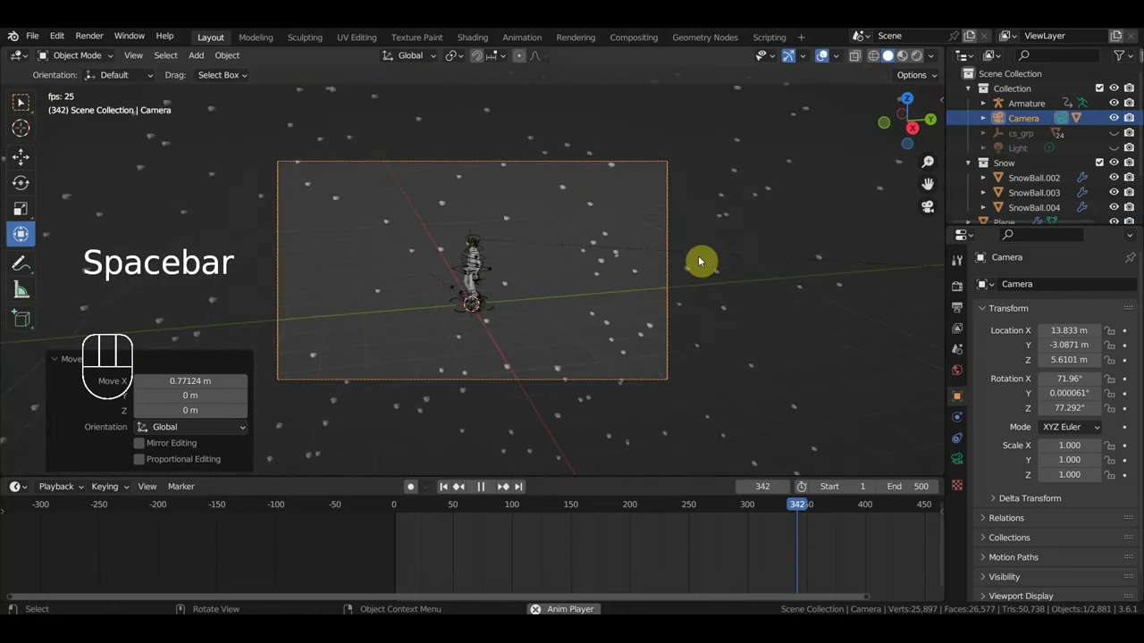
key("shift+f")
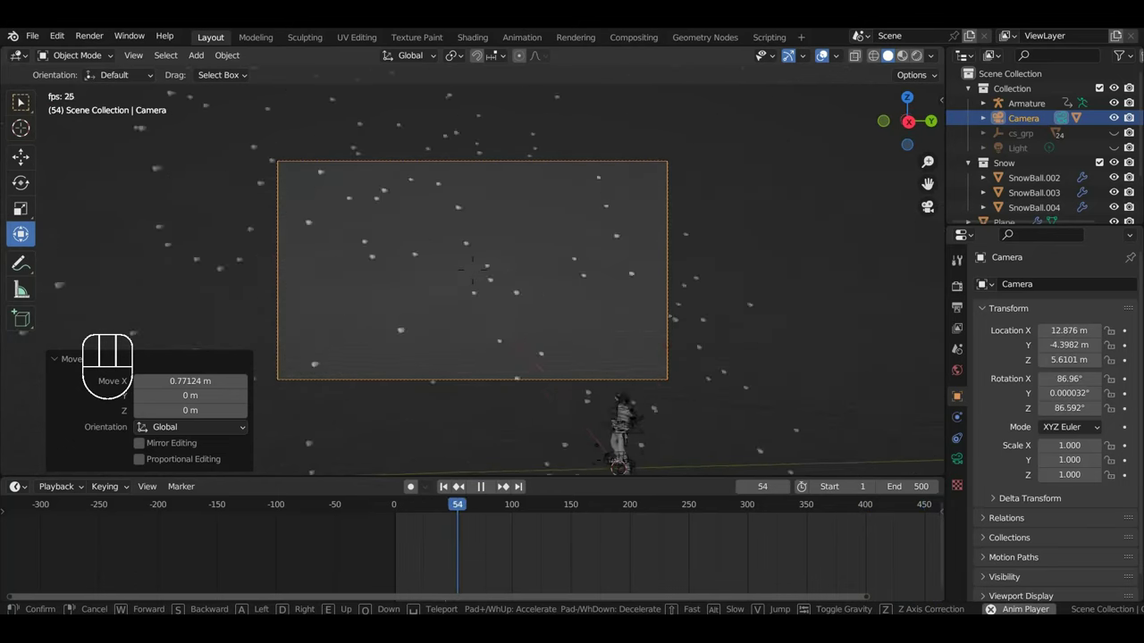
key("Left")
- Select the emitter plane and leave the camera view to inspect it shedding snow, paused at frame 203
left_click(685, 273)
left_click_drag(681, 303, 703, 333)
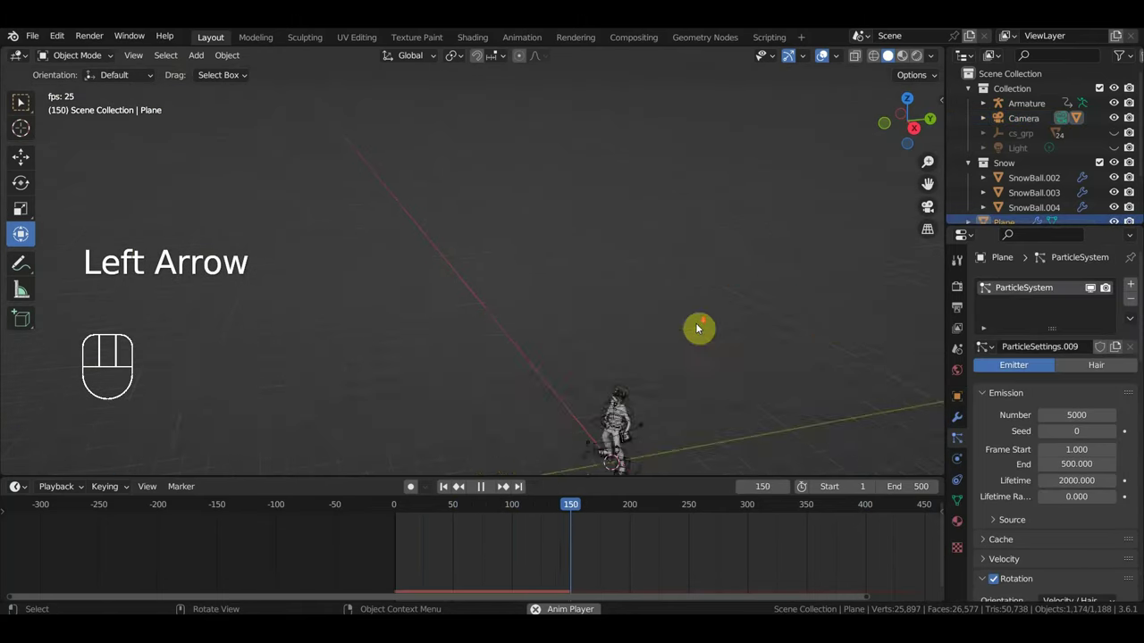
left_click_drag(720, 337, 787, 319)
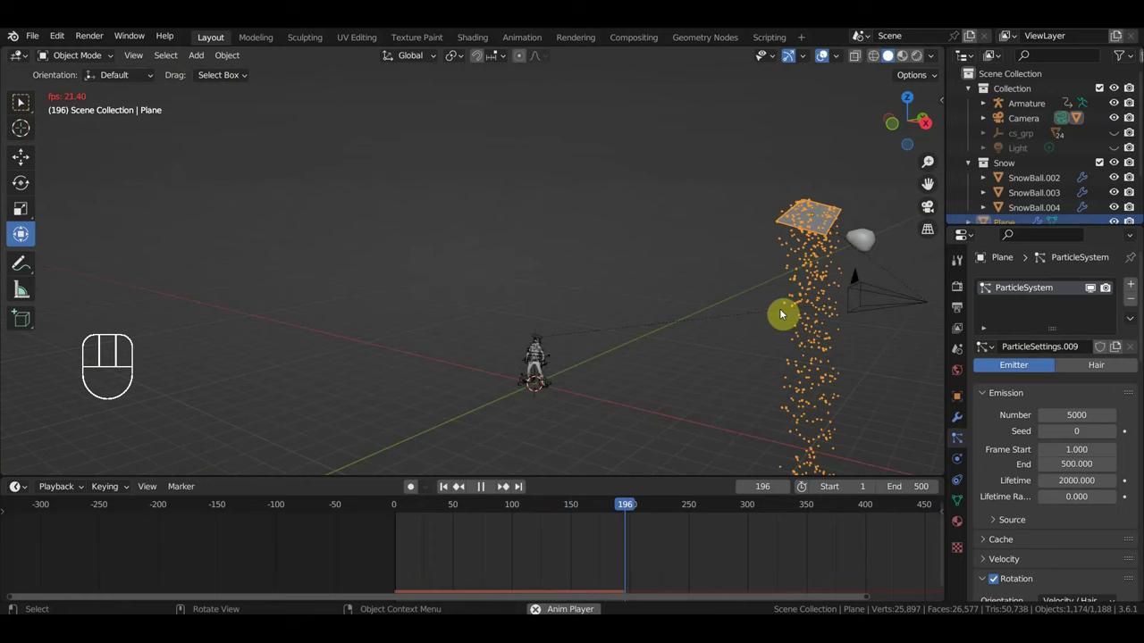
key("space")
left_click_drag(706, 327, 598, 312)
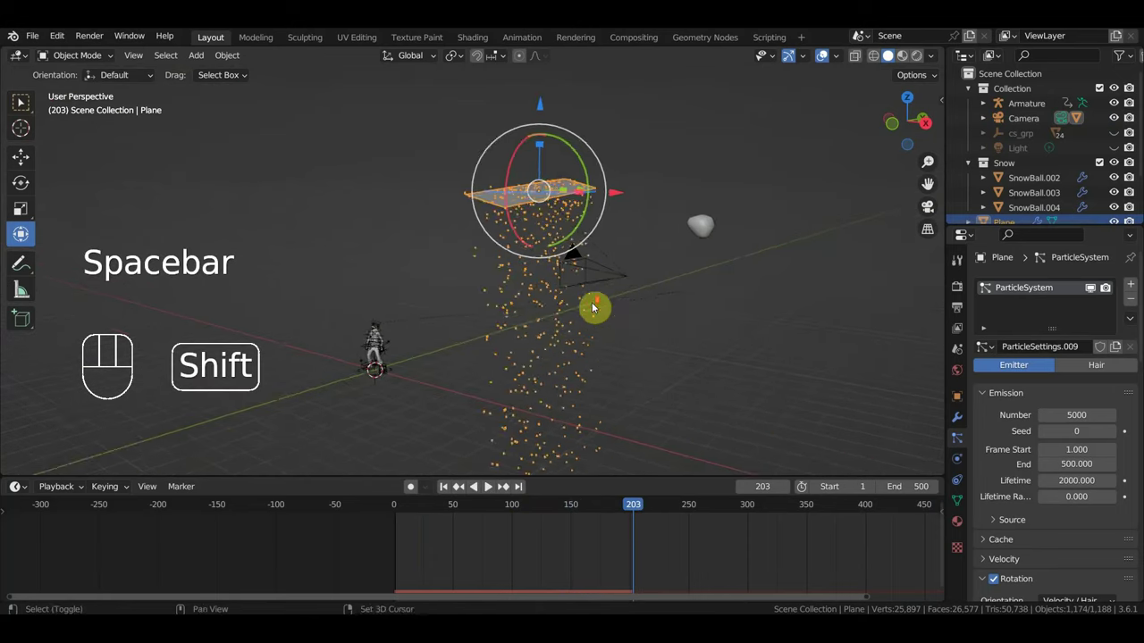
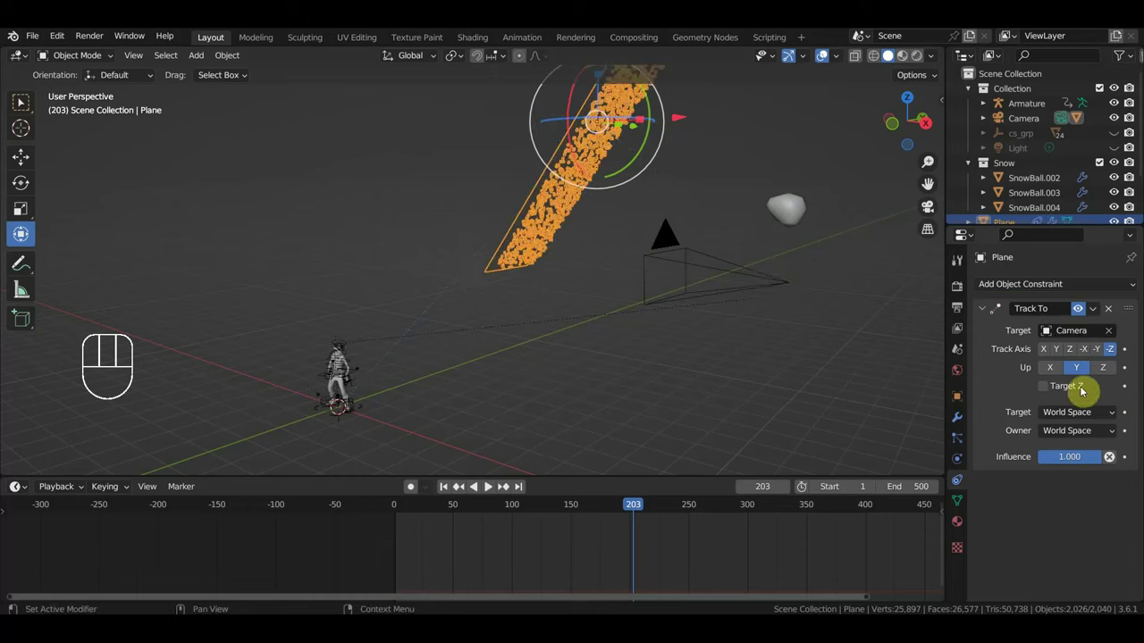
- Experiment with the plane's Track To axes toward the camera (track Y, up Z, then Z and others)
left_click(1059, 354)
left_click(1104, 371)
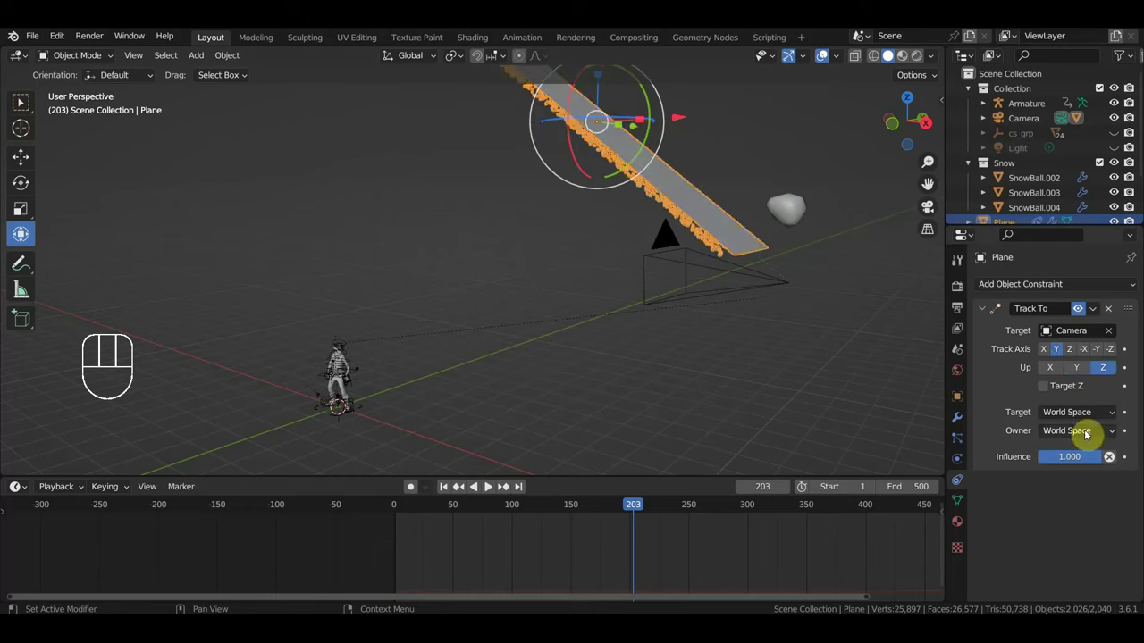
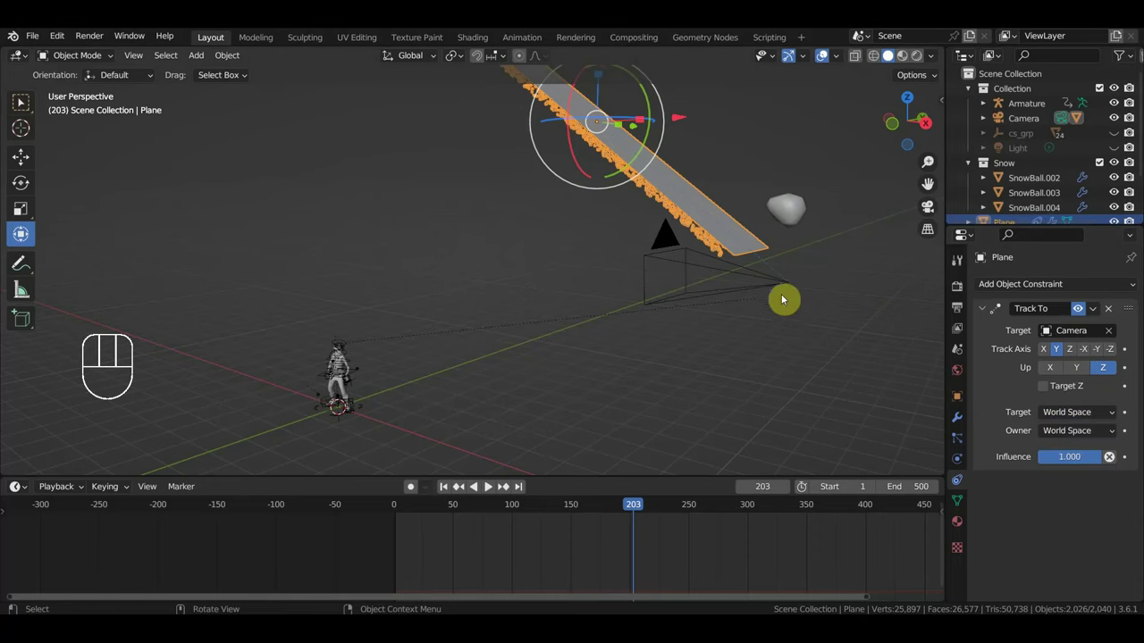
left_click(777, 287)
left_click_drag(733, 384, 718, 384)
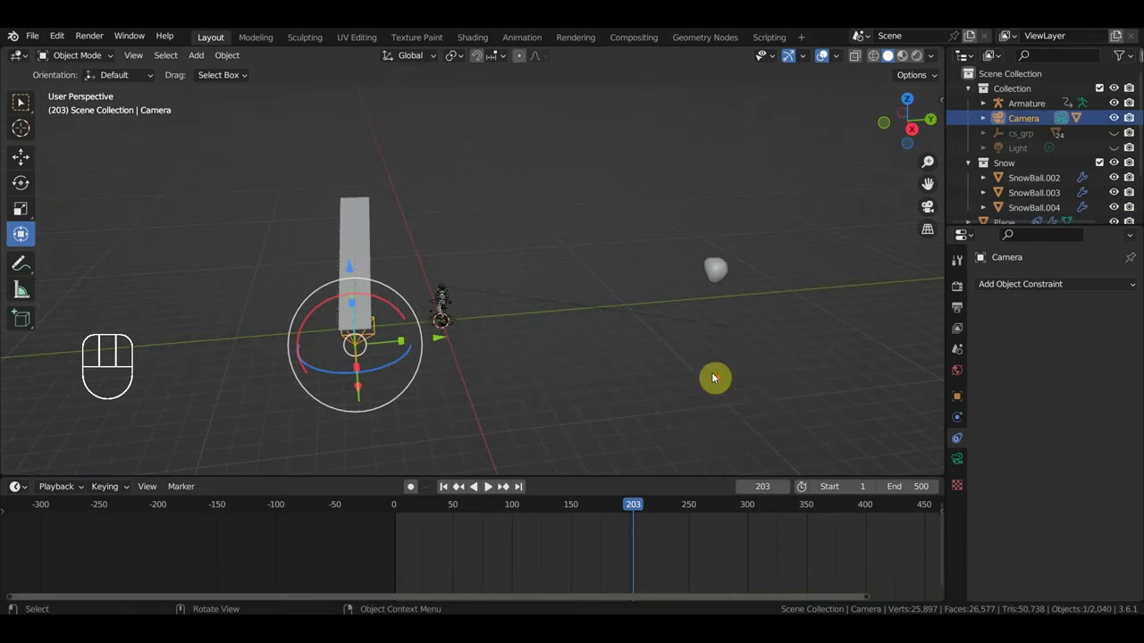
key("r")
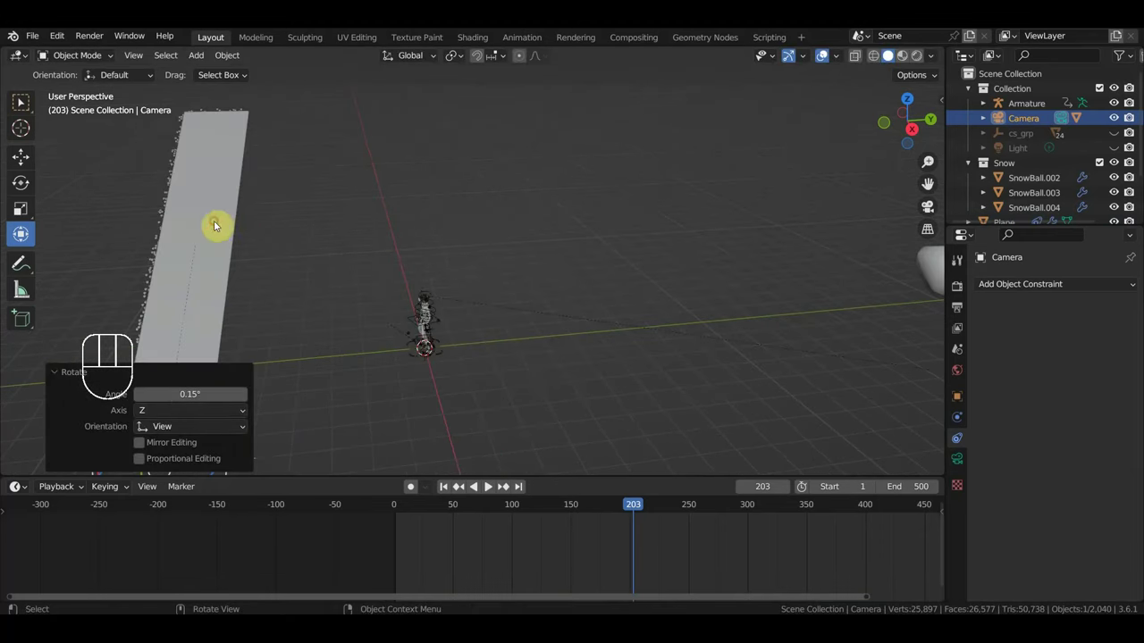
left_click(1101, 357)
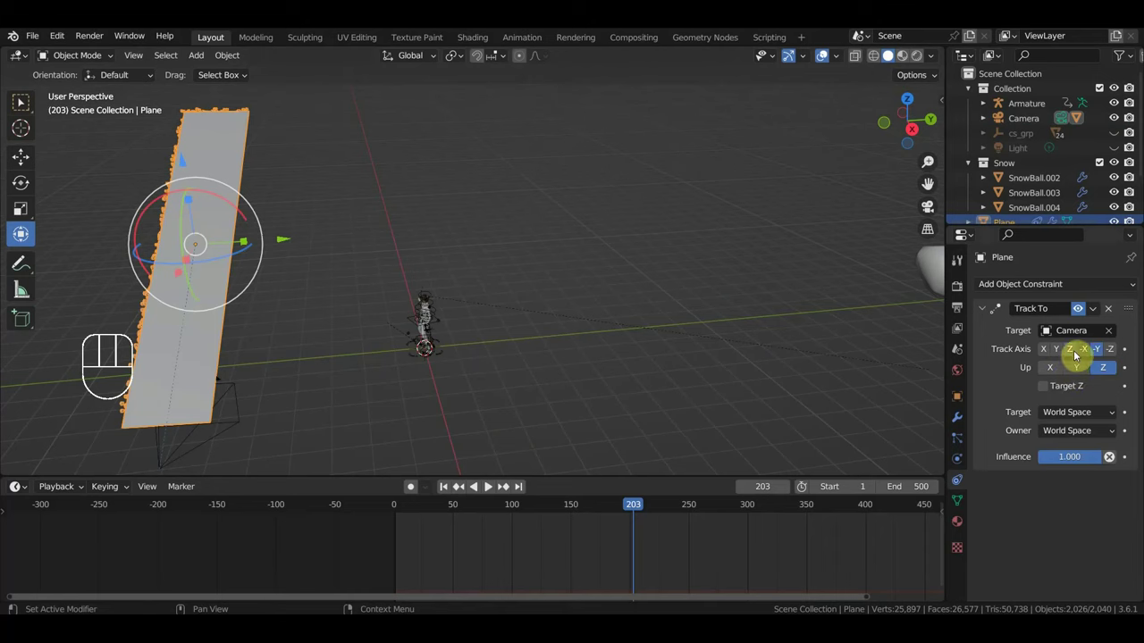
left_click(1081, 376)
left_click(1077, 356)
left_click(1104, 373)
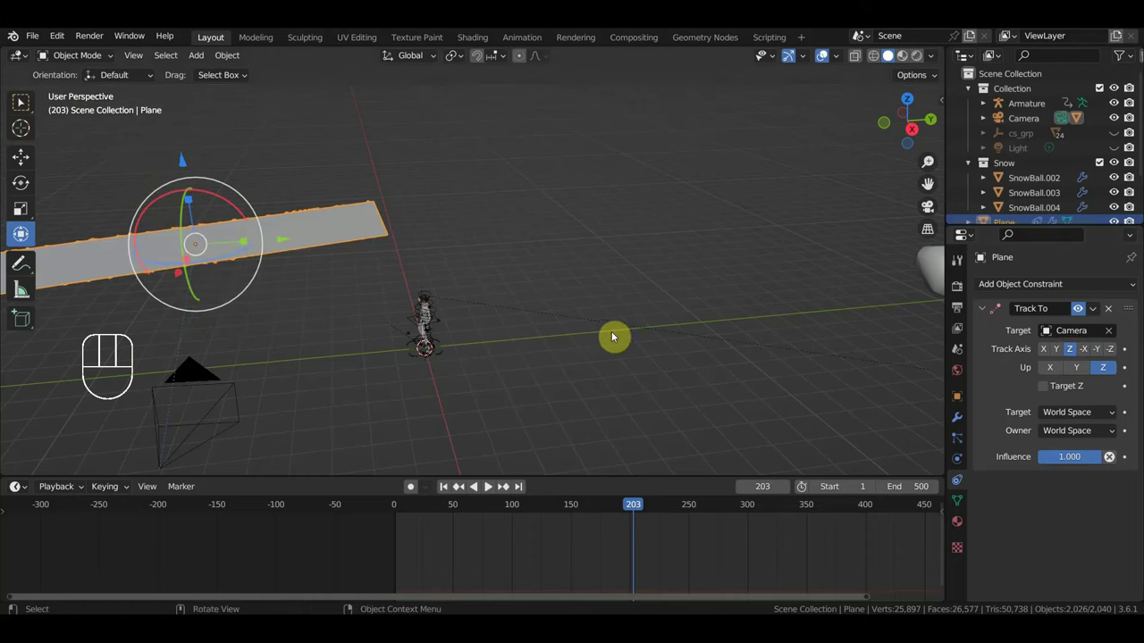
key("v")
- Rotate the camera while playing through its view, stopping playback at frame 414
left_click(220, 408)
key("space")
key("r")
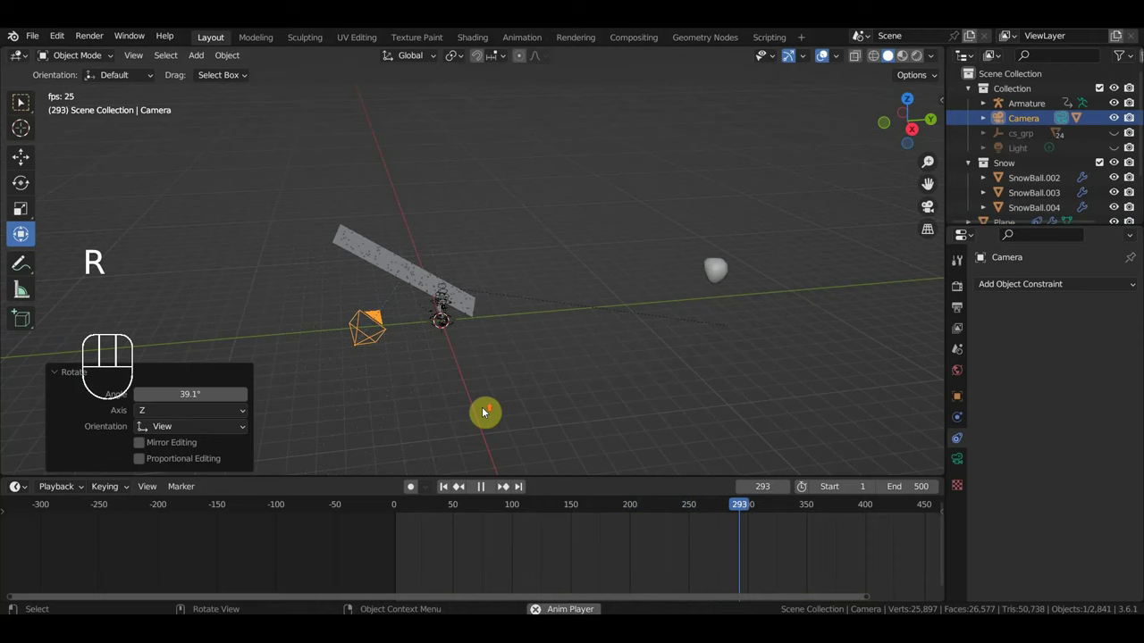
key("r")
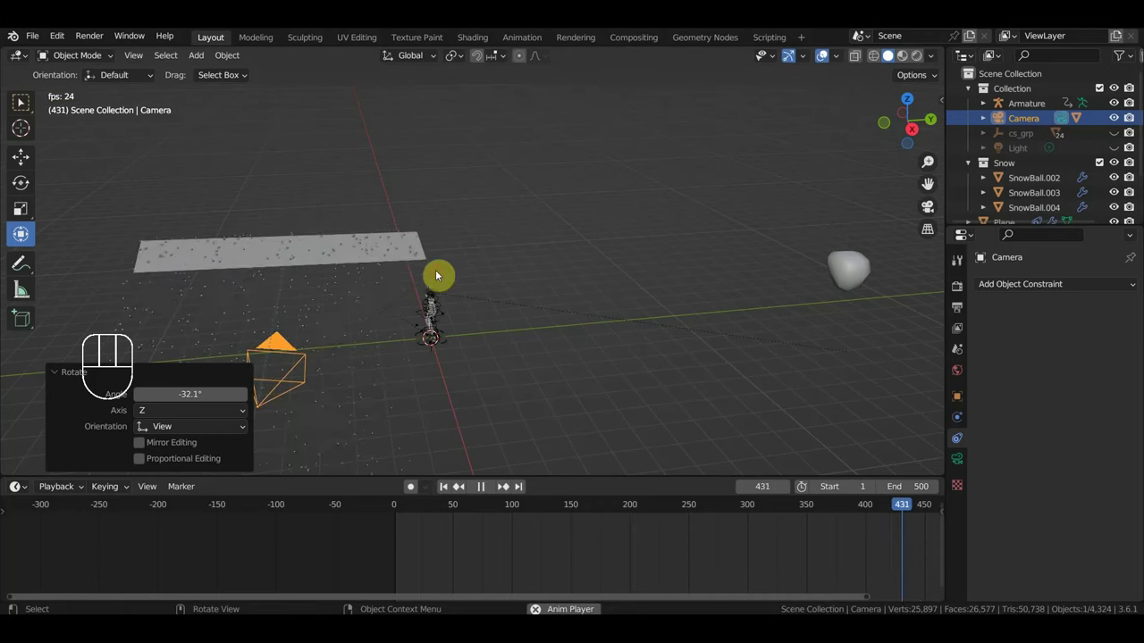
key("KP_0")
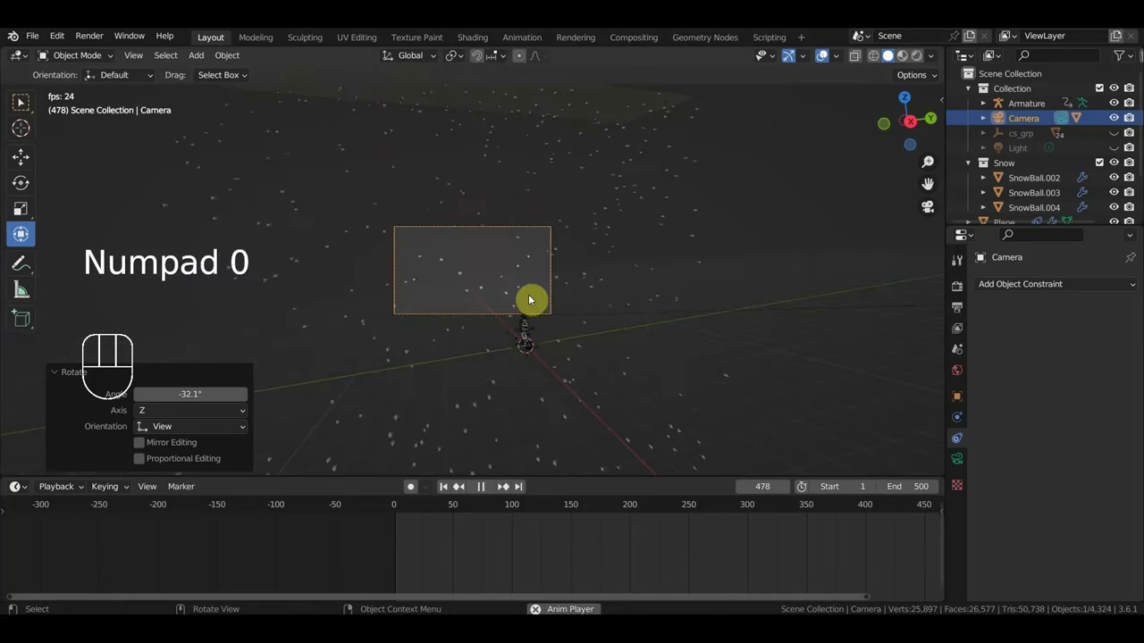
key("r")
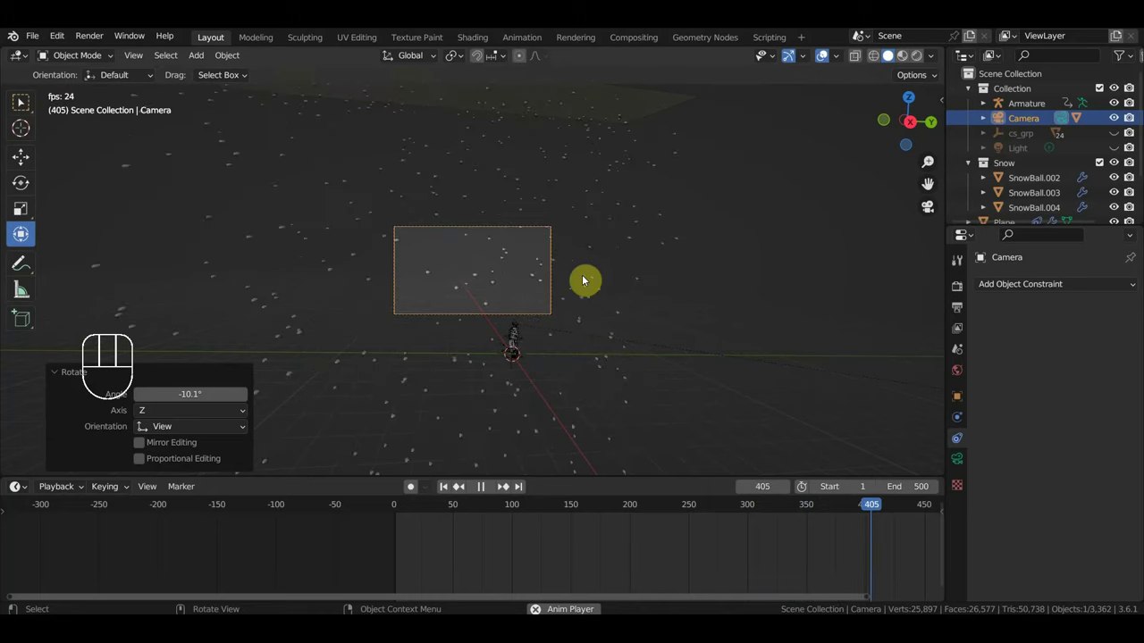
key("space")
- Select the snow emitter plane and orbit to see it beside the camera
left_click(620, 123)
left_click(1115, 317)
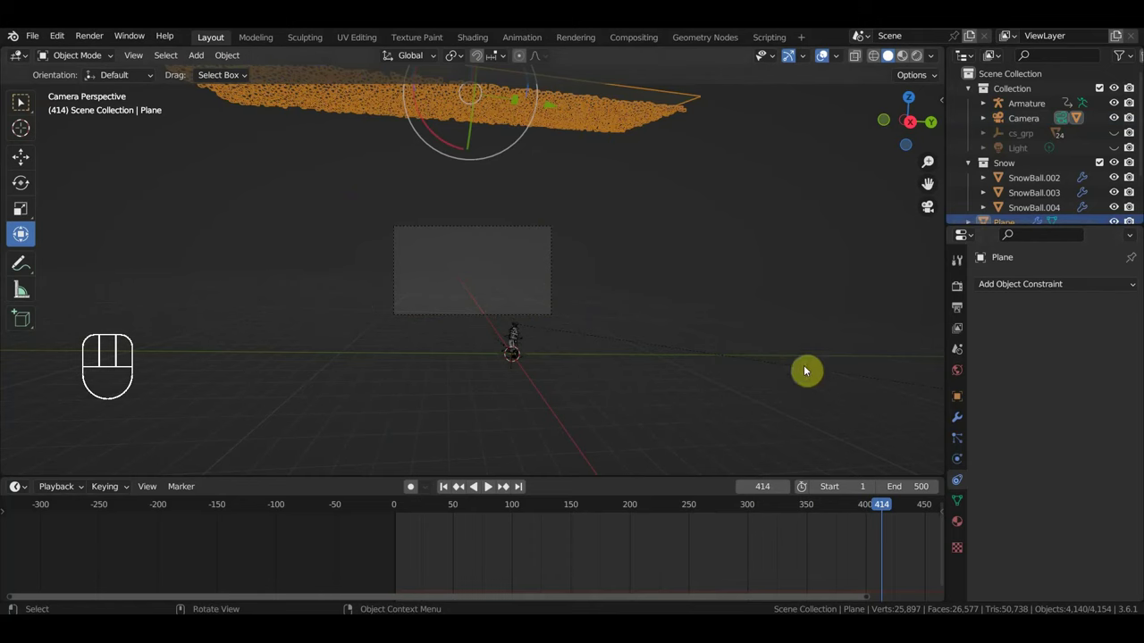
left_click_drag(598, 310, 638, 339)
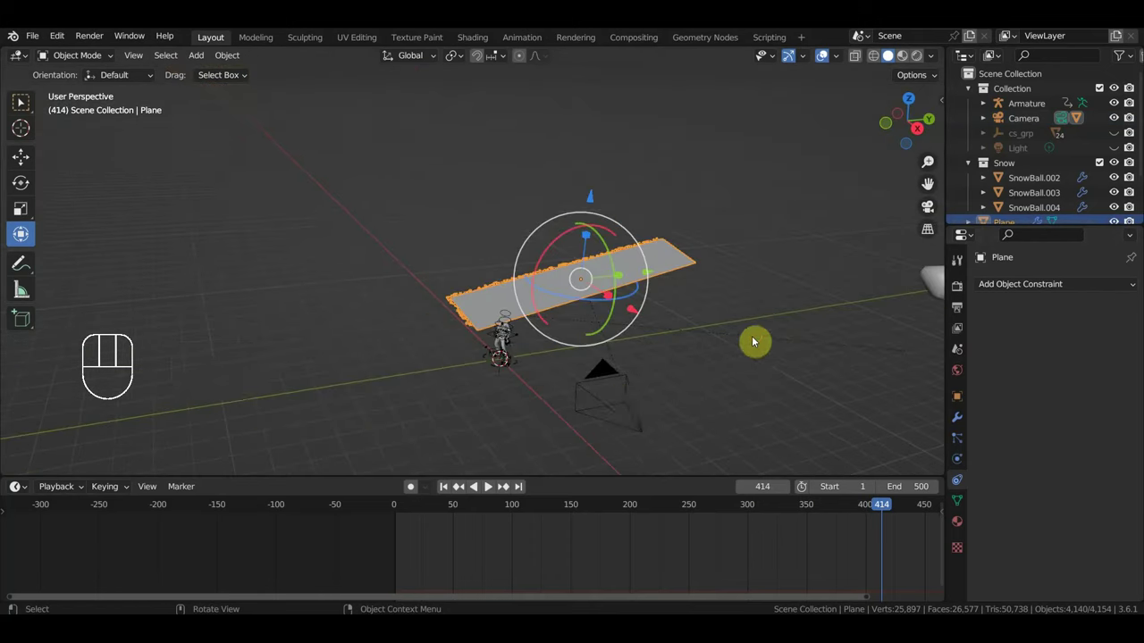
- Parent the emitter plane to the camera using Object (Keep Transform)
left_click(631, 404)
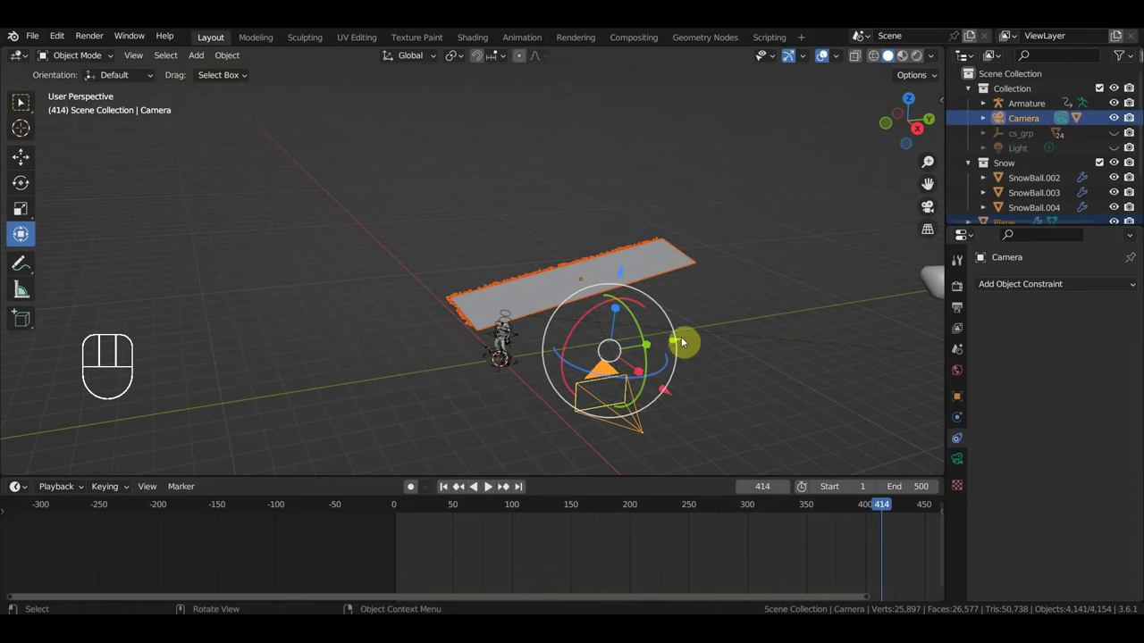
key("ctrl+p")
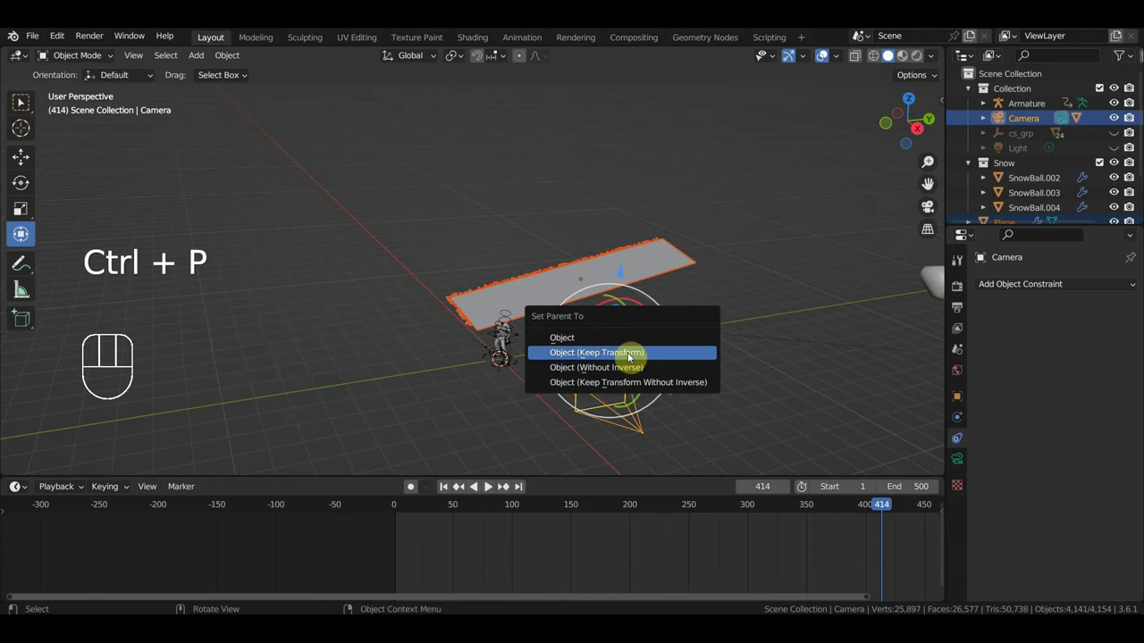
left_click_drag(690, 374, 672, 353)
- Play the snowfall through frame 486 while flying the camera around the cowboy
key("space")
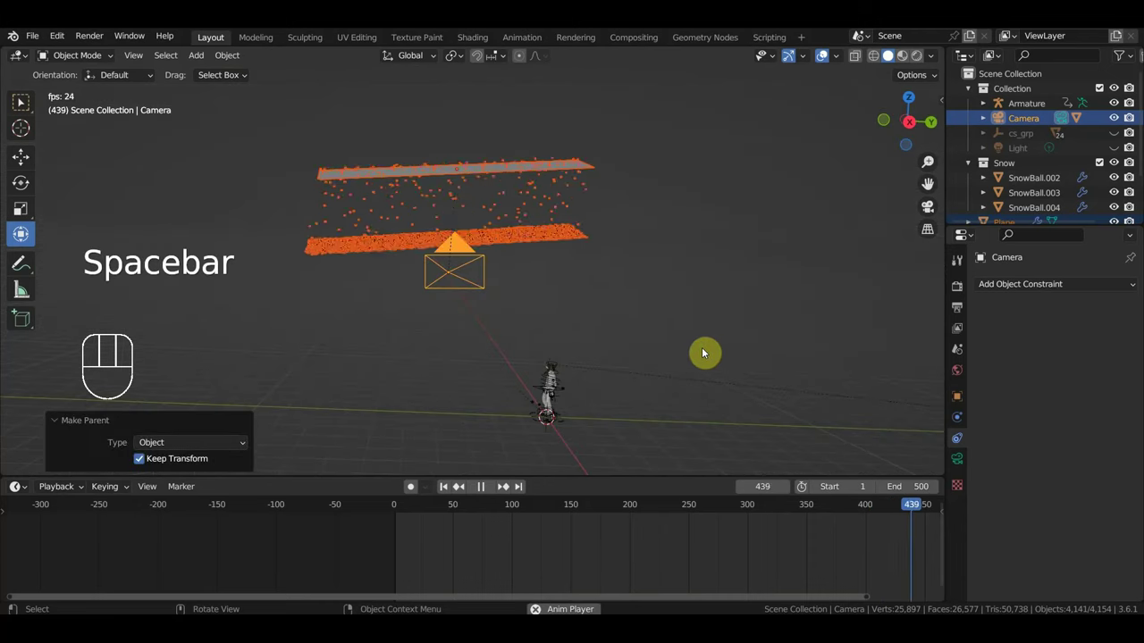
key("r")
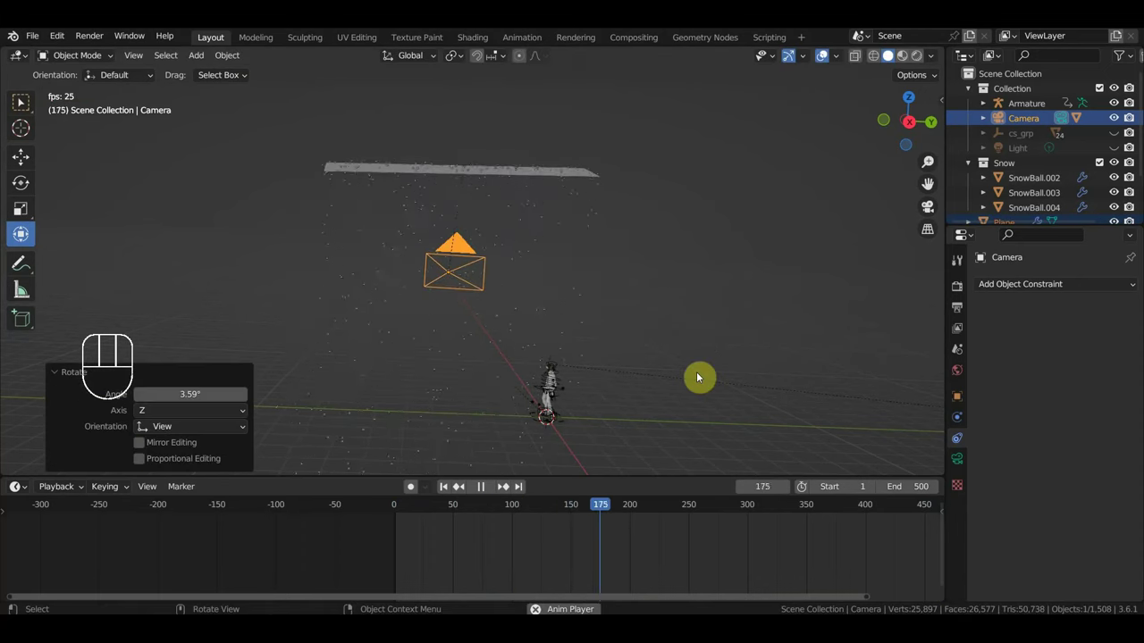
key("KP_0")
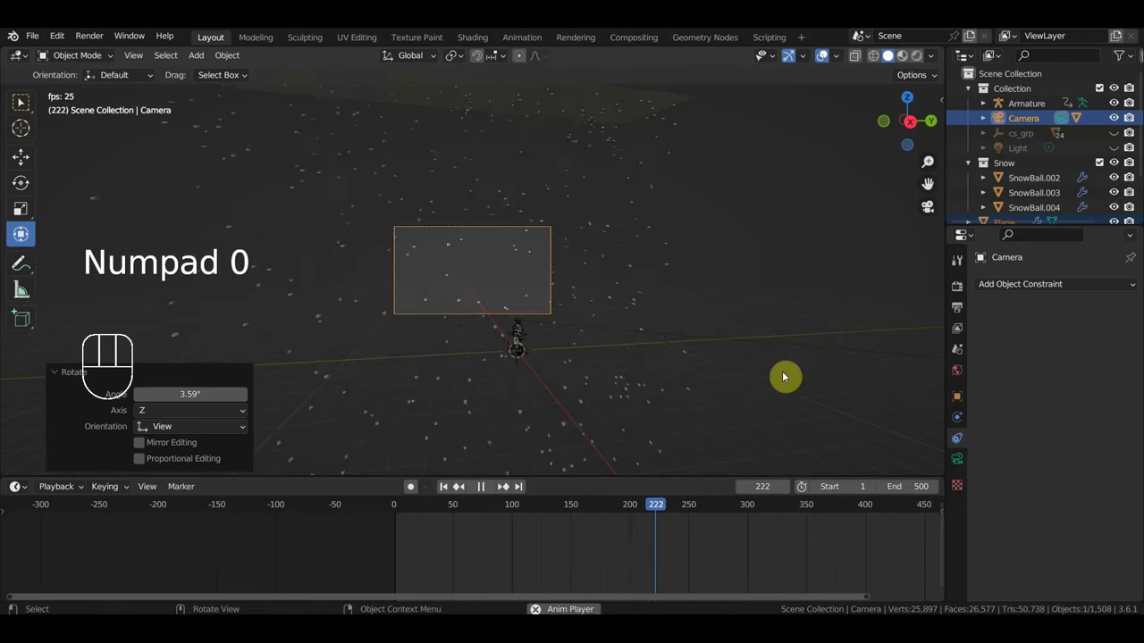
key("shift+f")
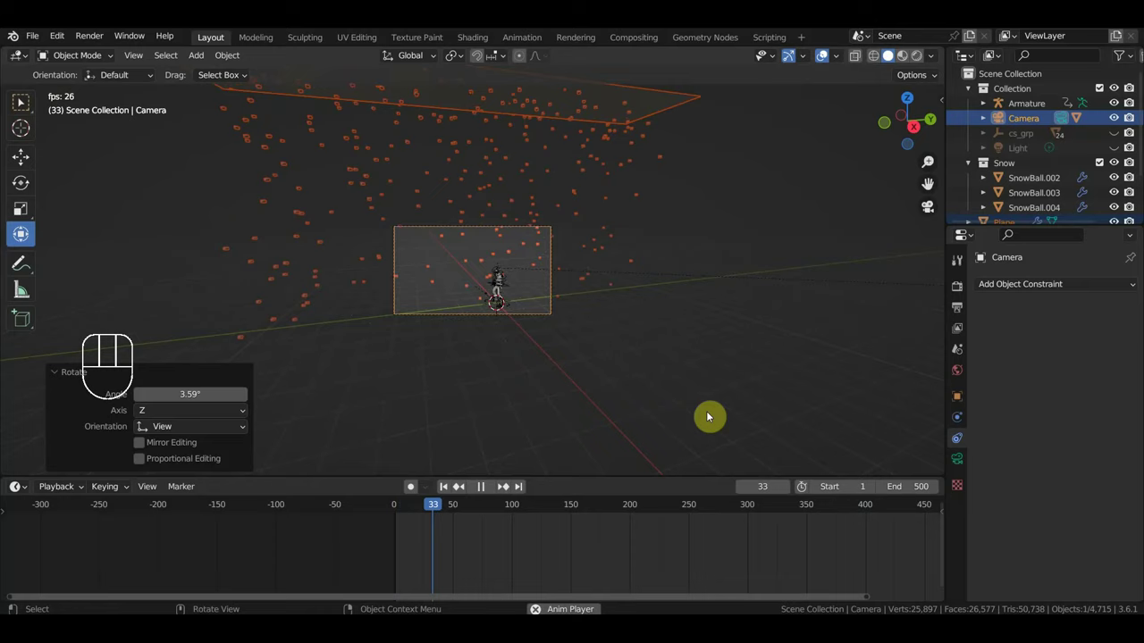
- Stop playback, select the emitter plane and orbit to view it from the side
left_click(709, 417)
left_click_drag(716, 418, 684, 415)
key("space")
left_click(436, 211)
left_click_drag(482, 252, 387, 239)
left_click_drag(343, 209, 287, 192)
left_click_drag(309, 231, 584, 246)
middle_click(759, 271)
left_click_drag(730, 255, 706, 262)
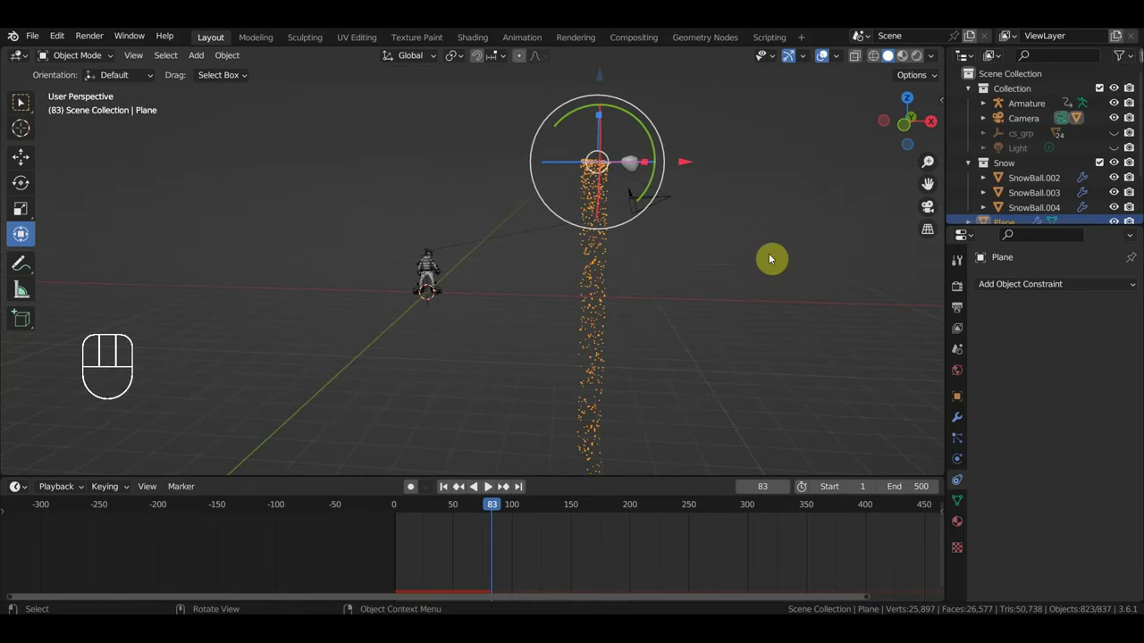
- Watch the snow drop from the plane sideways, stopping playback at frame 32
key("space")
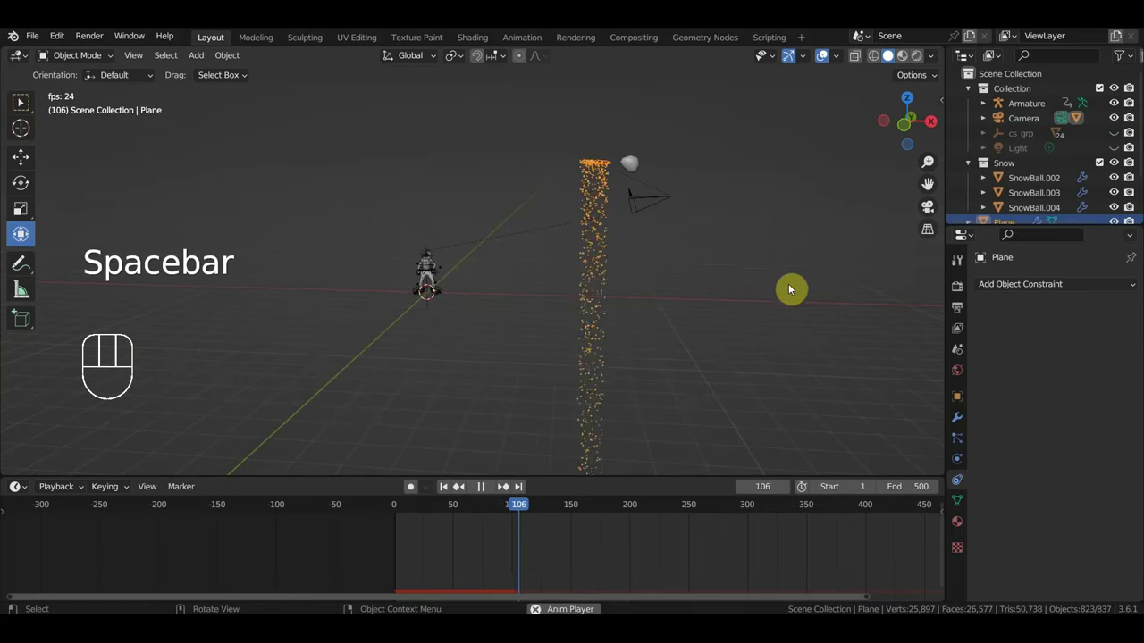
key("g")
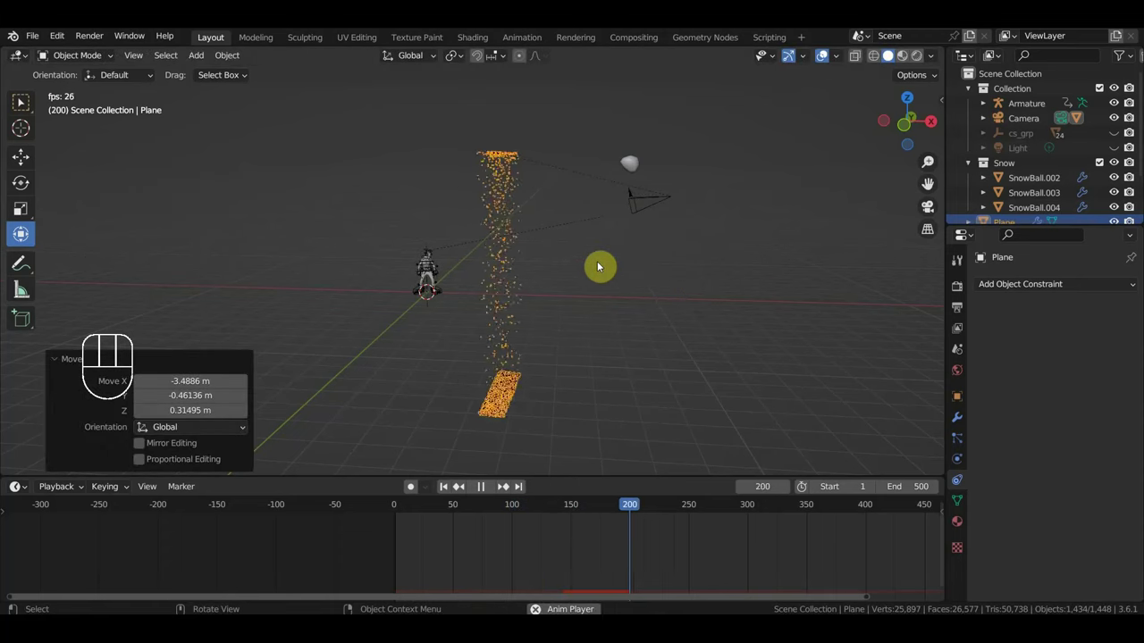
key("g")
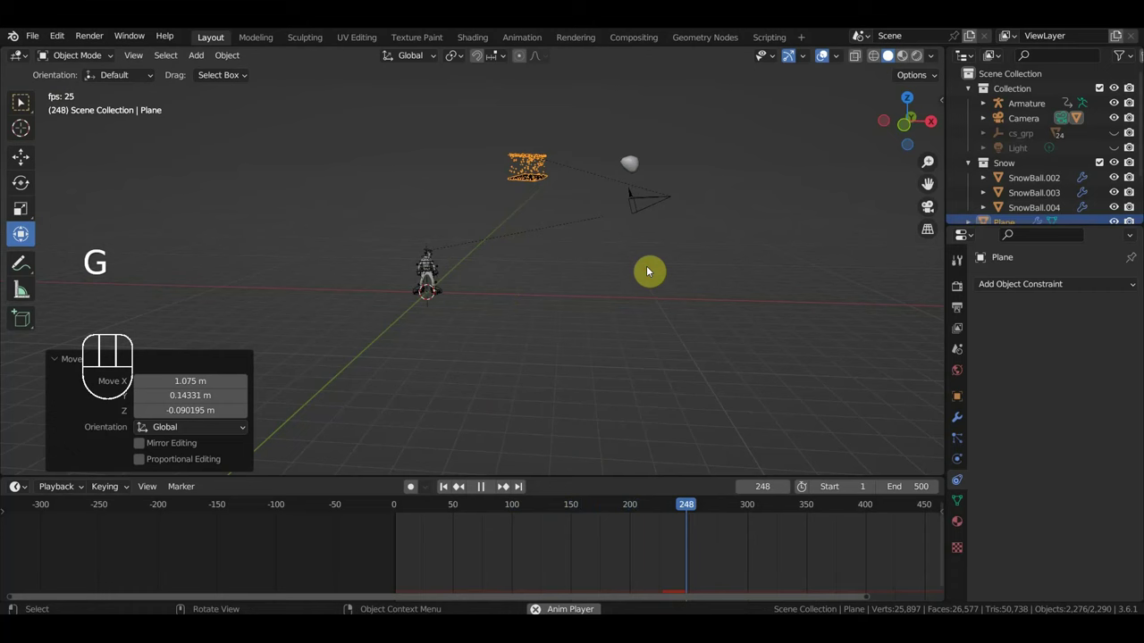
scroll("up", 3)
left_click_drag(574, 284, 491, 289)
scroll("down", 3)
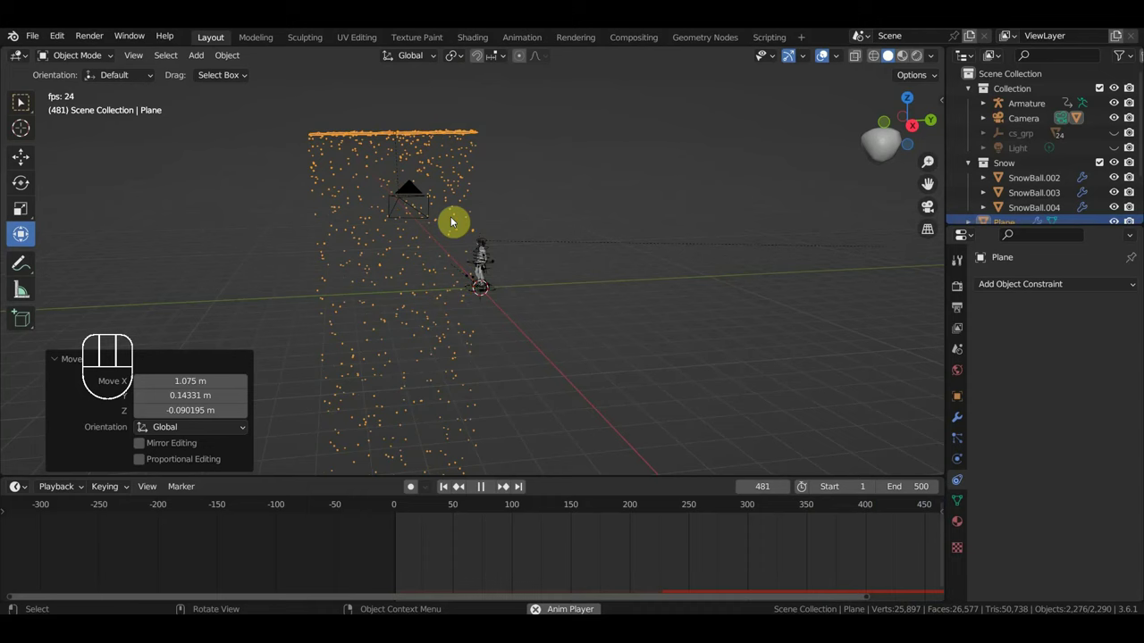
key("space")
left_click_drag(536, 288, 574, 301)
scroll("down", 3)
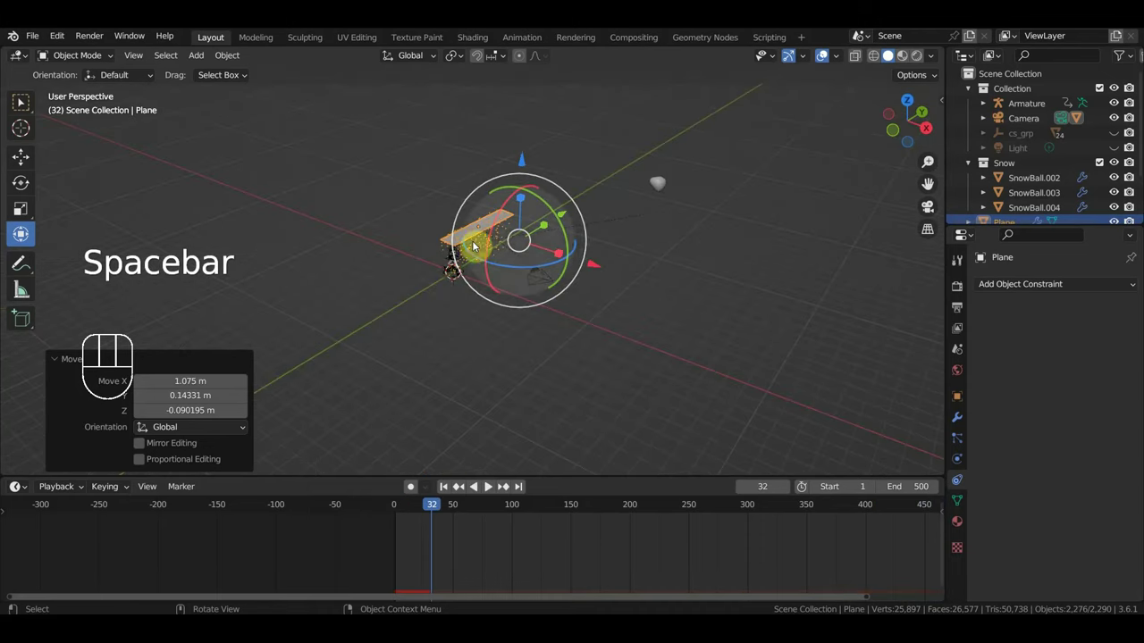
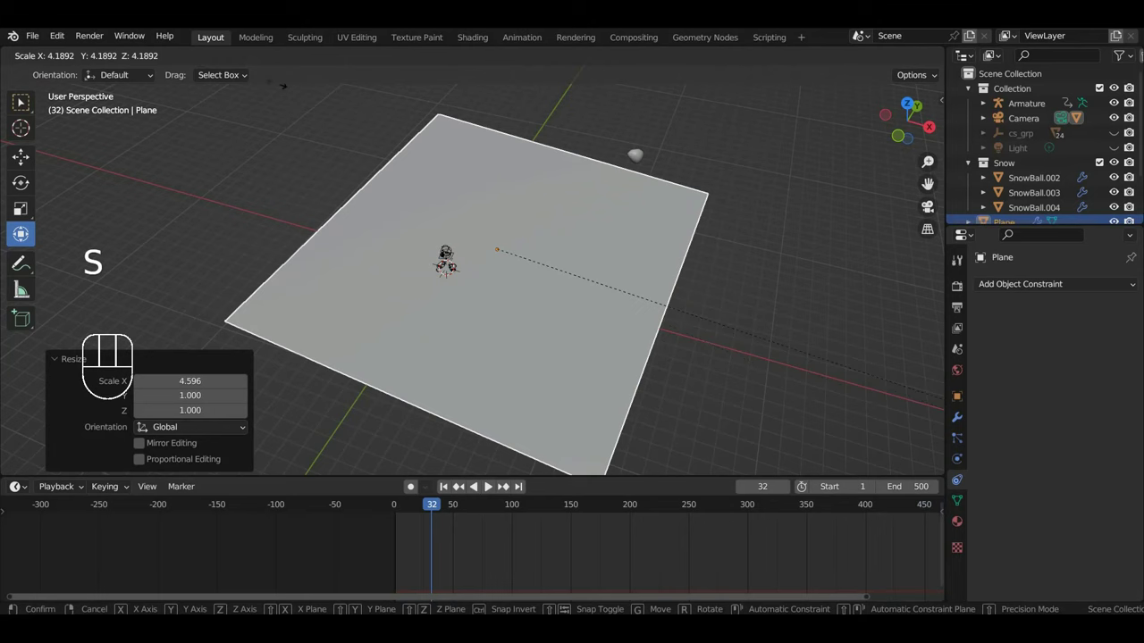
- Reposition the enlarged emitter plane over the scene and confirm its placement
key("g")
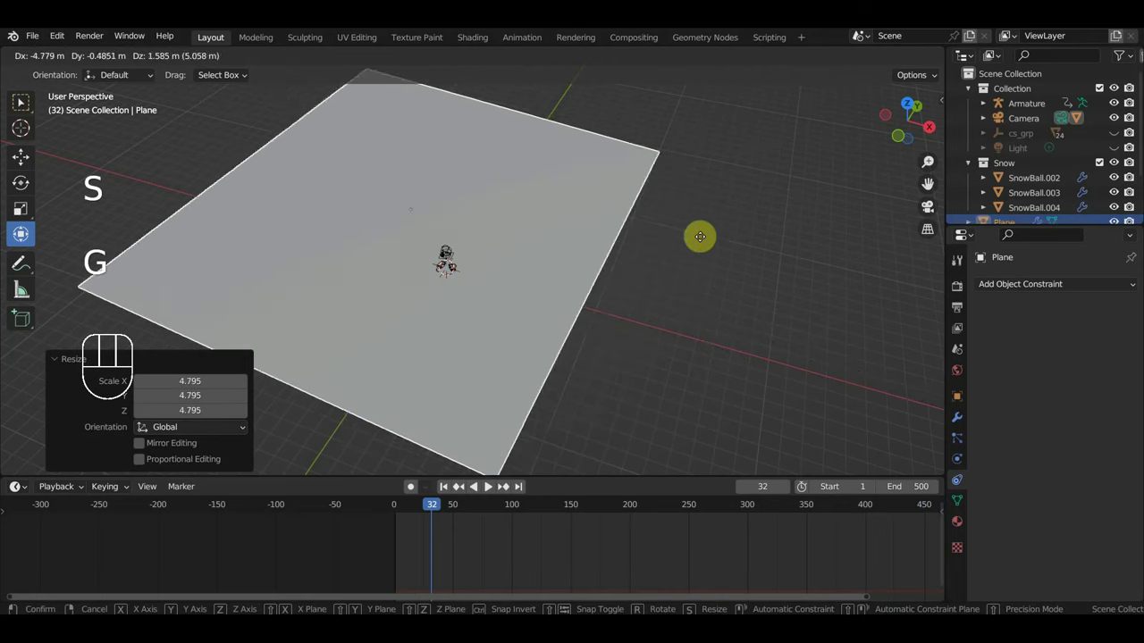
left_click_drag(692, 310, 558, 233)
key("KP_0")
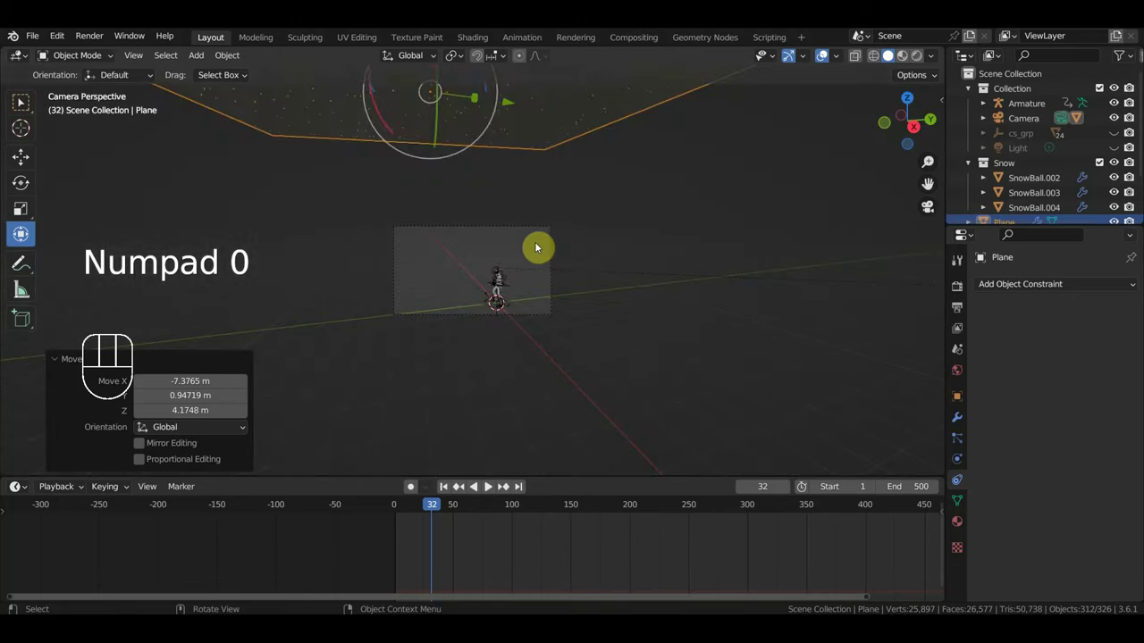
- Play and fly through the falling snow around the cowboy, stopping at frame 377
key("space")
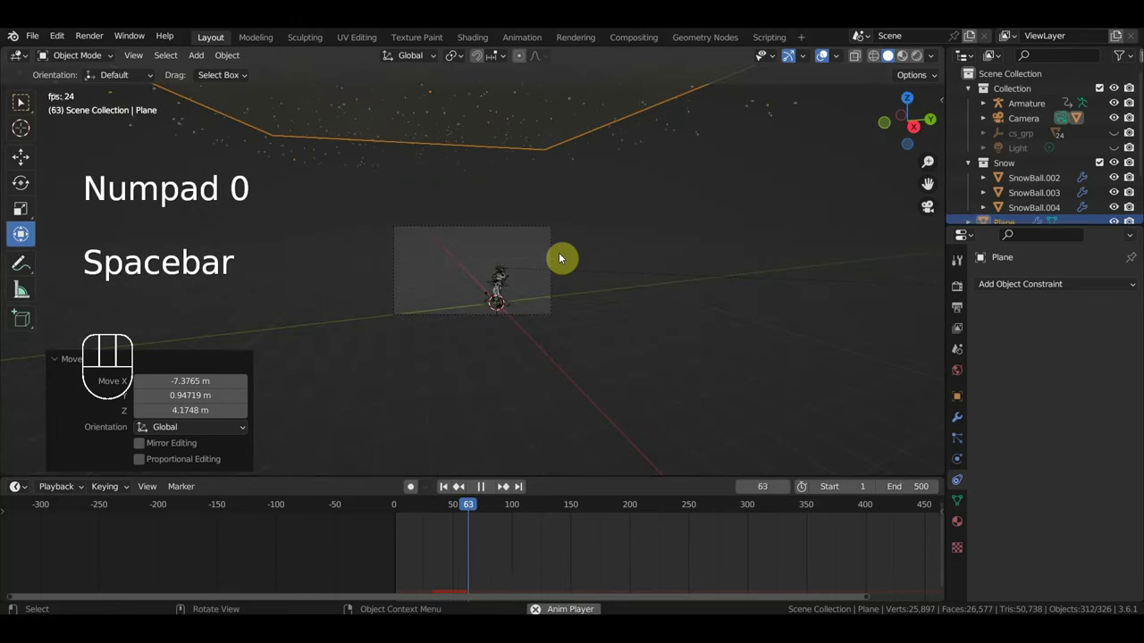
key("shift+f")
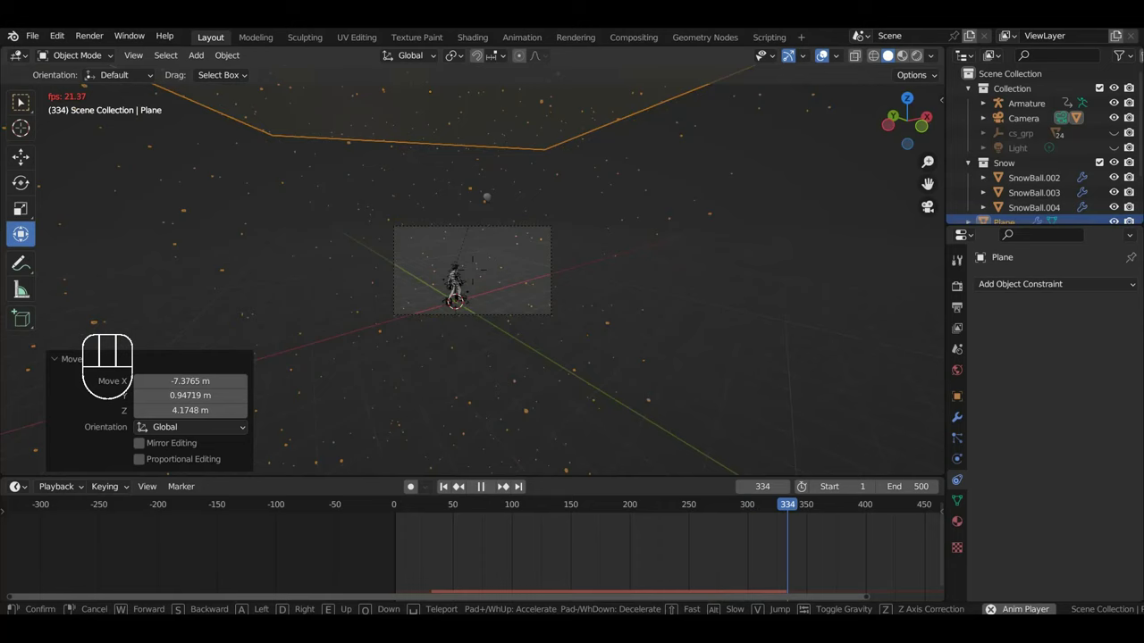
key("Left")
key("space")
left_click_drag(514, 310, 379, 319)
left_click_drag(316, 302, 328, 296)
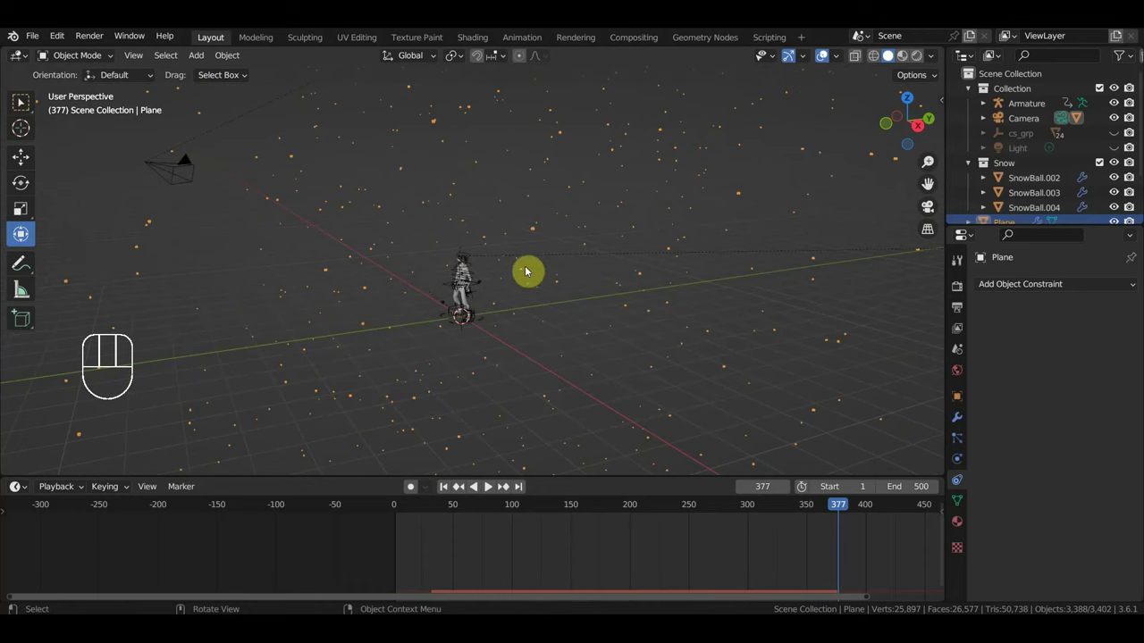
left_click_drag(490, 270, 452, 261)
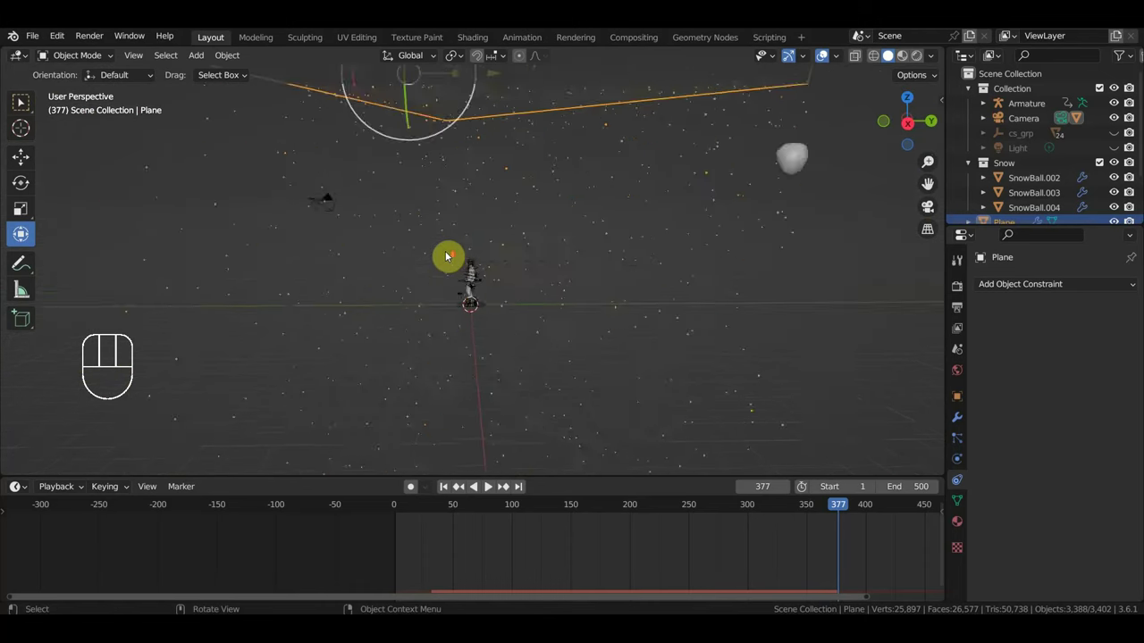
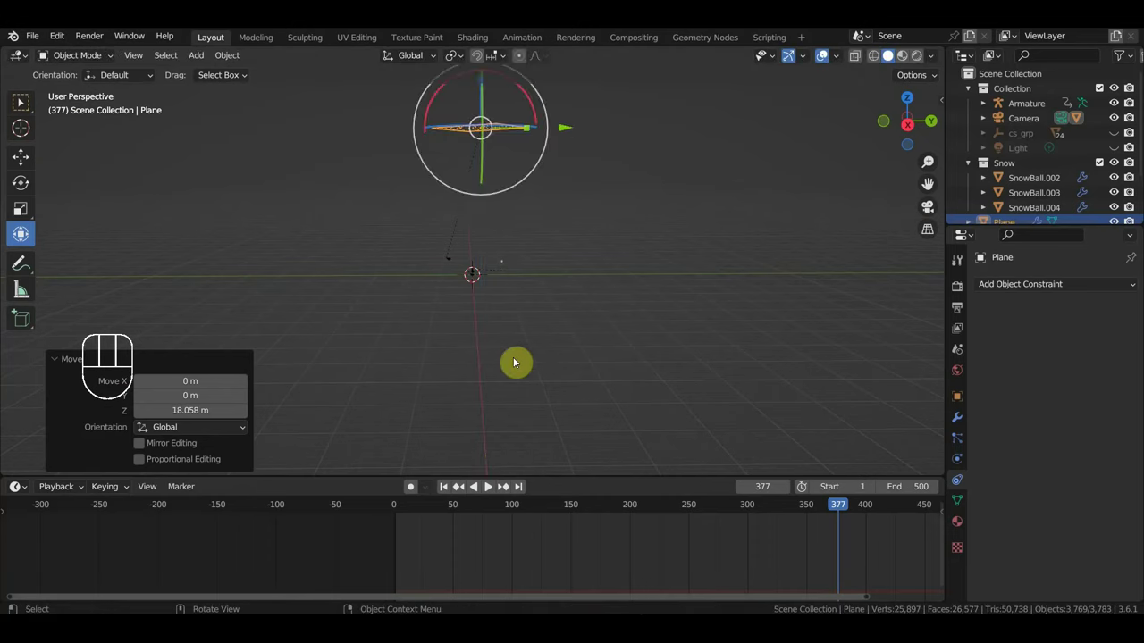
- Orbit in close on the cowboy character
left_click_drag(548, 192, 521, 289)
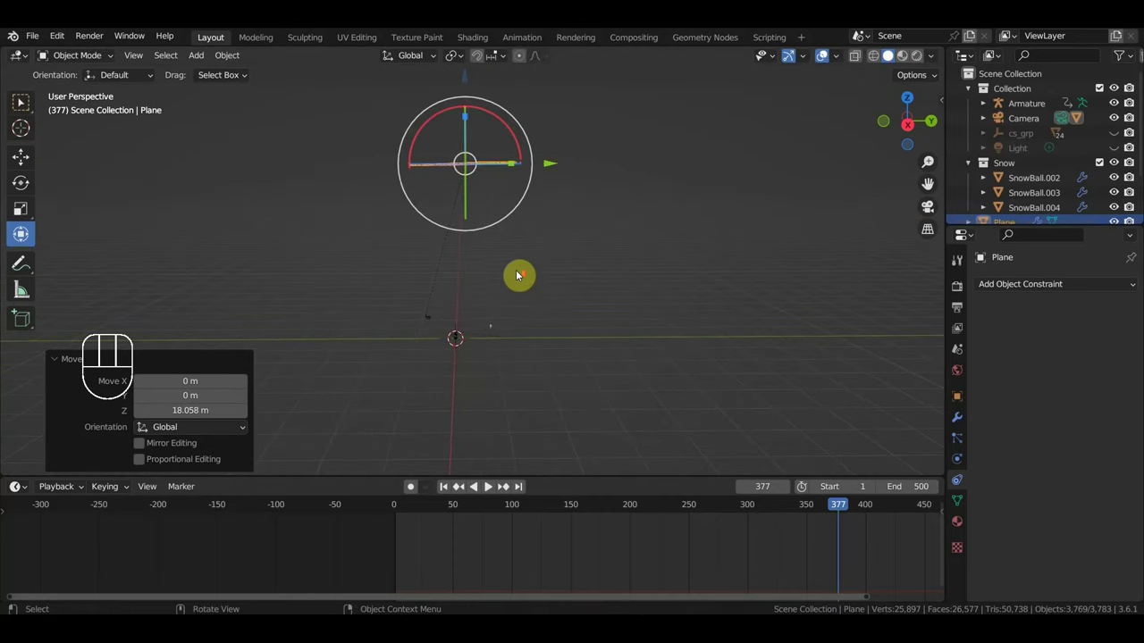
left_click_drag(571, 258, 539, 270)
left_click_drag(641, 325, 723, 317)
left_click_drag(530, 277, 510, 277)
- Rewind to frame 0 and delete the extra SnowBall.003 object
left_click(412, 512)
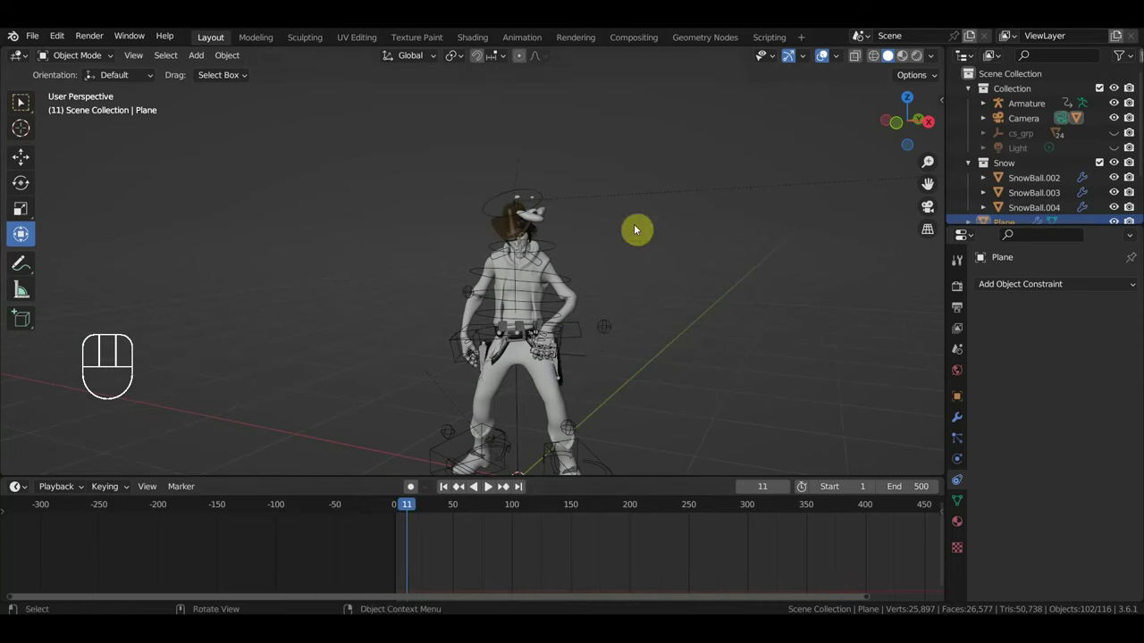
left_click_drag(419, 514, 386, 513)
left_click(541, 225)
key("Delete")
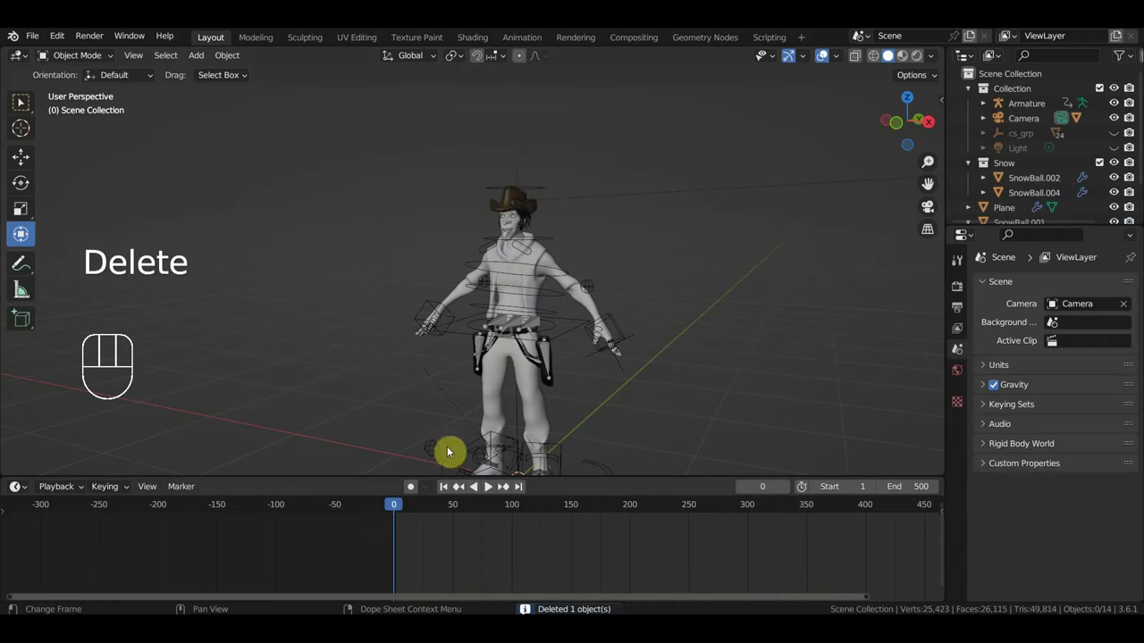
- Set the scene start frame to 7 where playback stopped, then select the cowboy's body mesh
left_click(405, 518)
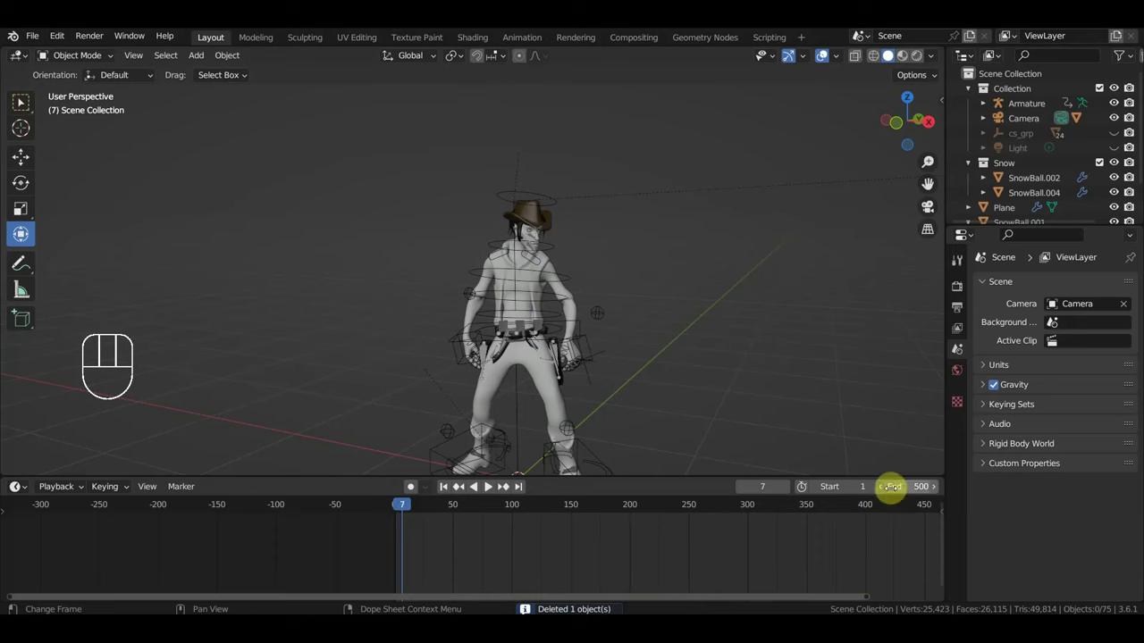
left_click(488, 487)
double_click(489, 486)
left_click(489, 486)
left_click(489, 487)
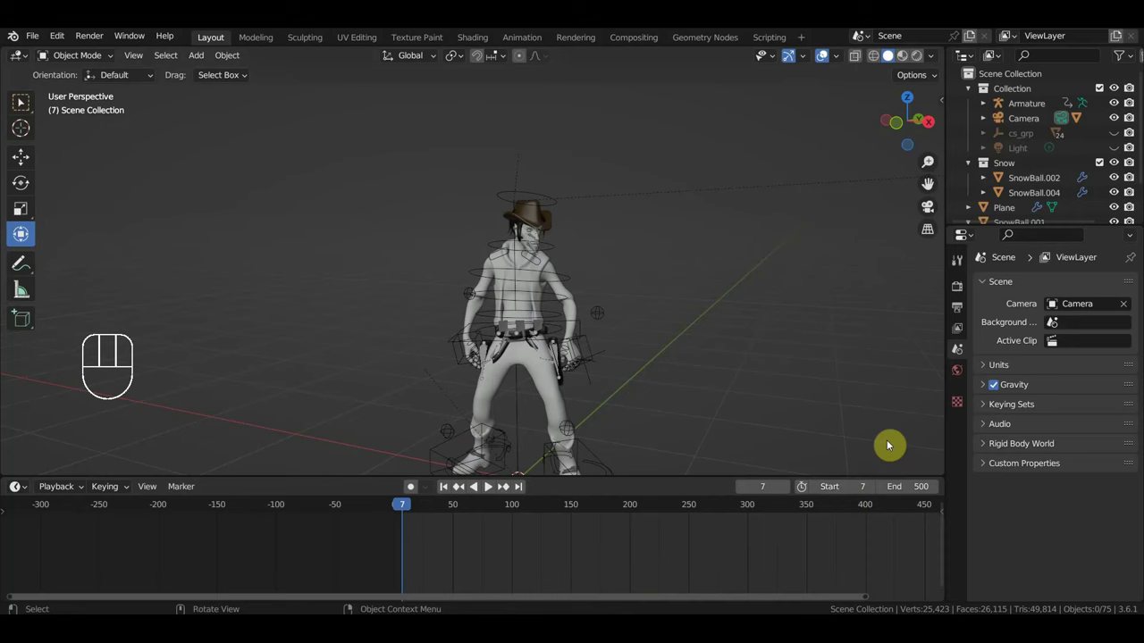
left_click_drag(756, 360, 646, 361)
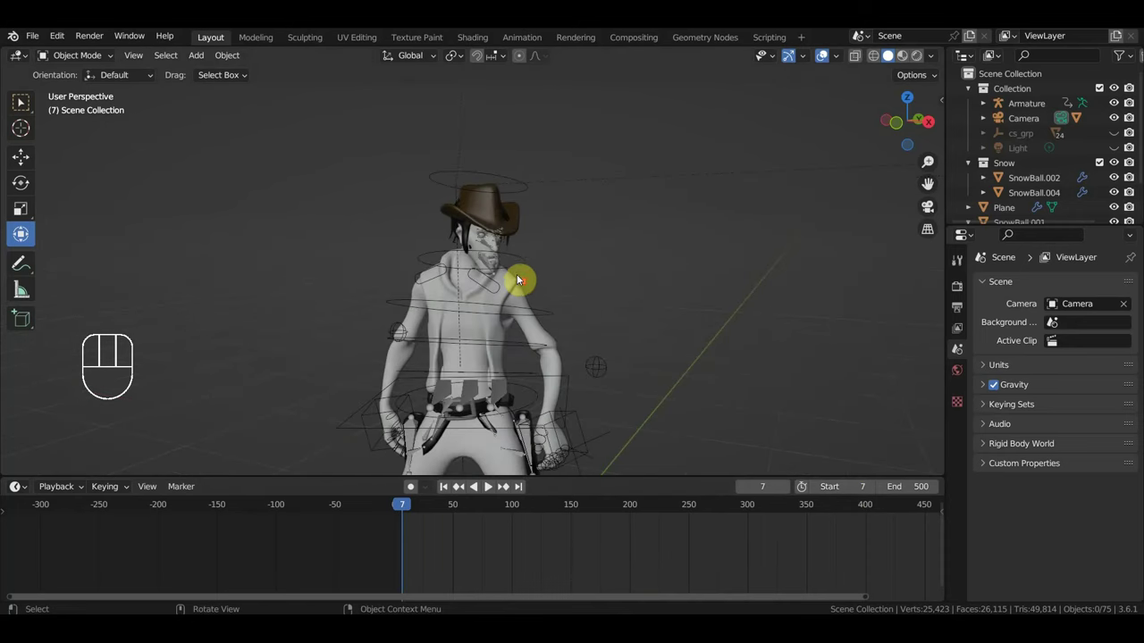
left_click(521, 287)
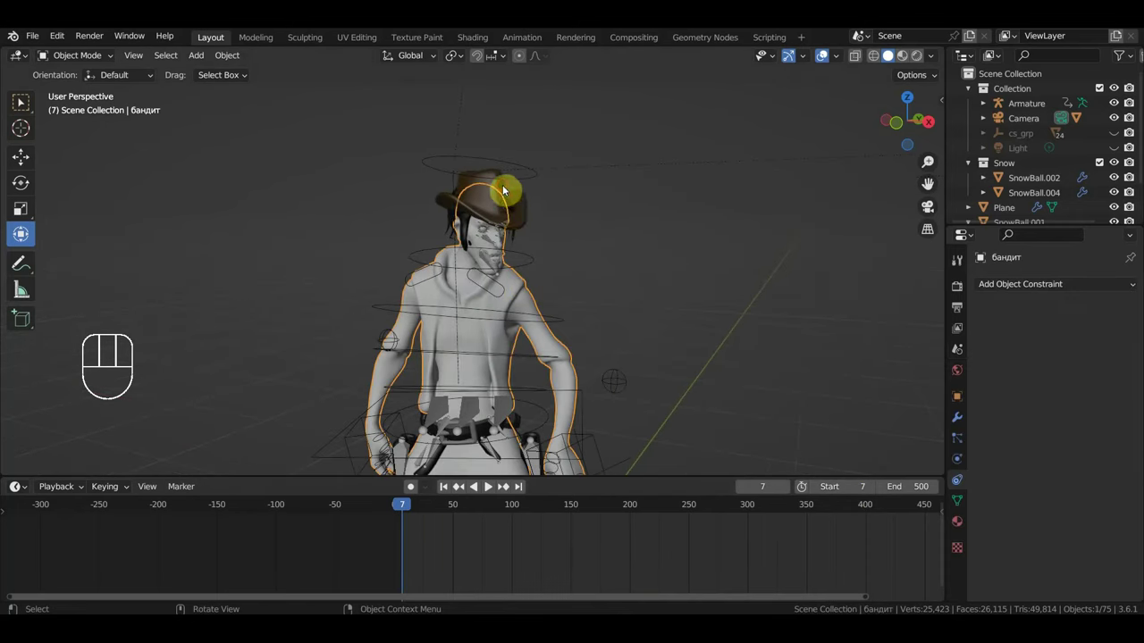
- Bring up the Real Snow panel and remove the unwanted snow object from the hat
key("n")
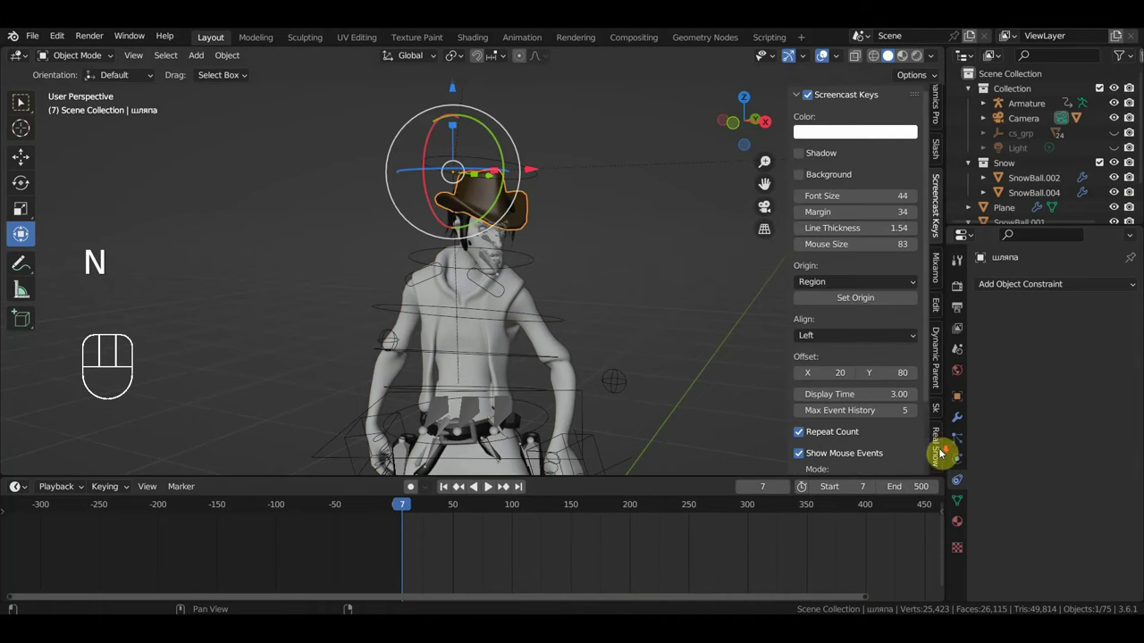
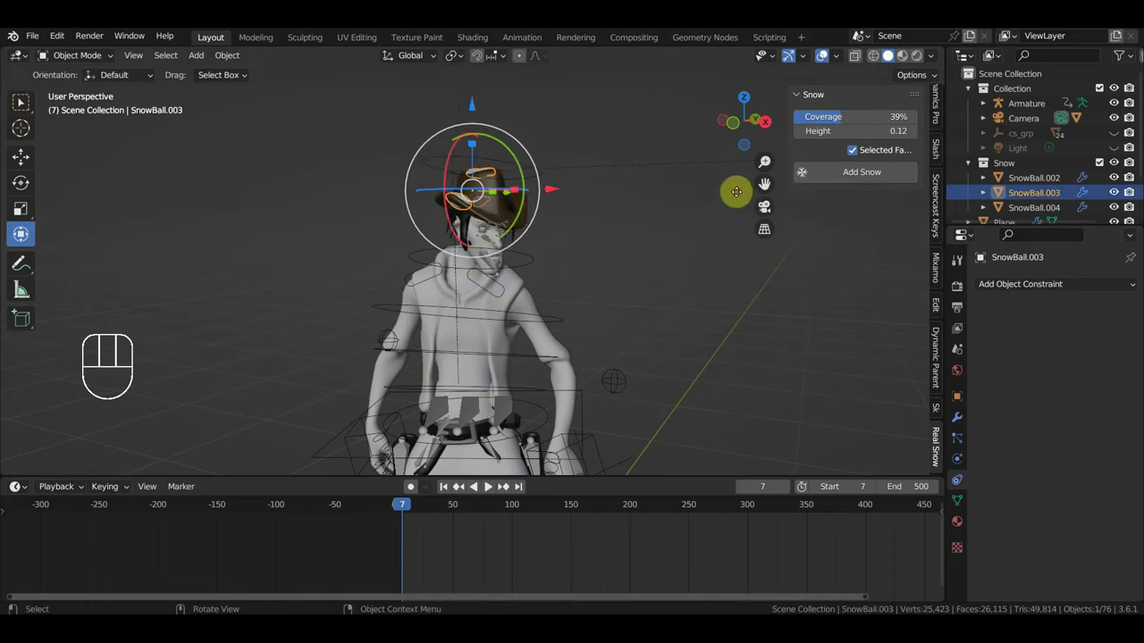
left_click_drag(614, 231, 532, 235)
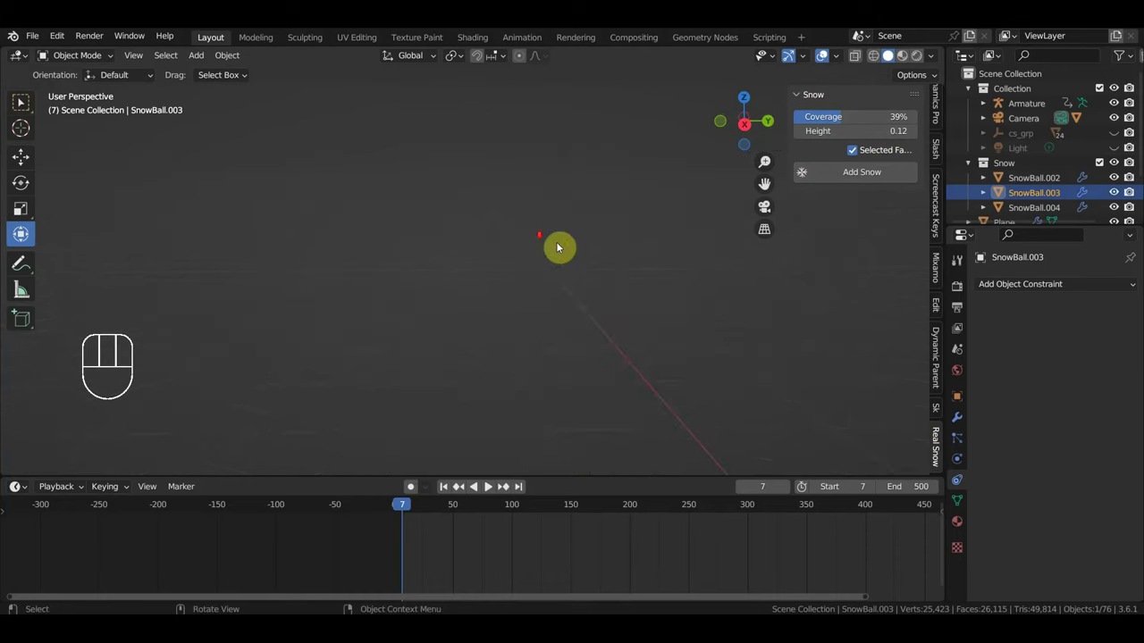
left_click_drag(728, 246, 482, 252)
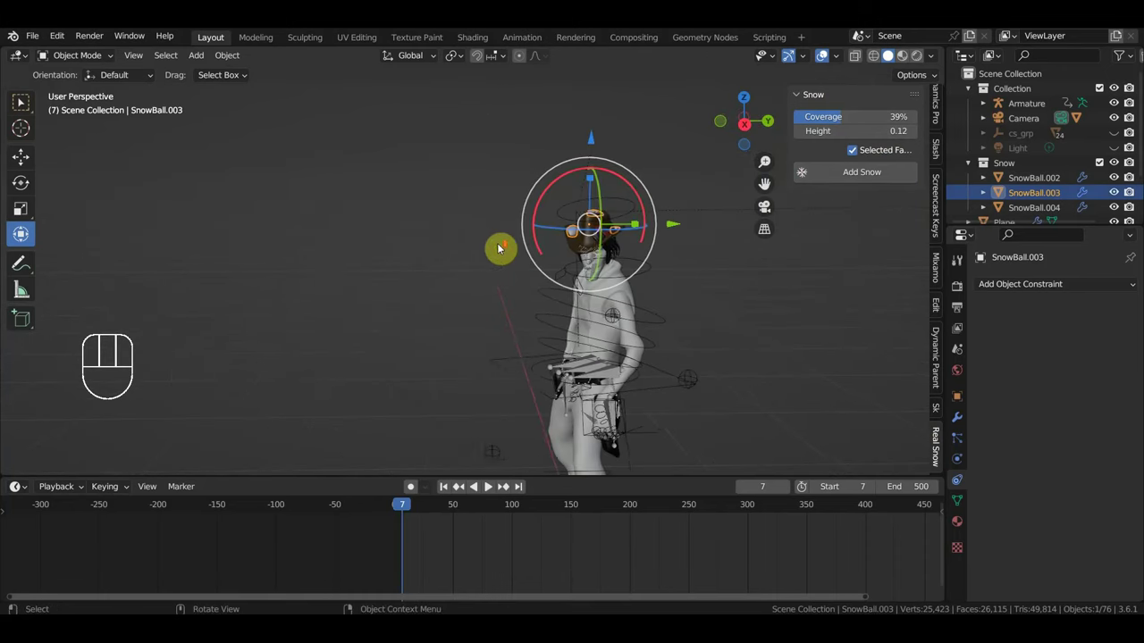
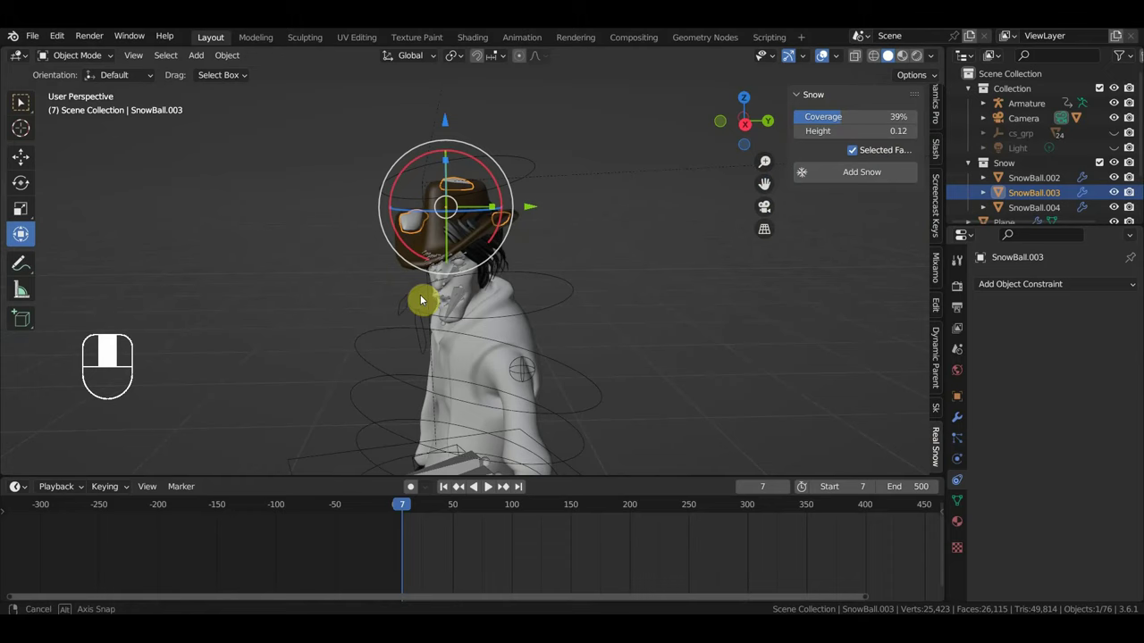
left_click_drag(415, 328, 472, 327)
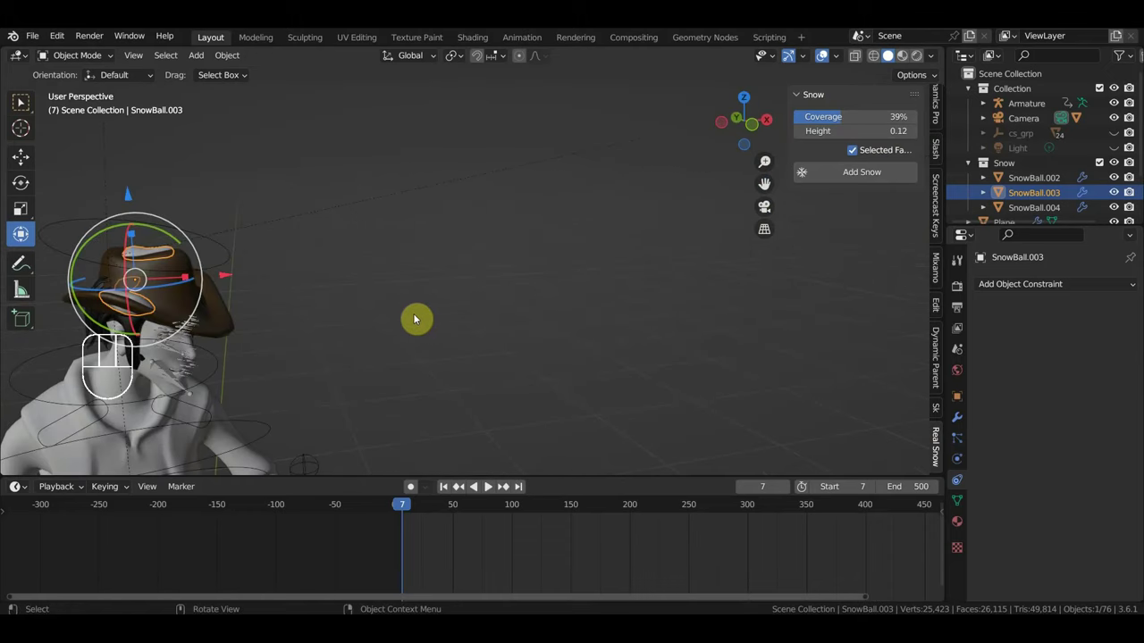
key("Delete")
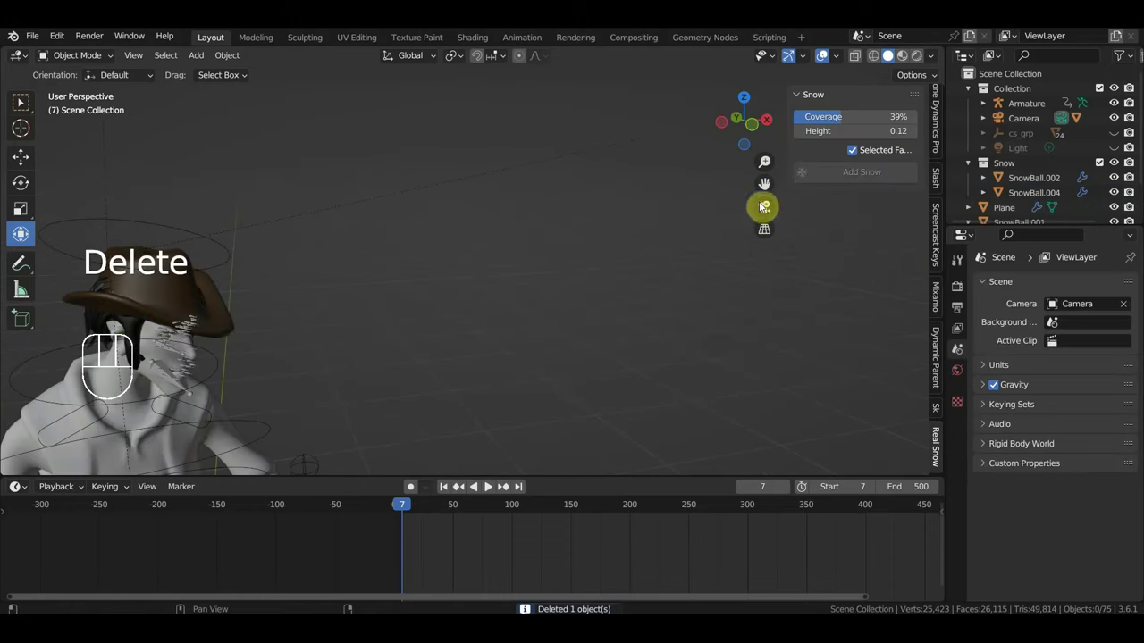
left_click_drag(25, 238, 25, 238)
middle_click(25, 238)
- Generate snow on the hat with Coverage and Height 0.14, undoing and regenerating at the lower height
left_click(862, 174)
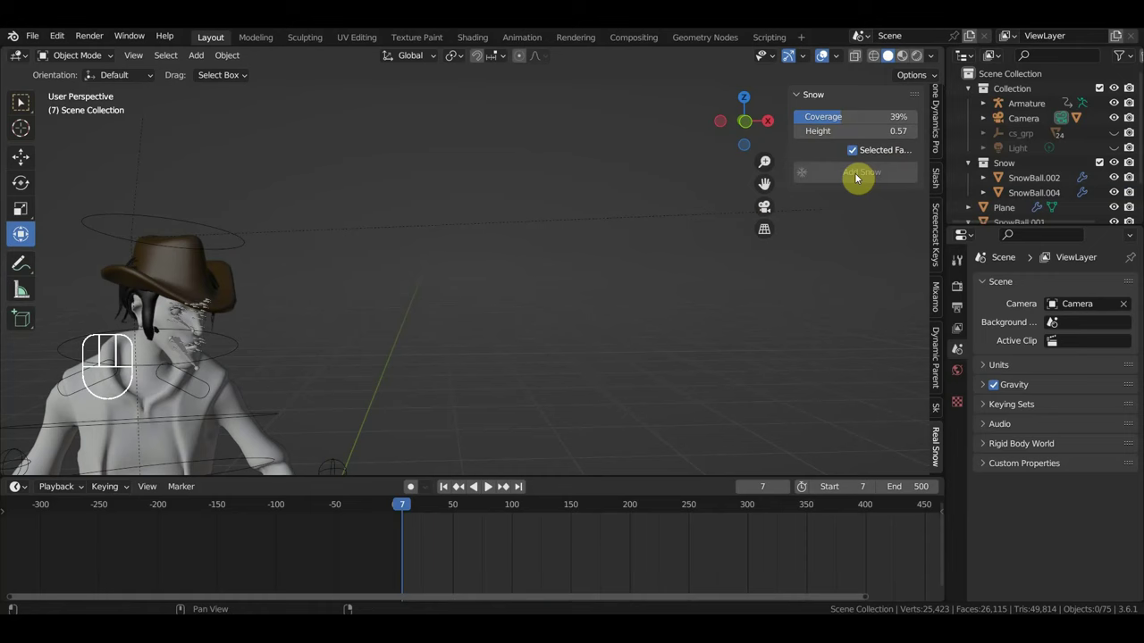
left_click(863, 182)
left_click_drag(453, 319, 647, 314)
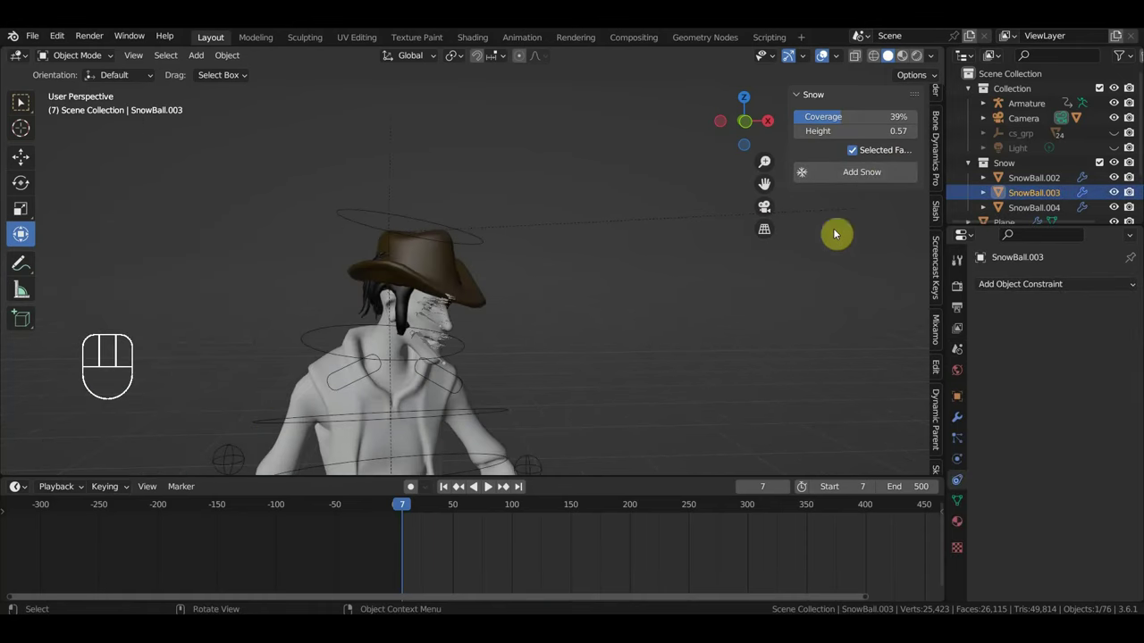
key("ctrl+z")
left_click(968, 75)
left_click(880, 177)
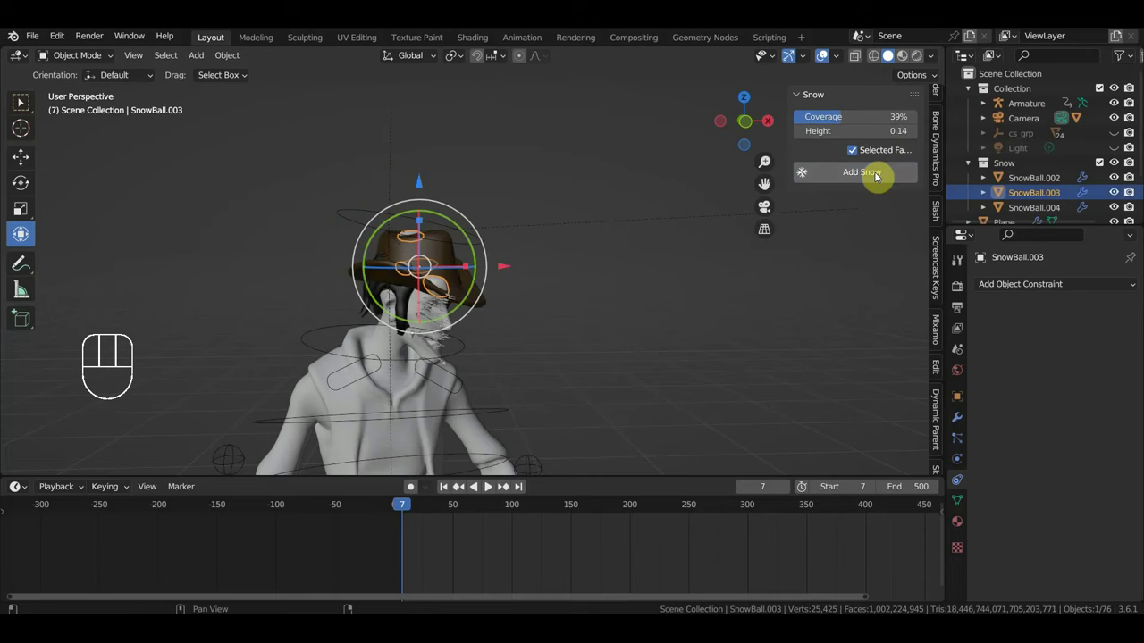
- Inspect the snow along the hat brim and select the hat's snow mesh
left_click_drag(624, 259, 562, 259)
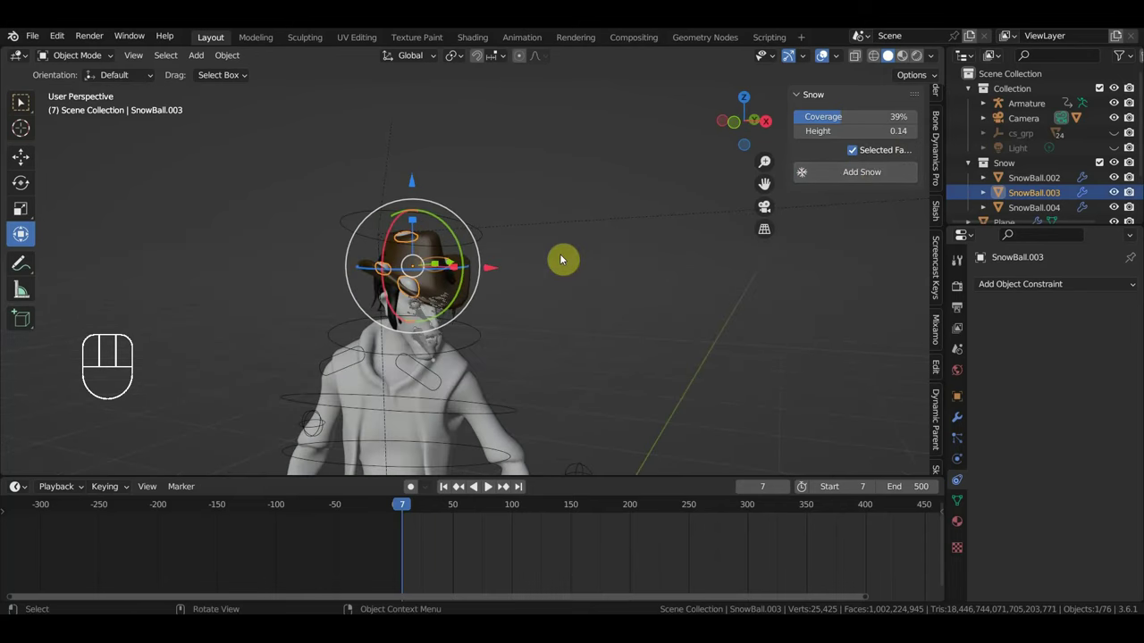
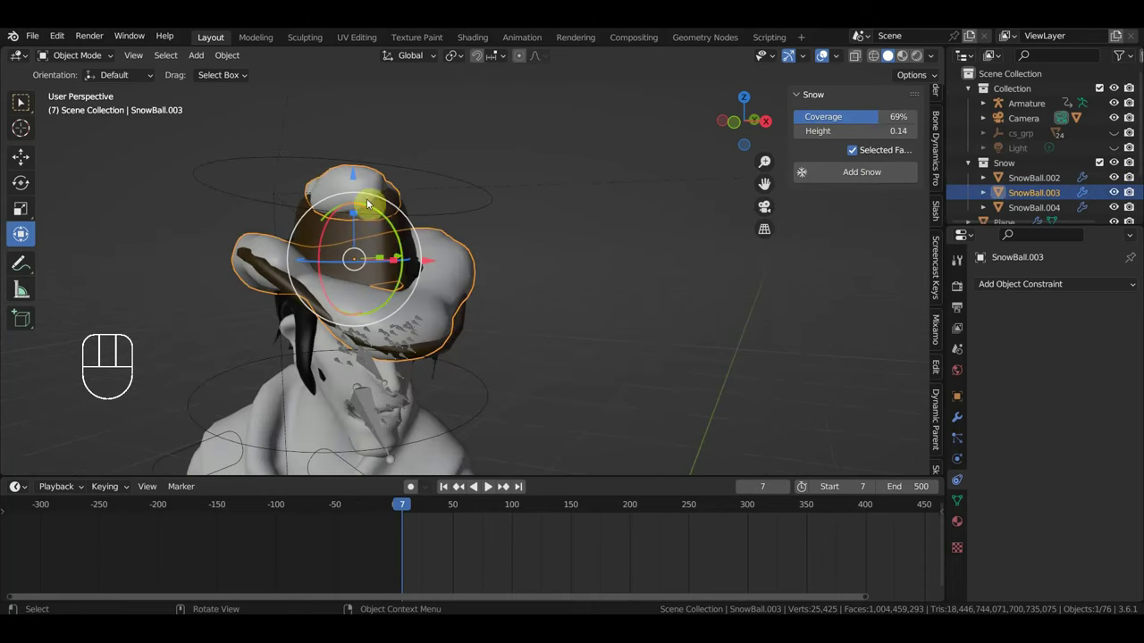
left_click_drag(497, 235, 433, 219)
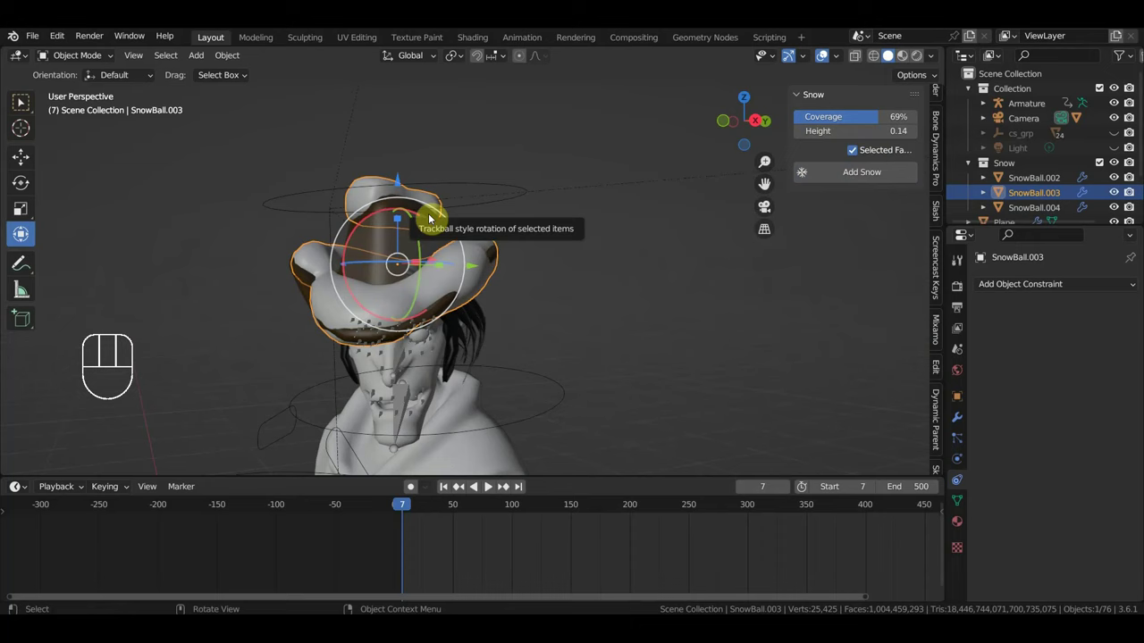
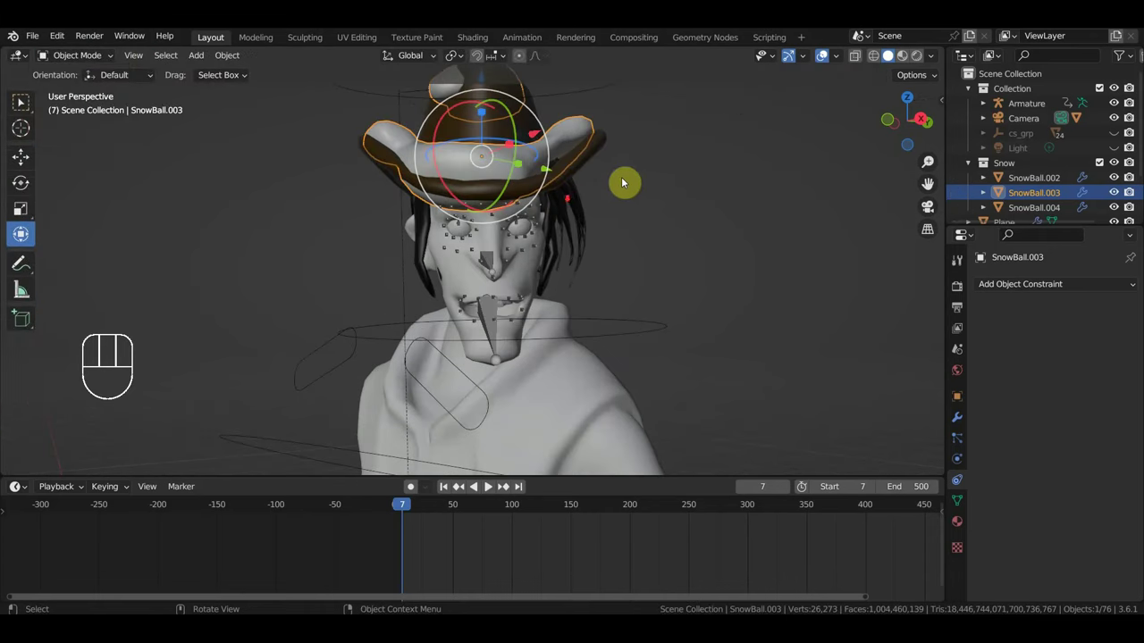
left_click_drag(618, 227, 598, 253)
left_click_drag(624, 286, 619, 329)
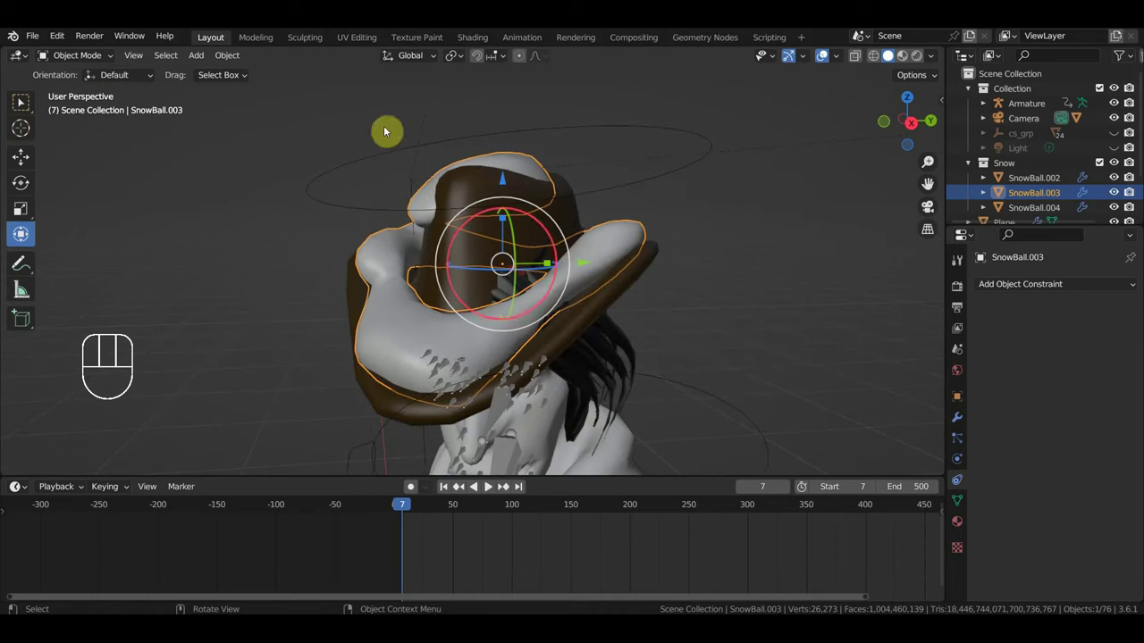
left_click(576, 218)
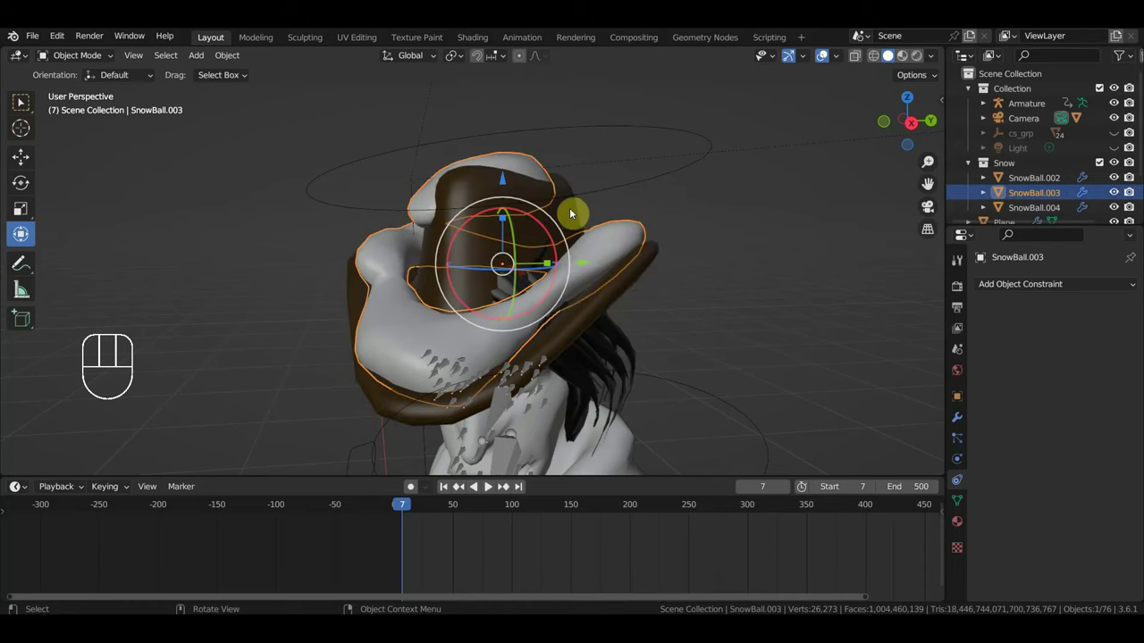
- Parent the hat snow mesh to the armature bone via Ctrl+P in Pose Mode
left_click(582, 219)
key("ctrl+p")
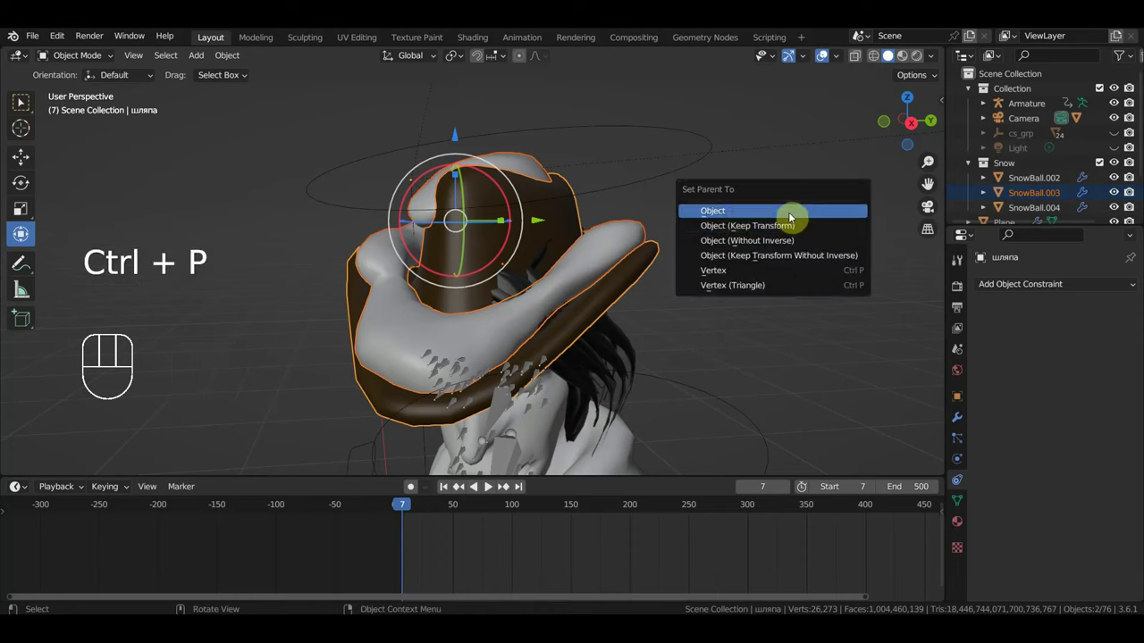
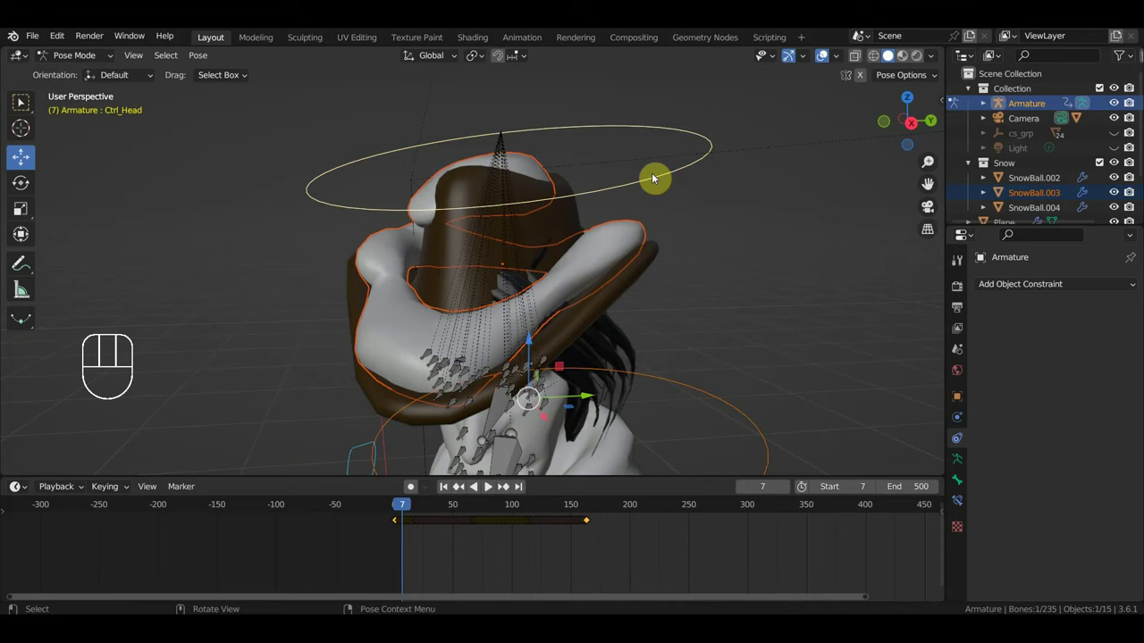
key("ctrl+p")
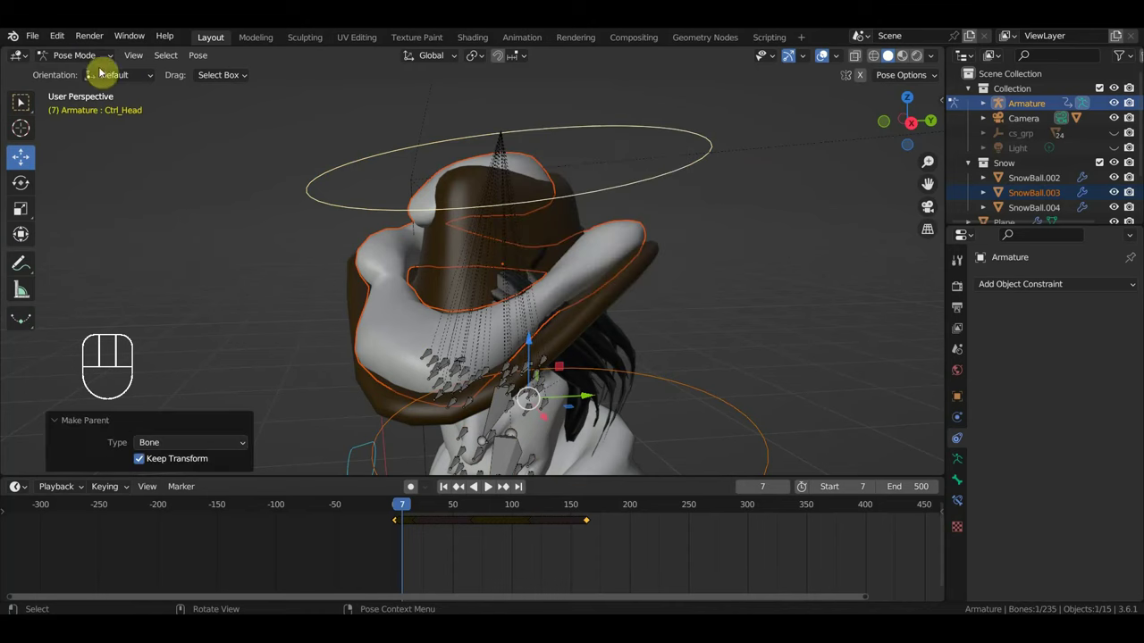
left_click(78, 72)
- Return to Object Mode and scrub to frame 28 to check the snow follows the hat
left_click(728, 244)
key("space")
left_click_drag(721, 271, 720, 281)
left_click_drag(632, 246, 649, 182)
middle_click(562, 277)
- Inspect the torso snow and enter Edit Mode on the shoulder snow mesh SnowBall.005
left_click(526, 276)
left_click_drag(552, 274, 520, 291)
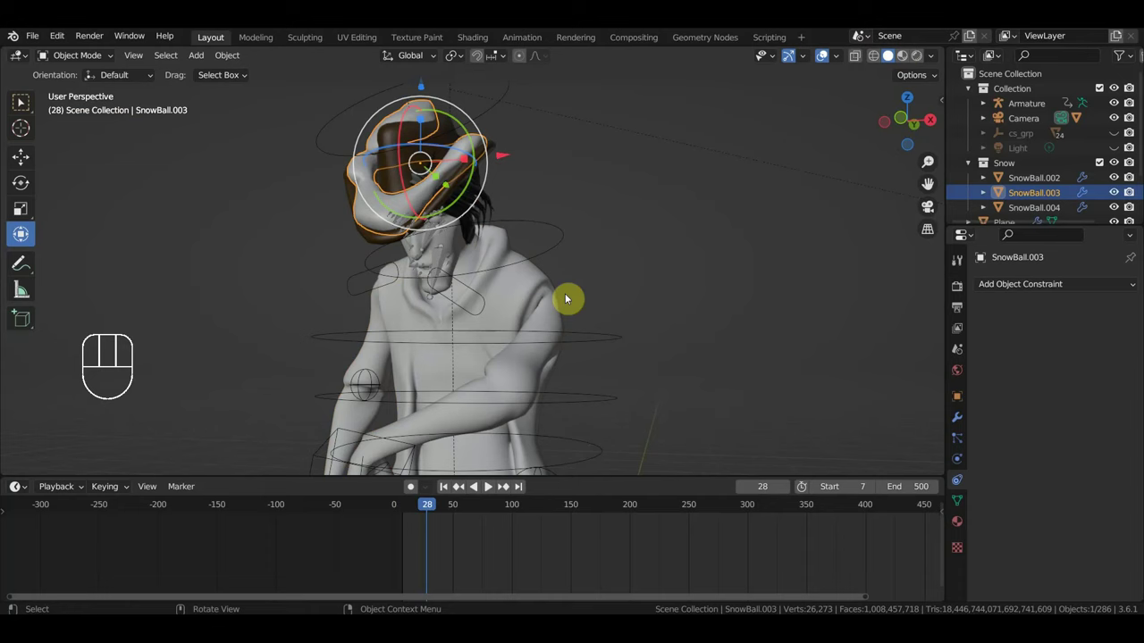
left_click_drag(734, 273, 697, 264)
left_click_drag(737, 285, 759, 290)
middle_click(786, 288)
left_click(592, 306)
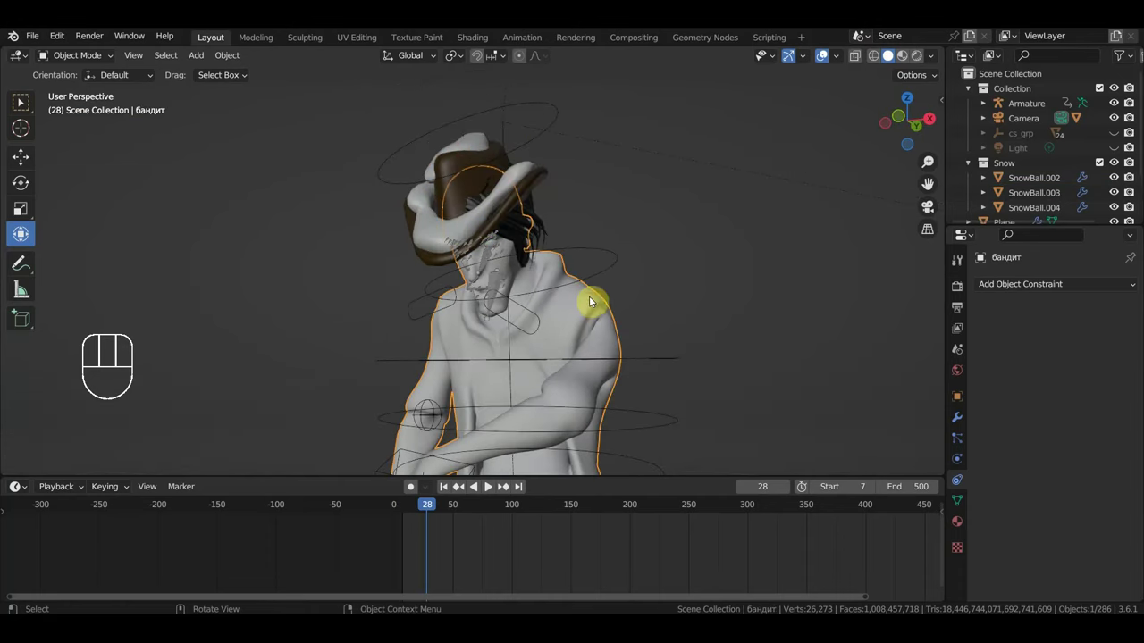
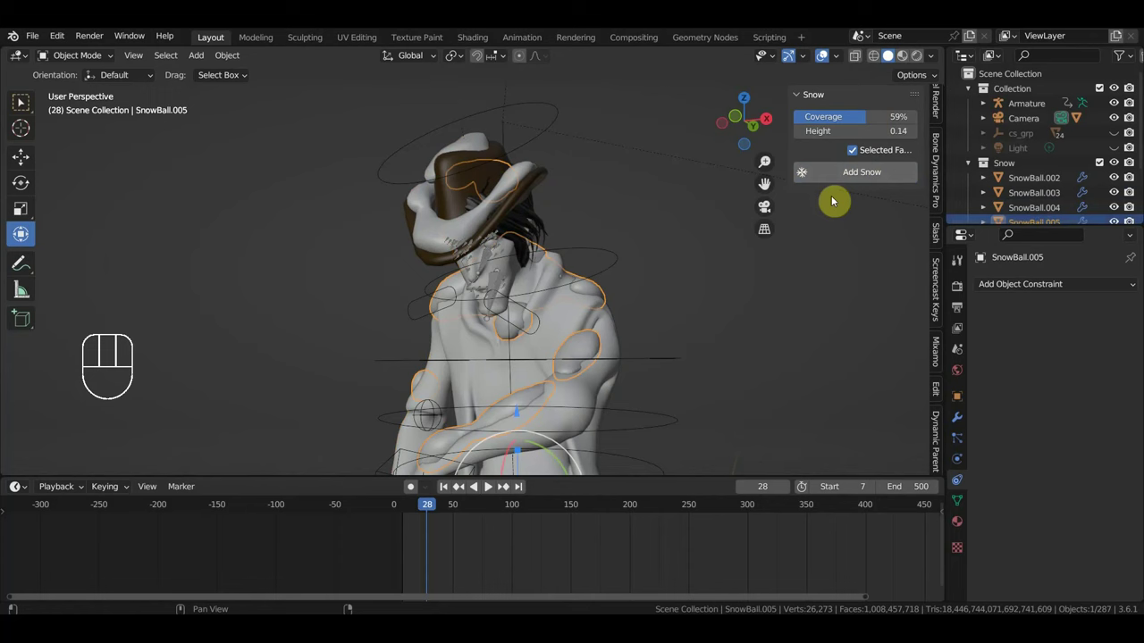
left_click_drag(680, 311, 693, 279)
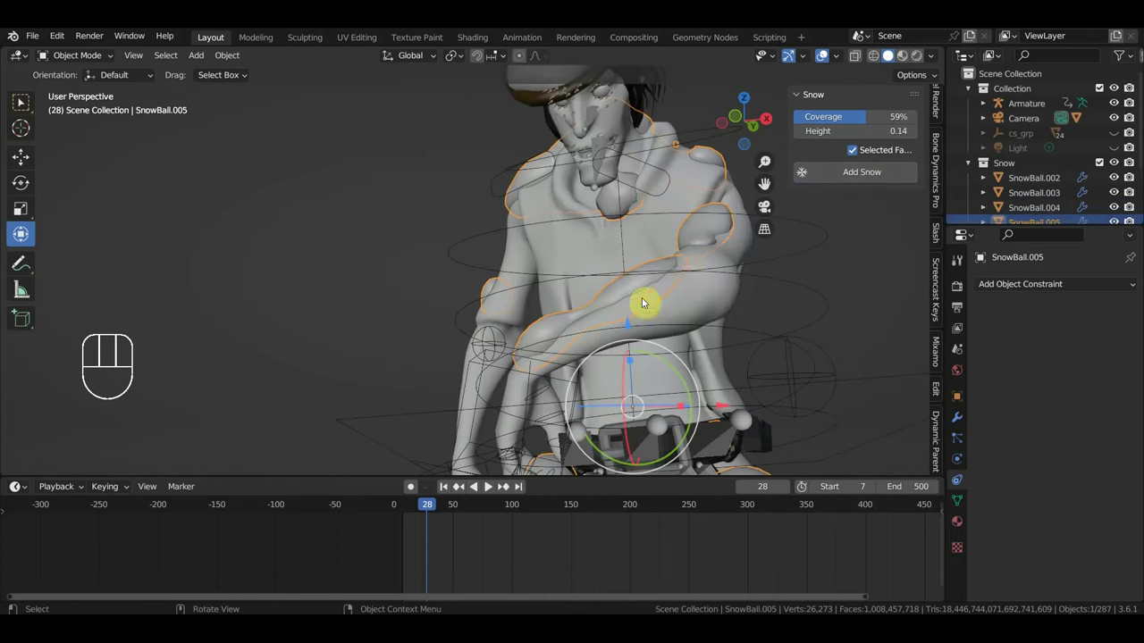
left_click_drag(645, 308, 693, 329)
left_click_drag(676, 323, 562, 296)
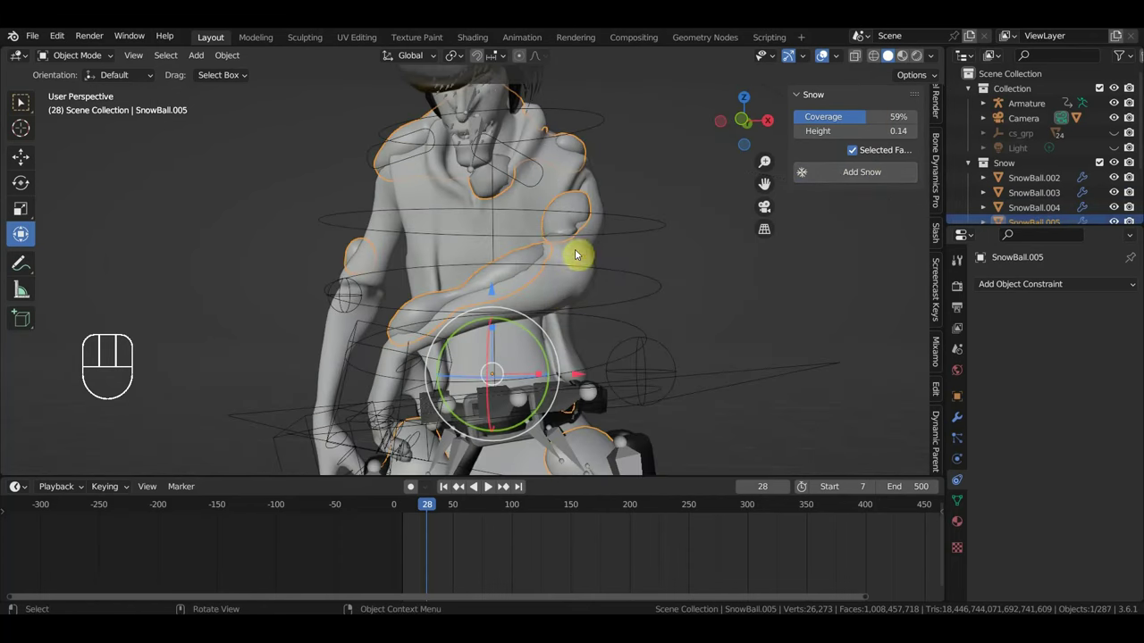
left_click(567, 164)
left_click(520, 261)
- Select stray snow pieces on legs and belt plus linked shoulder faces and delete them, leaving 590 vertices
left_click_drag(72, 59, 24, 107)
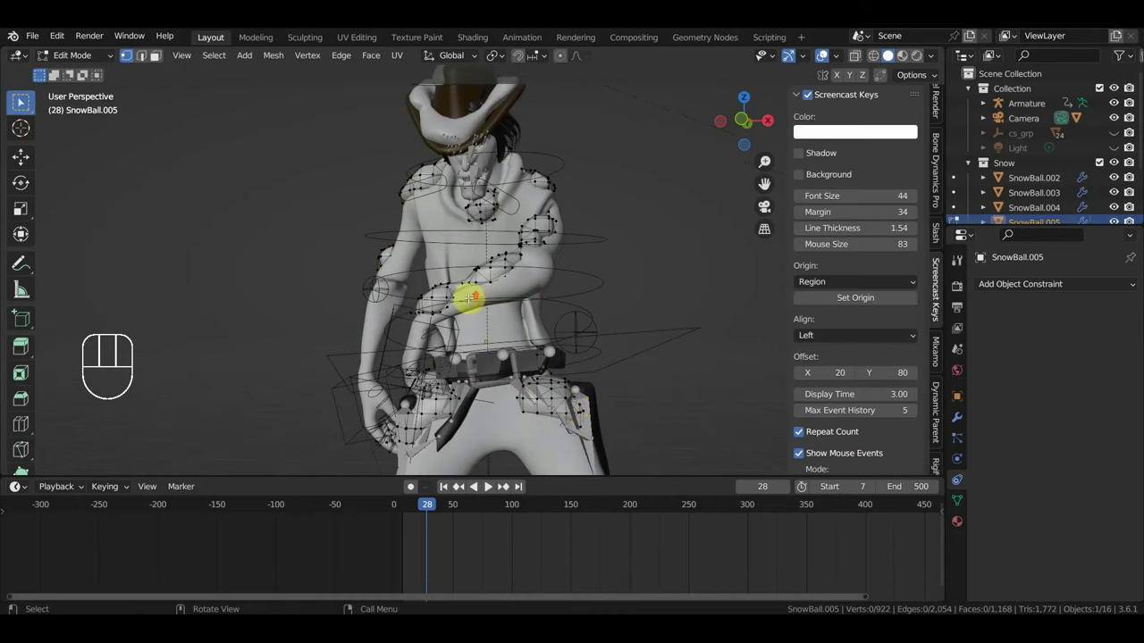
left_click(24, 106)
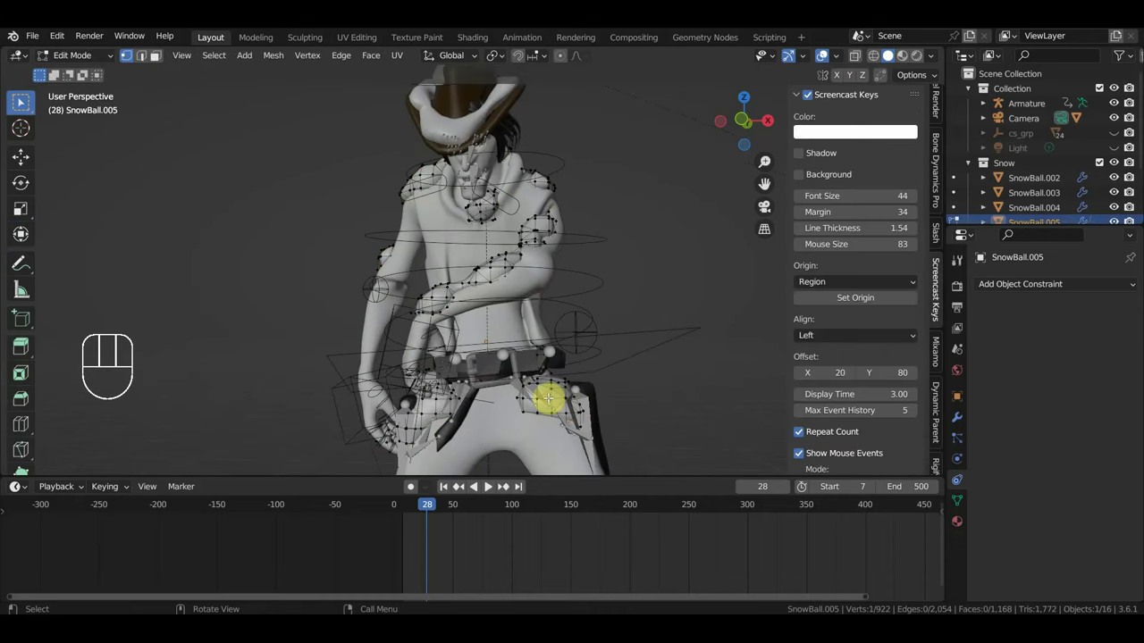
key("l")
key("l")
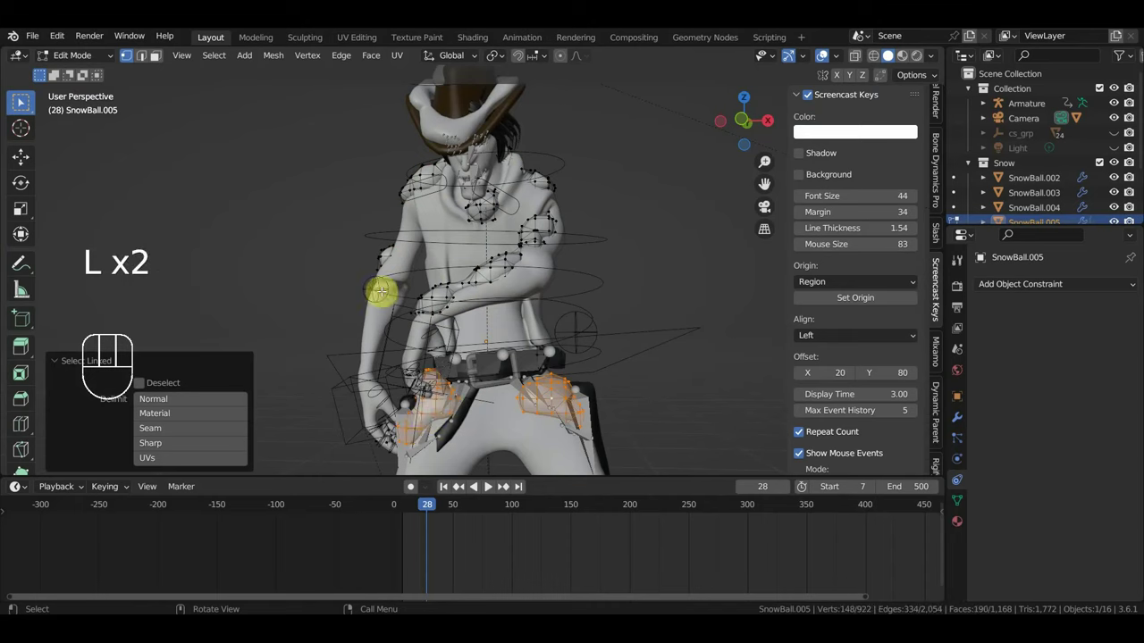
key("l")
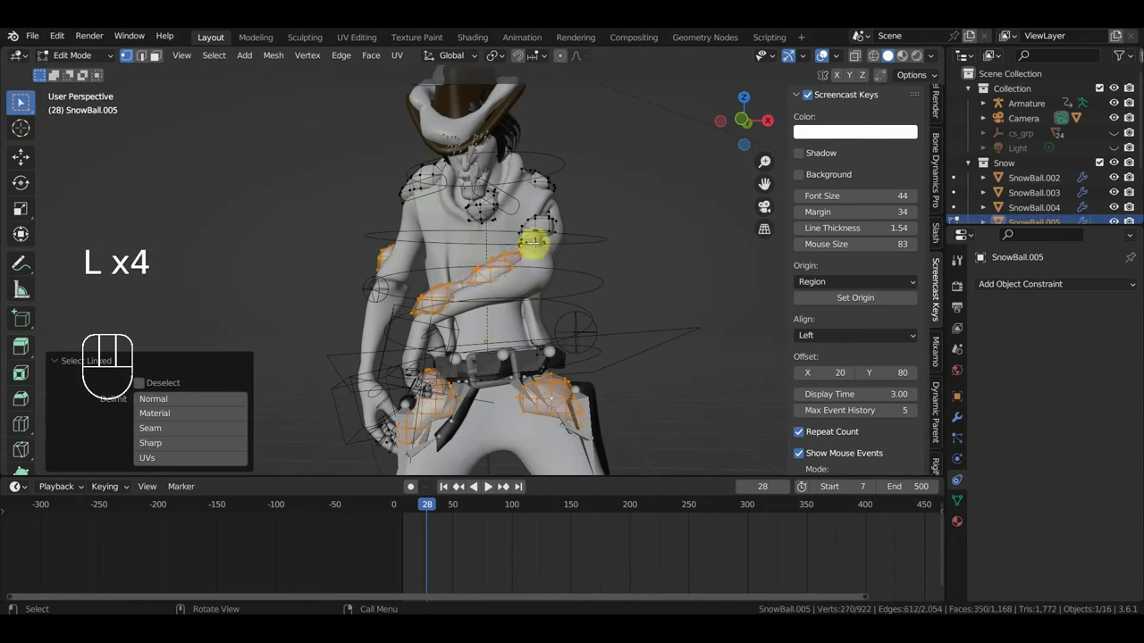
key("l")
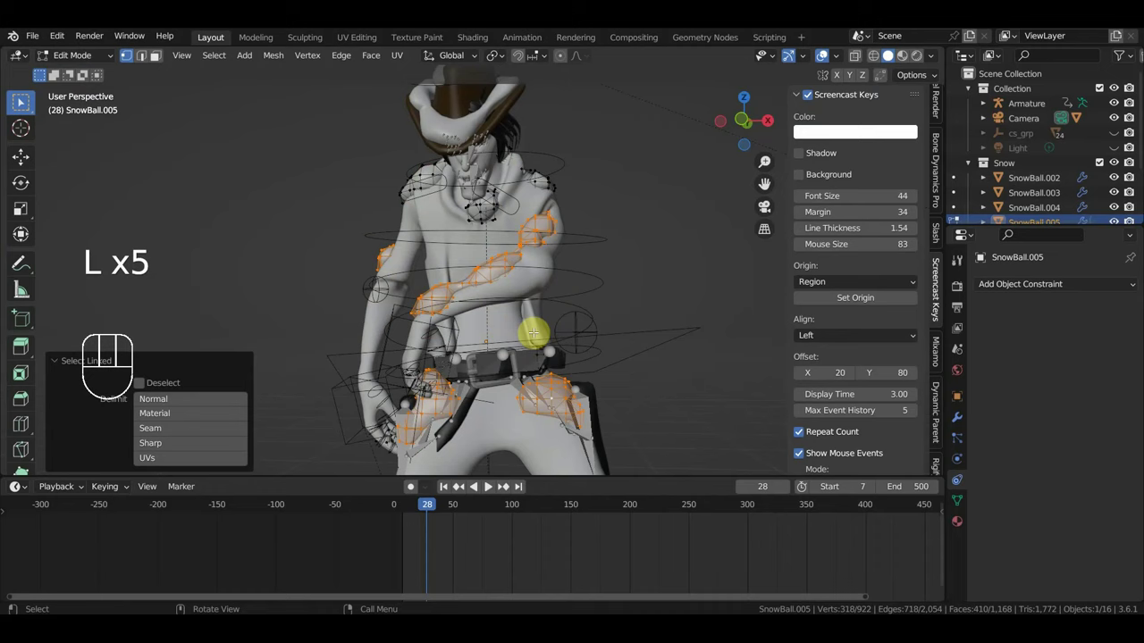
key("l")
key("l")
key("Delete")
left_click_drag(24, 106, 24, 107)
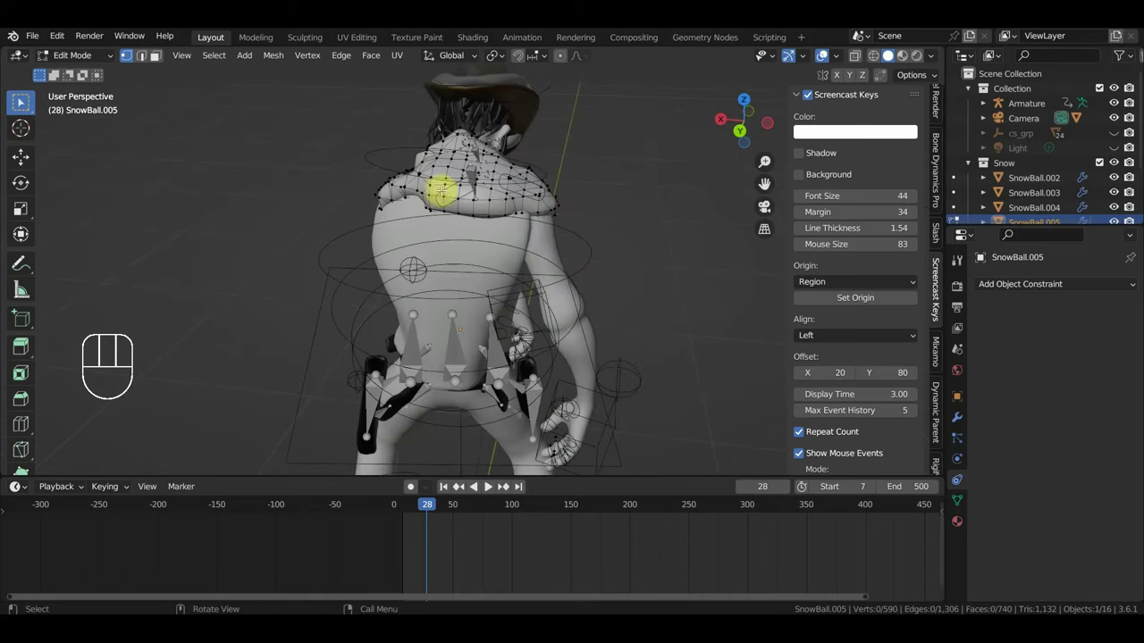
left_click_drag(24, 107, 86, 50)
left_click_drag(84, 57, 86, 86)
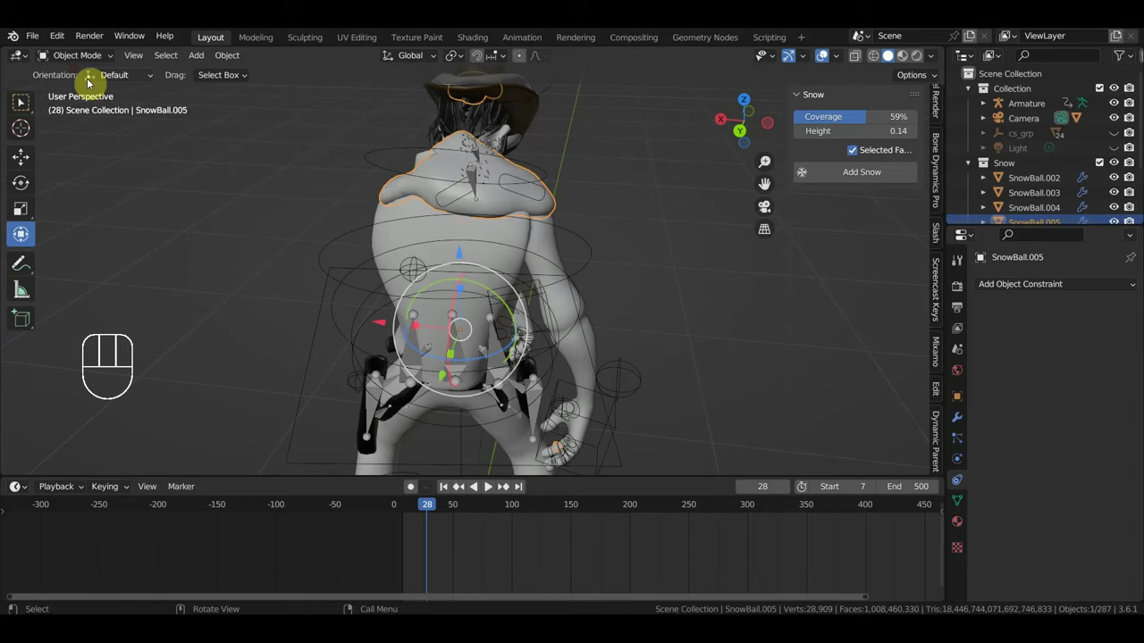
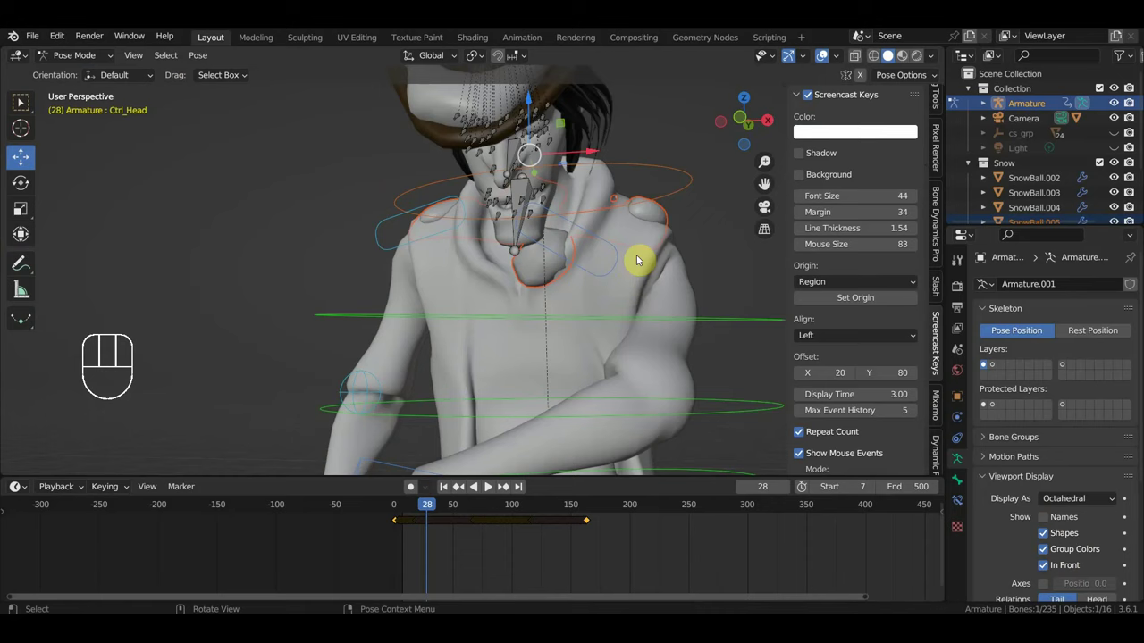
- Parent the shoulder snow mesh to the chosen rig bone and verify it at frame 77
left_click(606, 325)
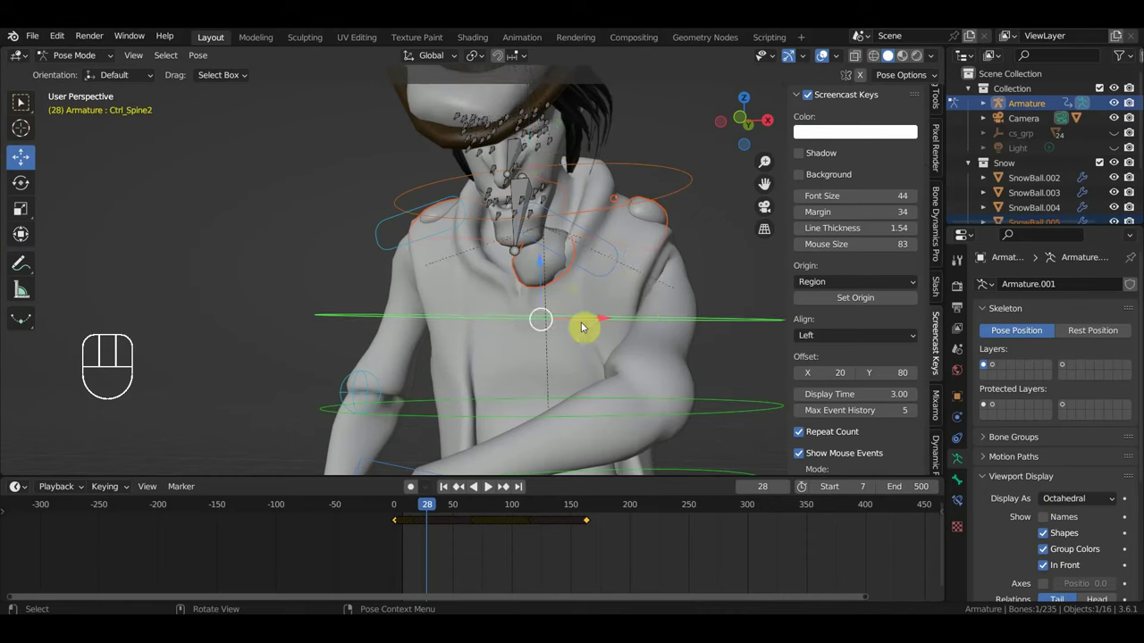
key("ctrl+p")
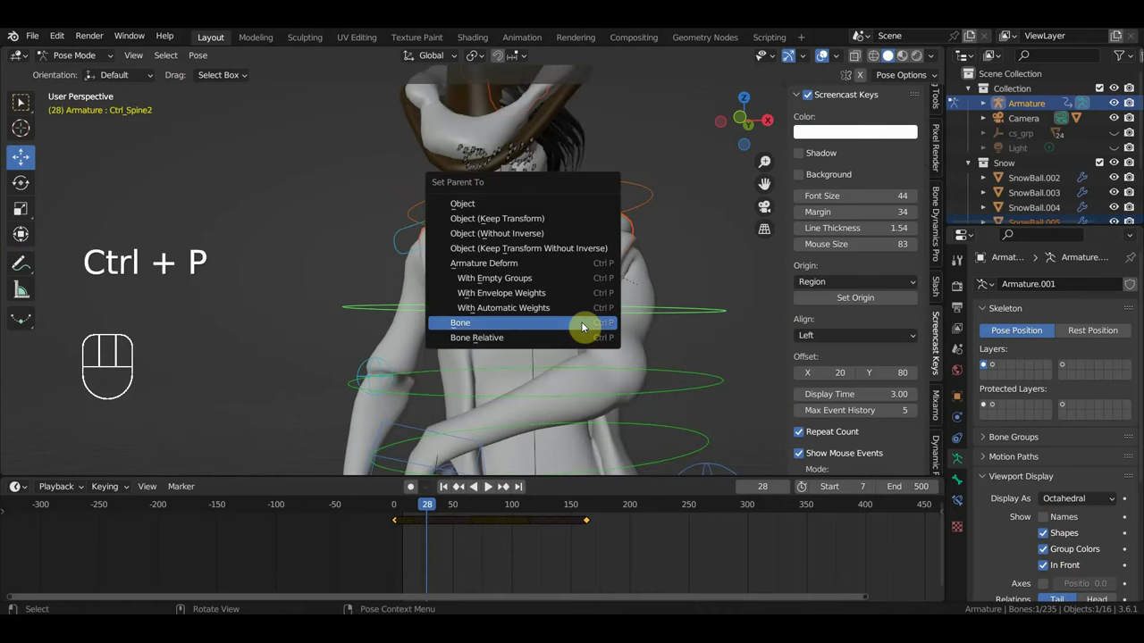
key("space")
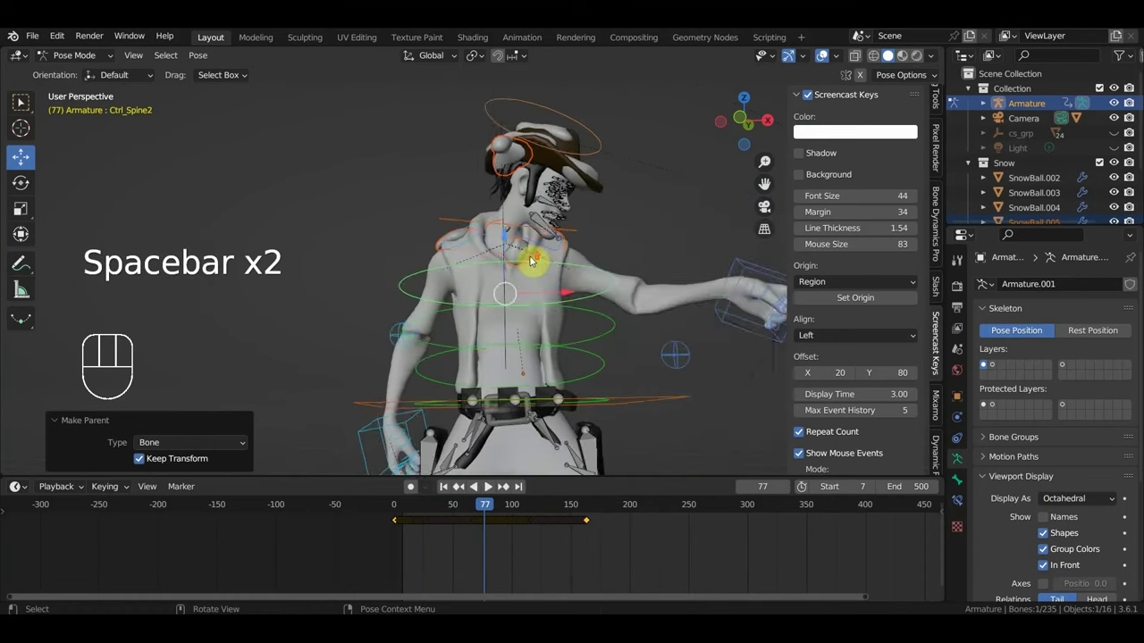
left_click_drag(515, 274, 438, 274)
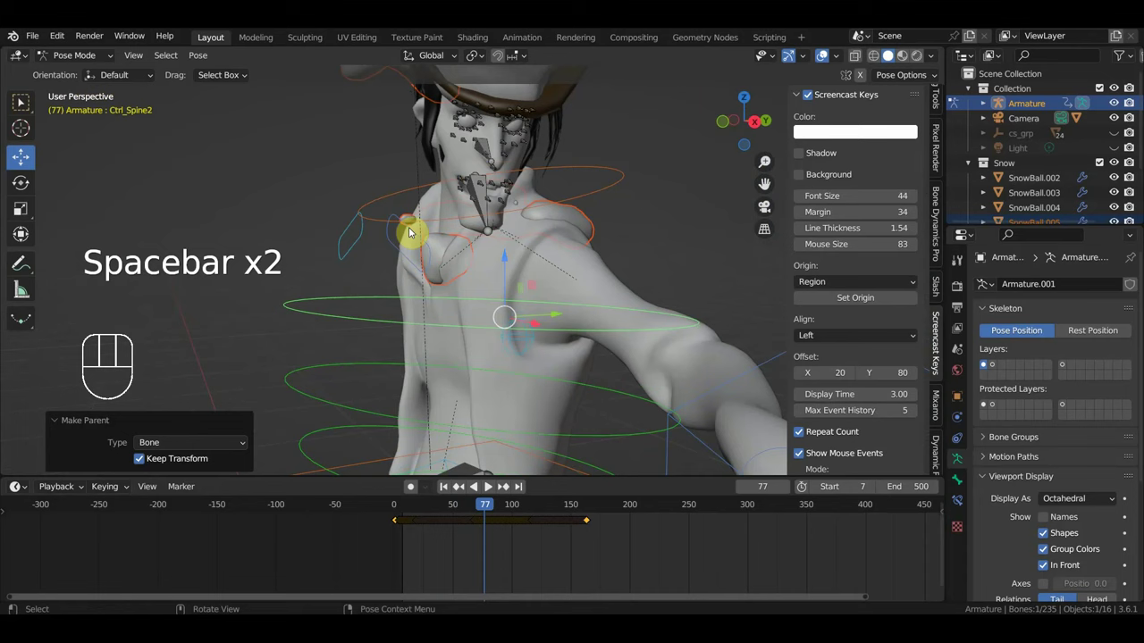
left_click(410, 224)
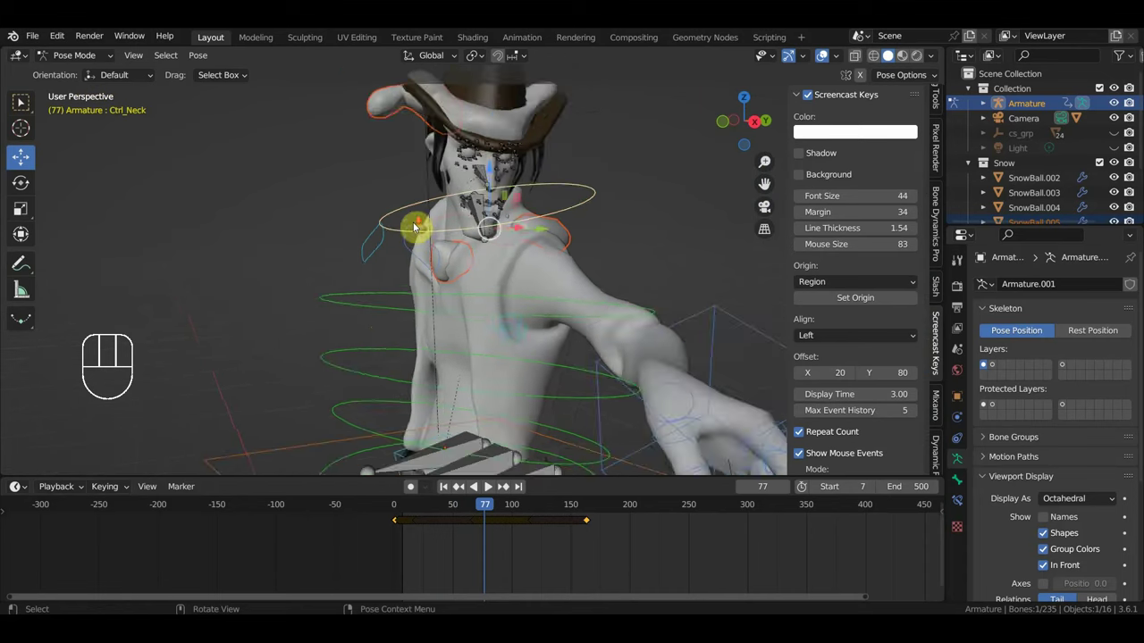
left_click_drag(457, 258, 501, 228)
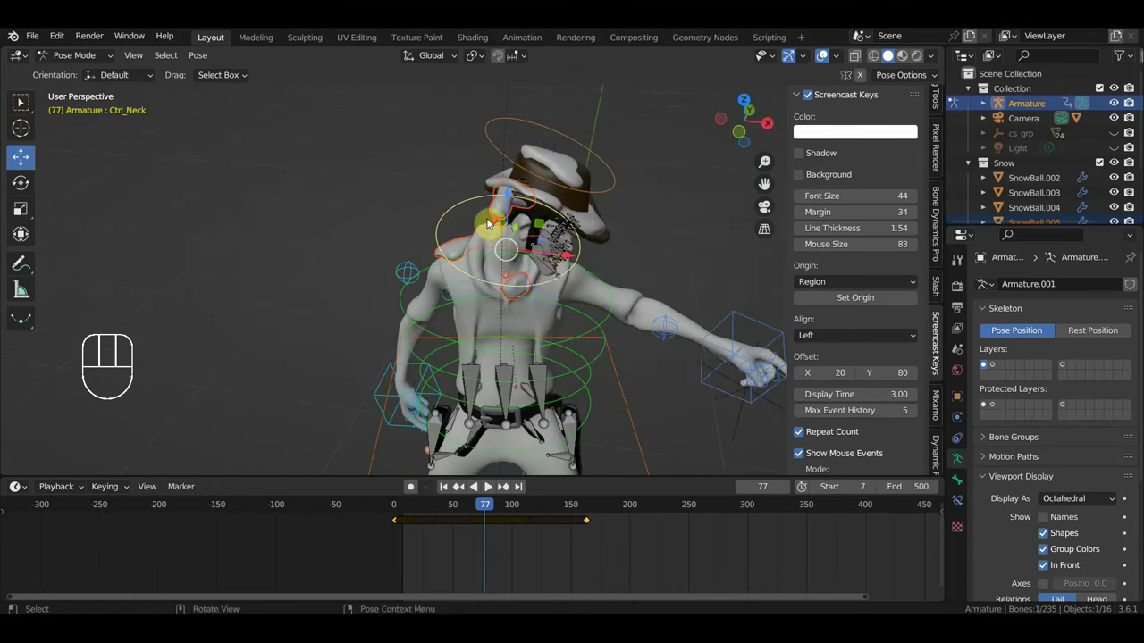
left_click_drag(408, 298, 436, 267)
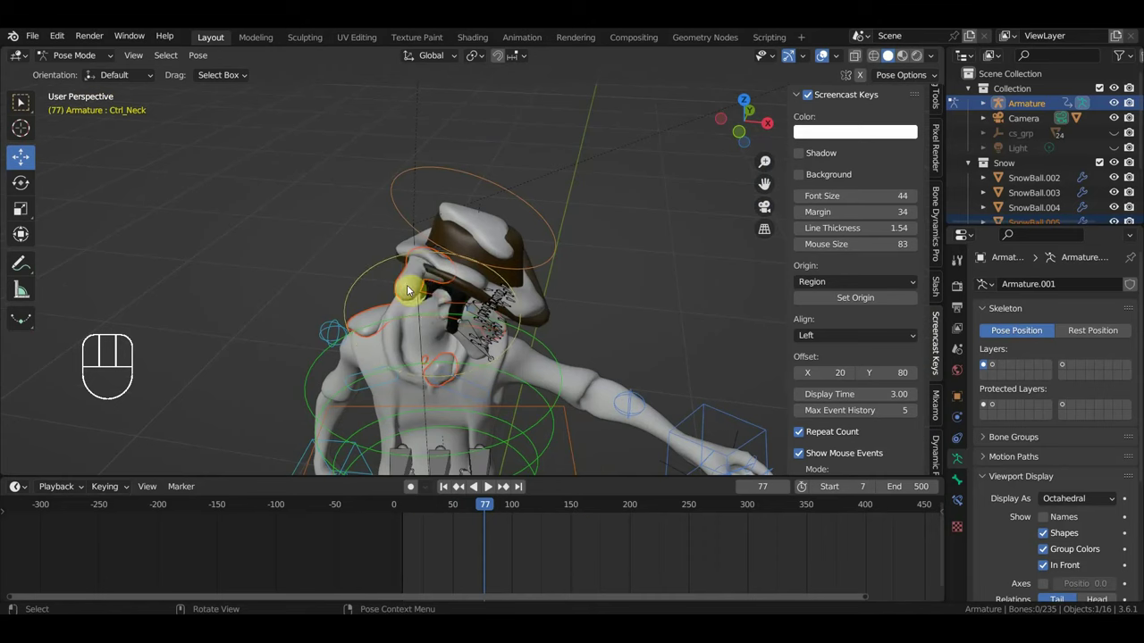
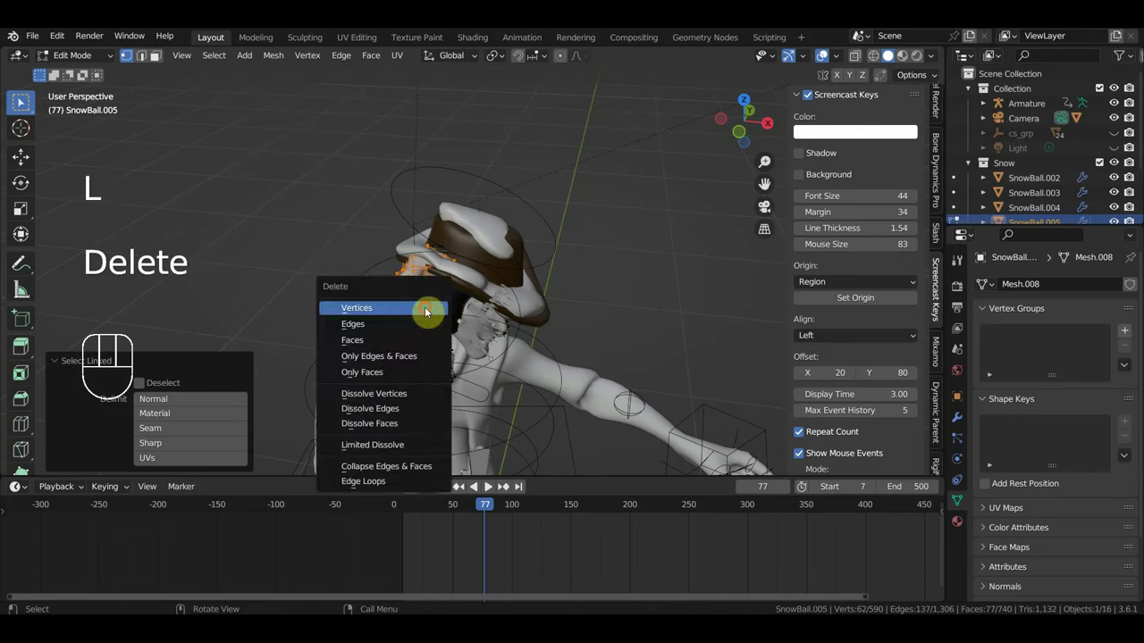
- Delete ten stray vertices from shoulder snow mesh SnowBall.005, leaving 518
middle_click(24, 106)
middle_click(24, 106)
middle_click(24, 106)
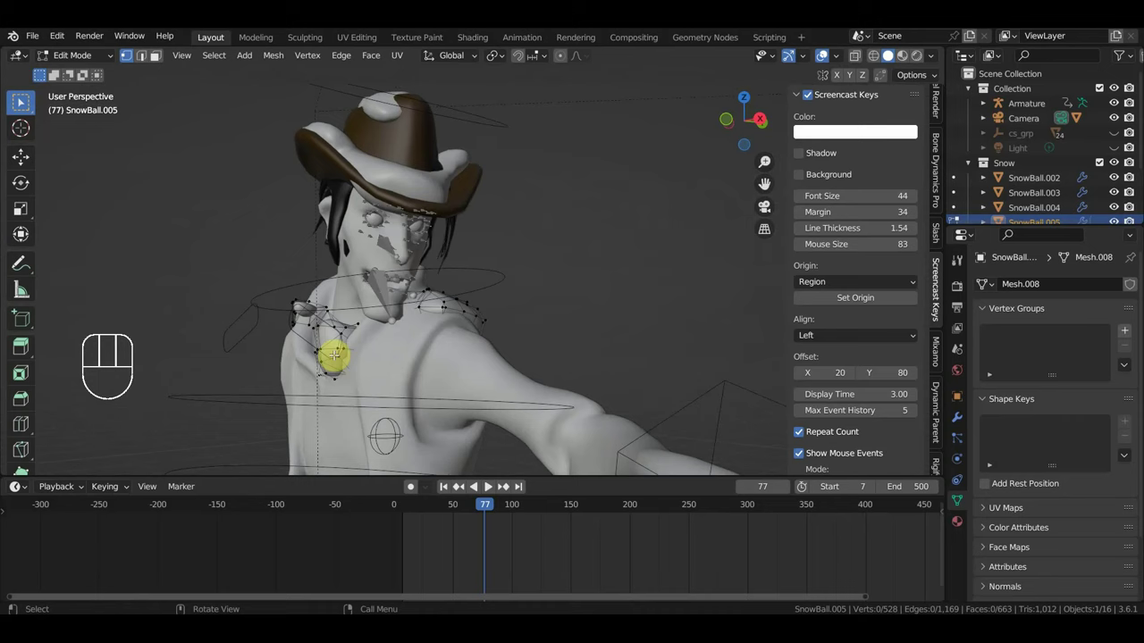
left_click(24, 107)
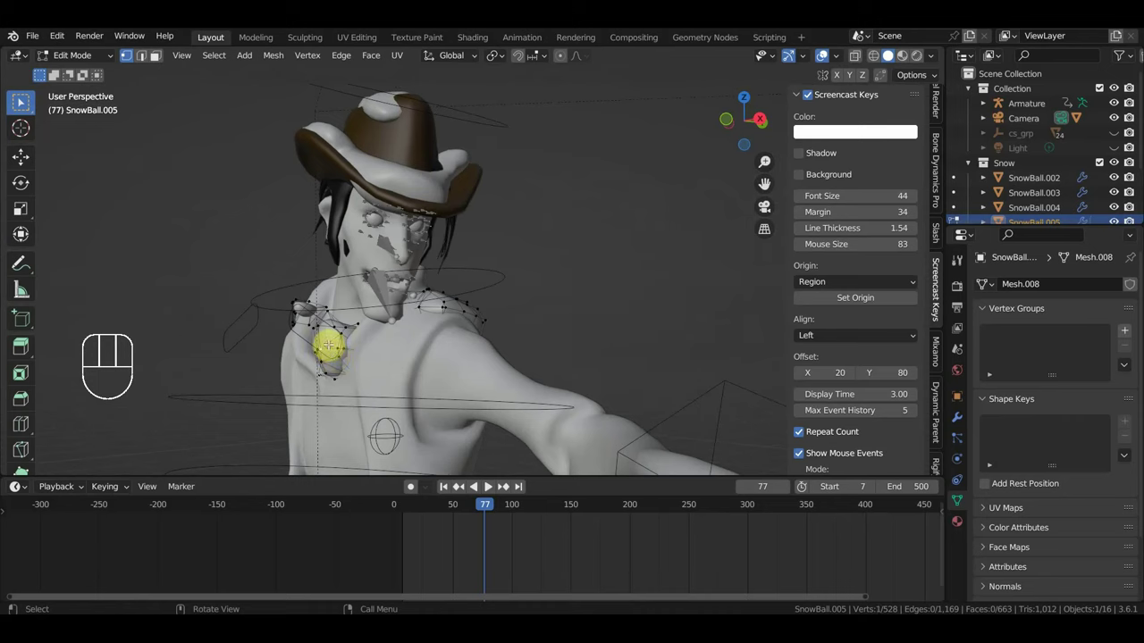
left_click(24, 107)
middle_click(24, 106)
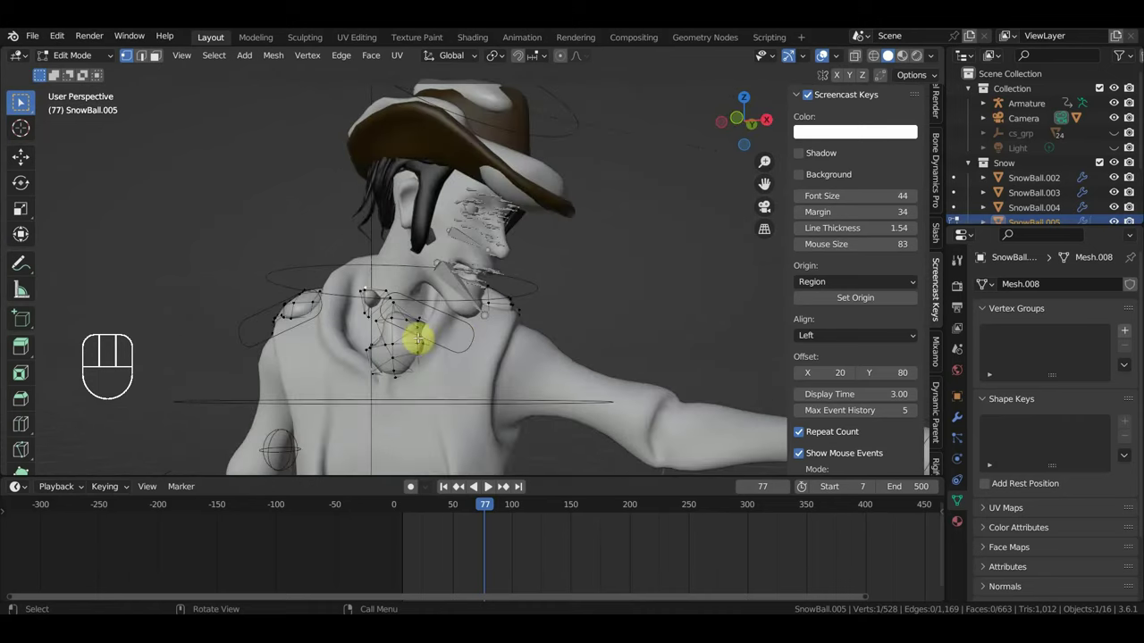
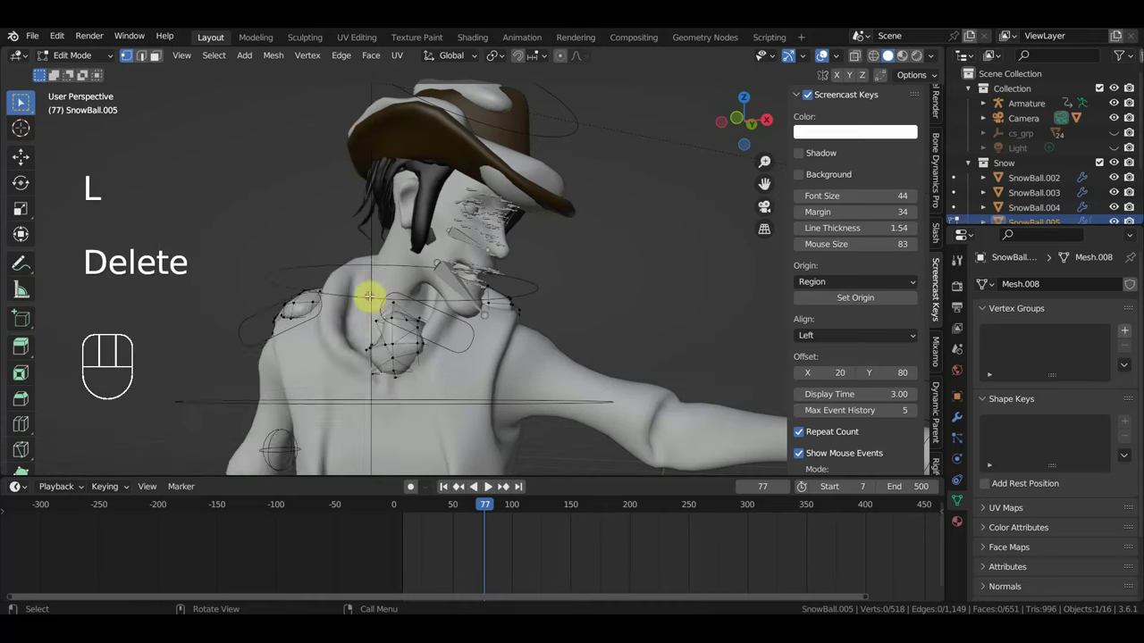
middle_click(24, 106)
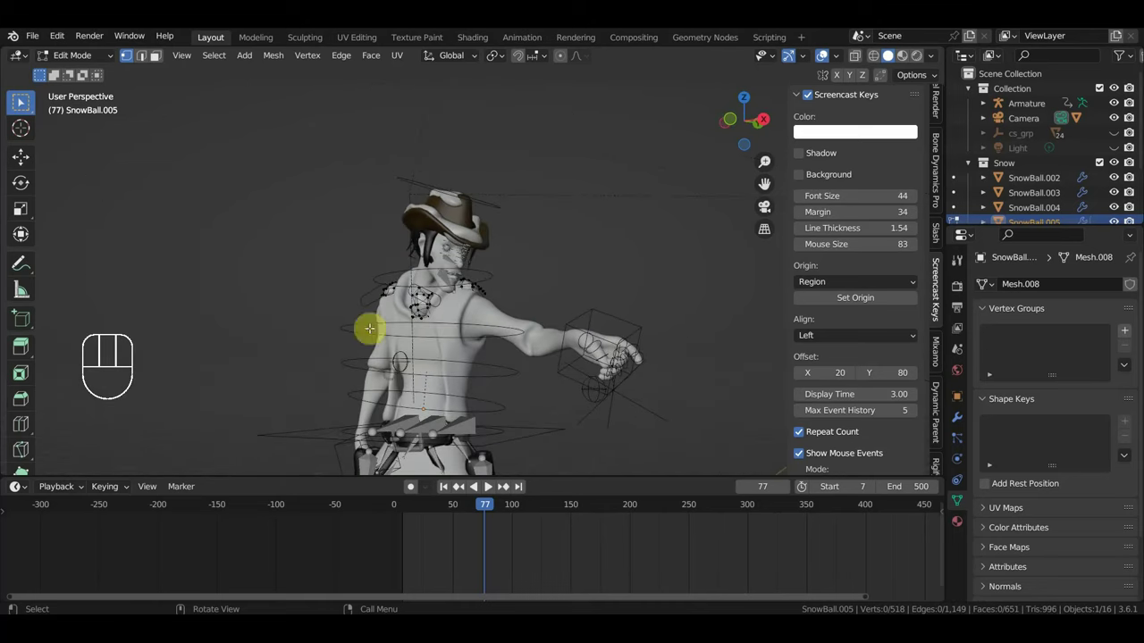
- Switch to Material Preview and orbit down to view the snow on the boot
left_click(77, 62)
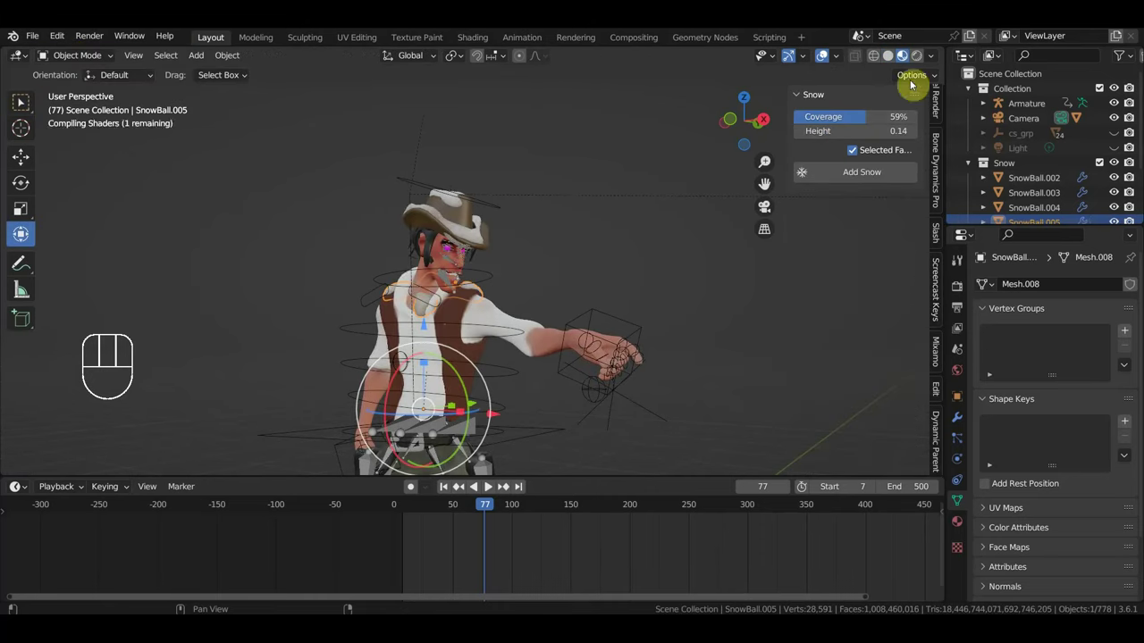
left_click_drag(535, 278, 519, 276)
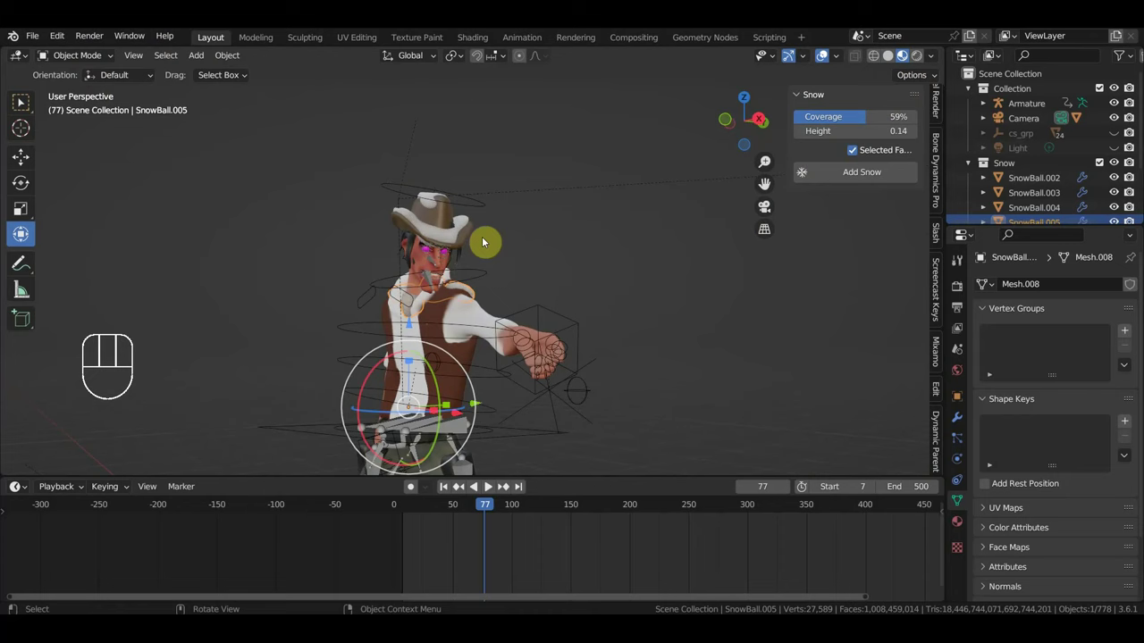
left_click_drag(640, 255, 514, 317)
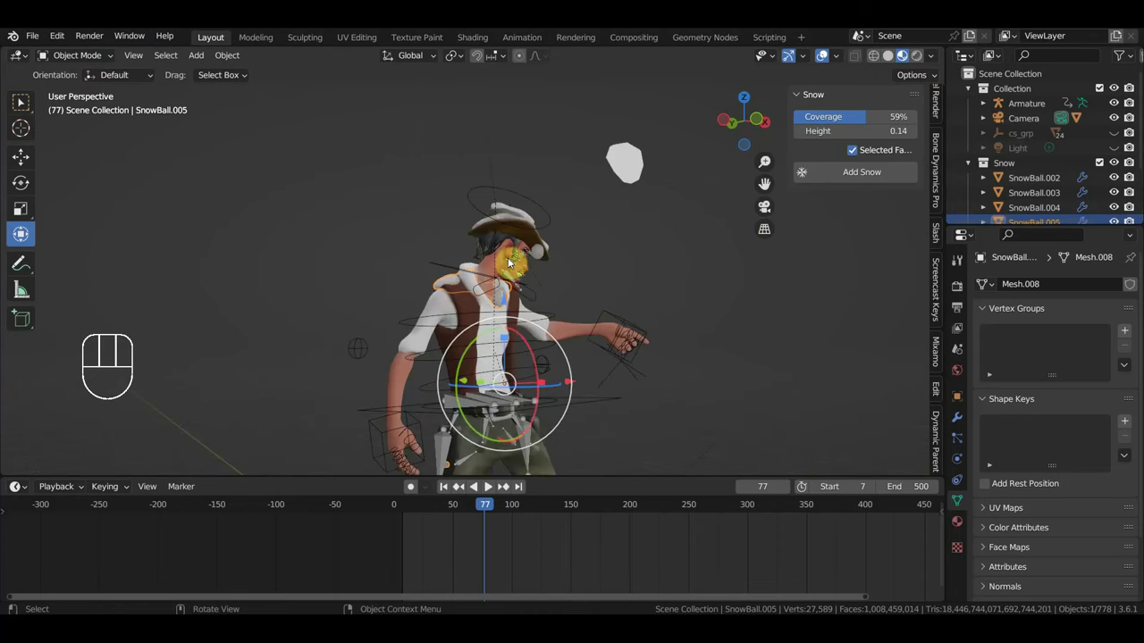
left_click_drag(587, 299, 522, 339)
left_click_drag(549, 243, 554, 206)
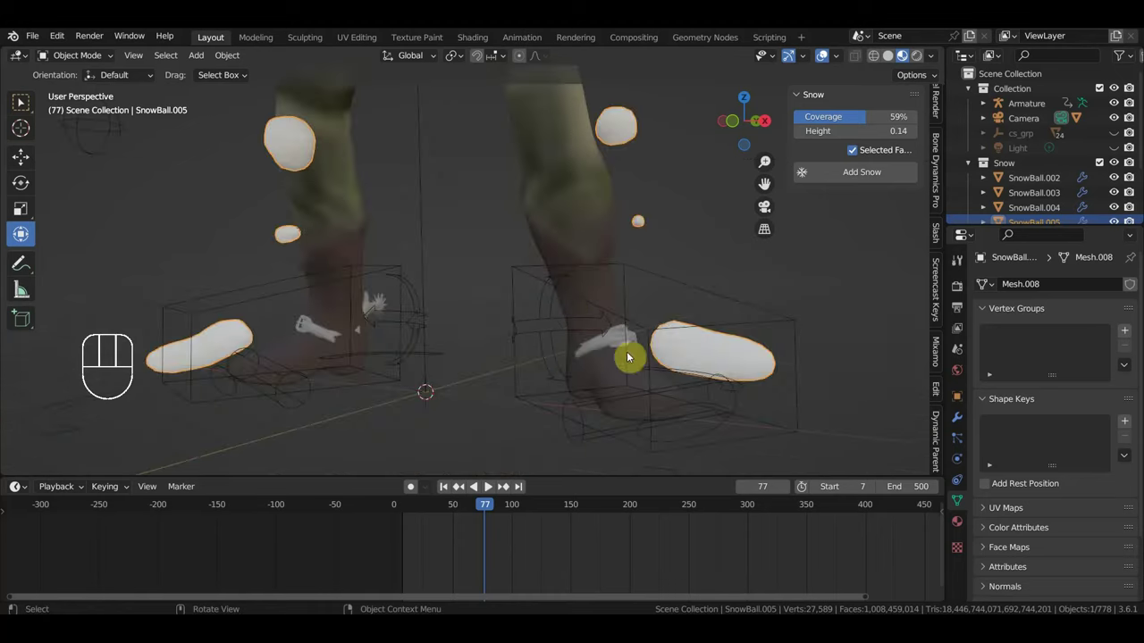
middle_click(629, 386)
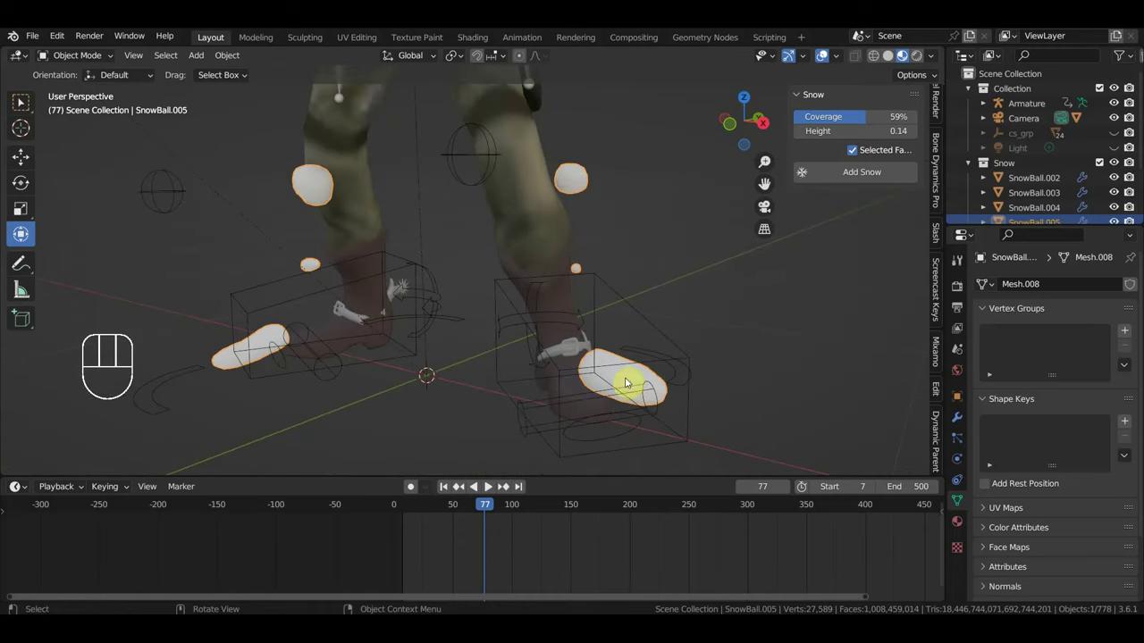
- Advance to frame 91, select the boot snow blob and enter Edit Mode on it
key("space")
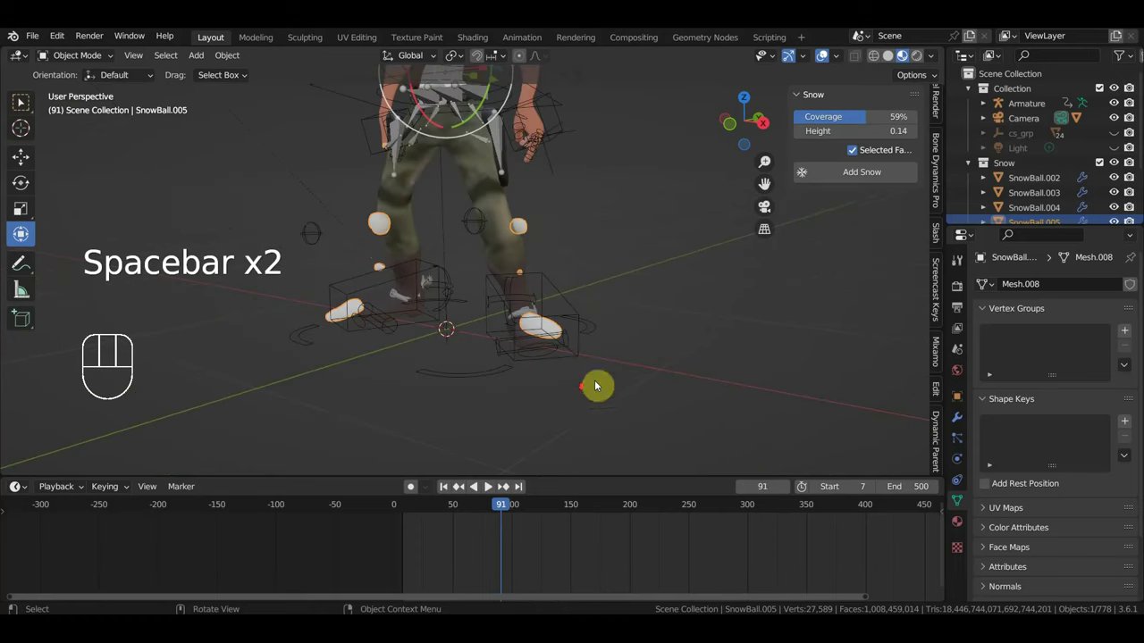
left_click(384, 232)
left_click_drag(75, 60, 24, 106)
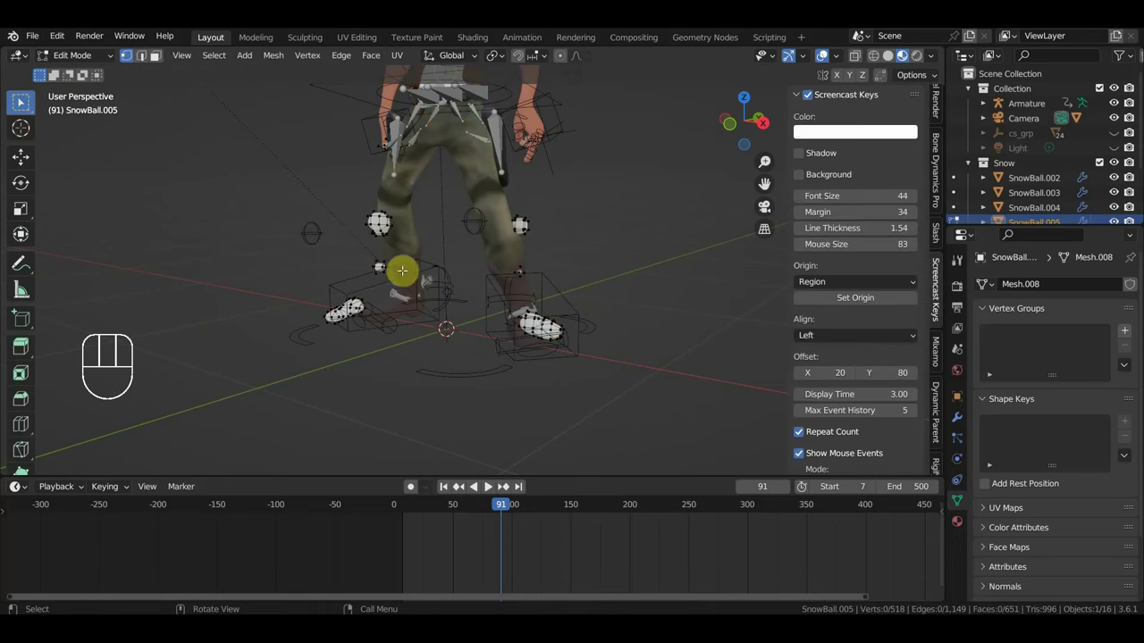